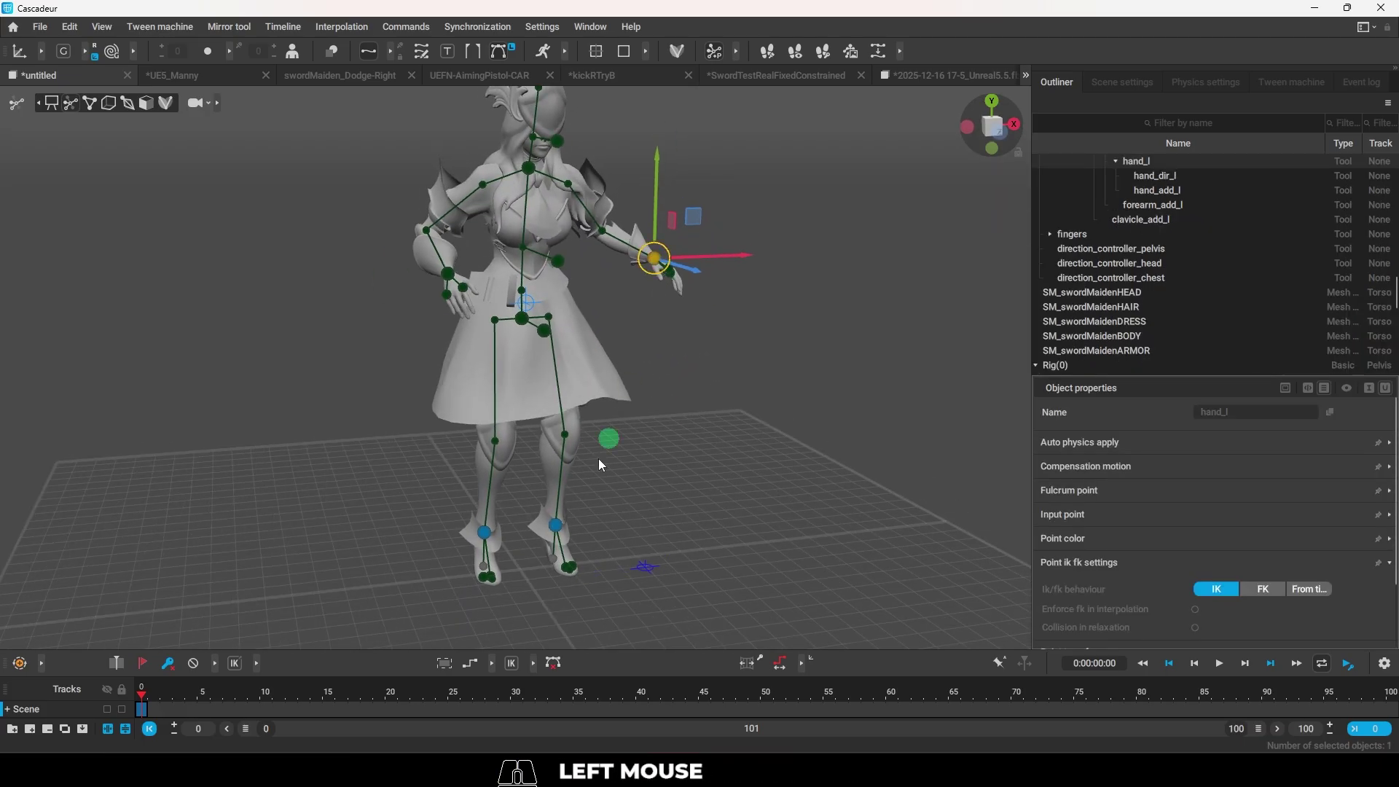
Orbit the viewport around the rigged UE5_Manny character from several angles.
{"action": "key", "text": "z"}
{"action": "left_click_drag", "start_coordinate": [586, 523], "coordinate": [601, 535]}
{"action": "left_click_drag", "start_coordinate": [557, 328], "coordinate": [600, 307]}
{"action": "left_click", "coordinate": [620, 411]}
{"action": "left_click_drag", "start_coordinate": [608, 387], "coordinate": [612, 434]}
{"action": "left_click_drag", "start_coordinate": [615, 442], "coordinate": [689, 462]}
{"action": "left_click_drag", "start_coordinate": [695, 476], "coordinate": [752, 464]}
{"action": "left_click_drag", "start_coordinate": [761, 476], "coordinate": [681, 470]}
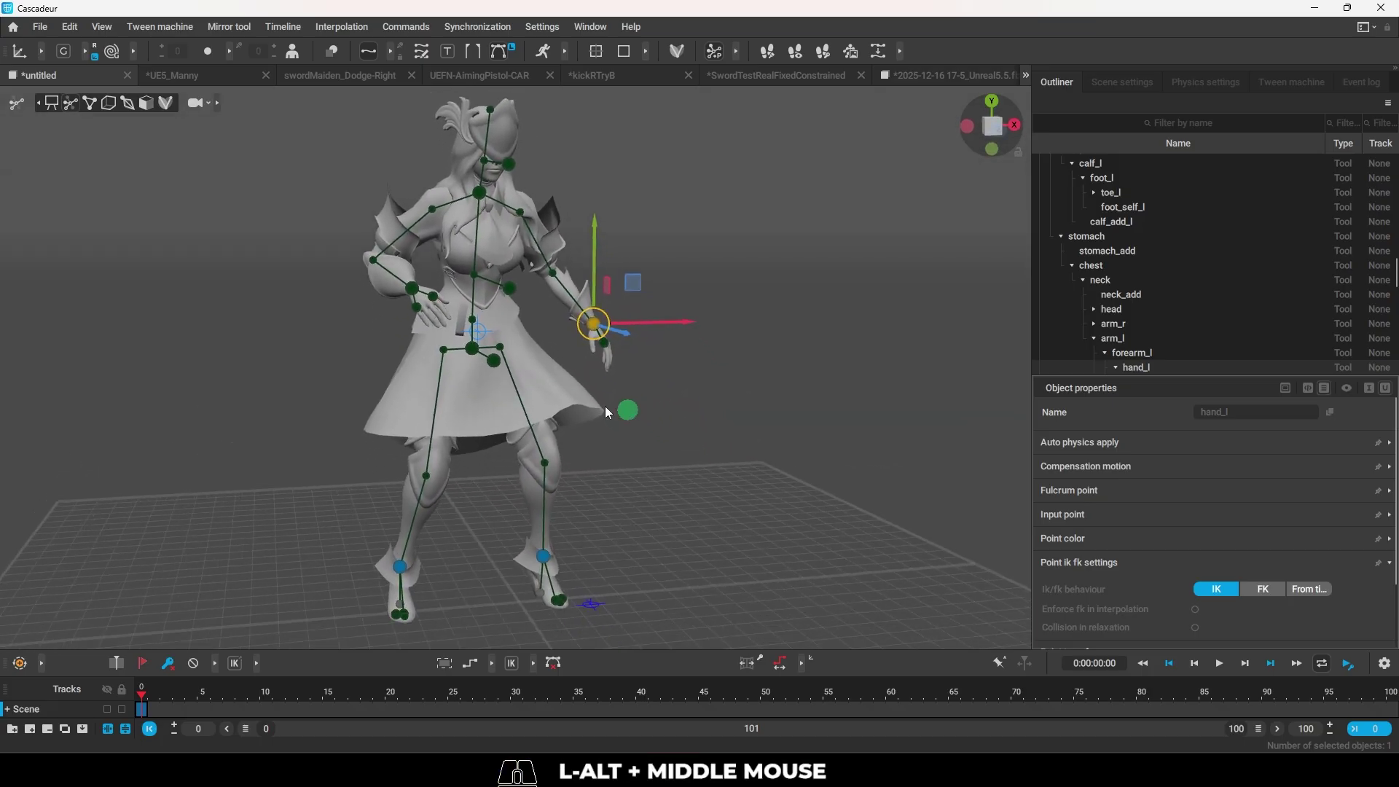
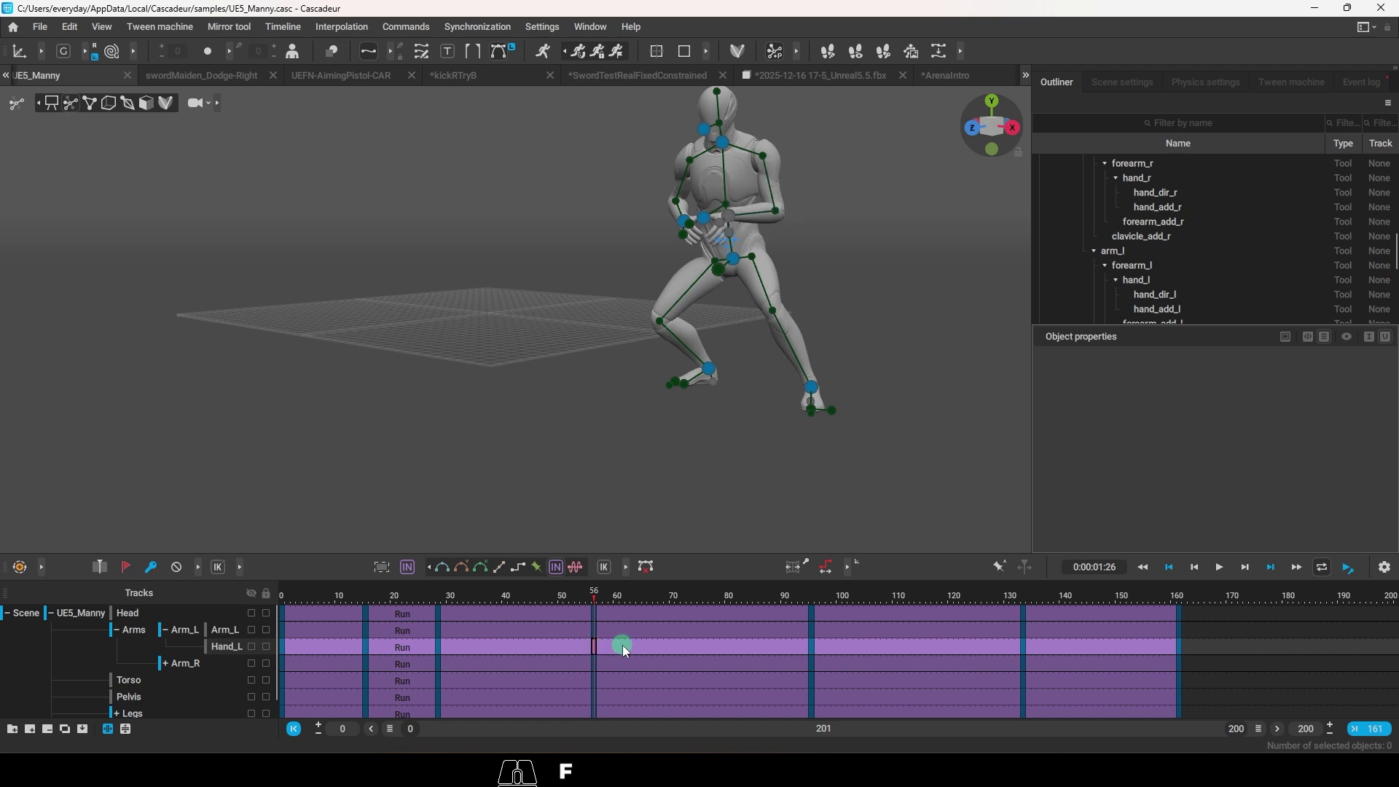
Pull the view back to show both mannequins side by side and play the run.
{"action": "left_click_drag", "start_coordinate": [740, 399], "coordinate": [800, 424]}
{"action": "left_click_drag", "start_coordinate": [827, 411], "coordinate": [778, 405]}
{"action": "left_click_drag", "start_coordinate": [591, 601], "coordinate": [447, 619]}
{"action": "key", "text": "space"}
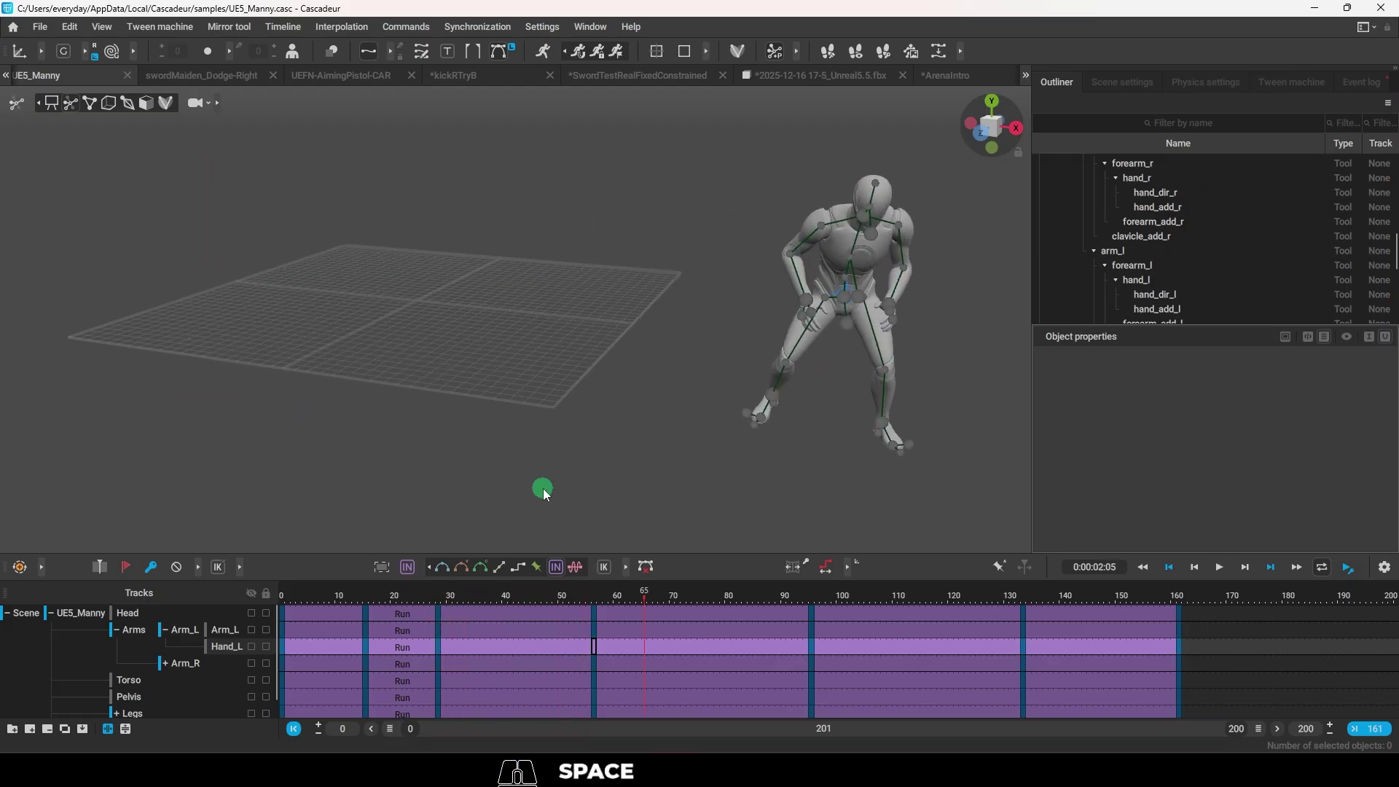
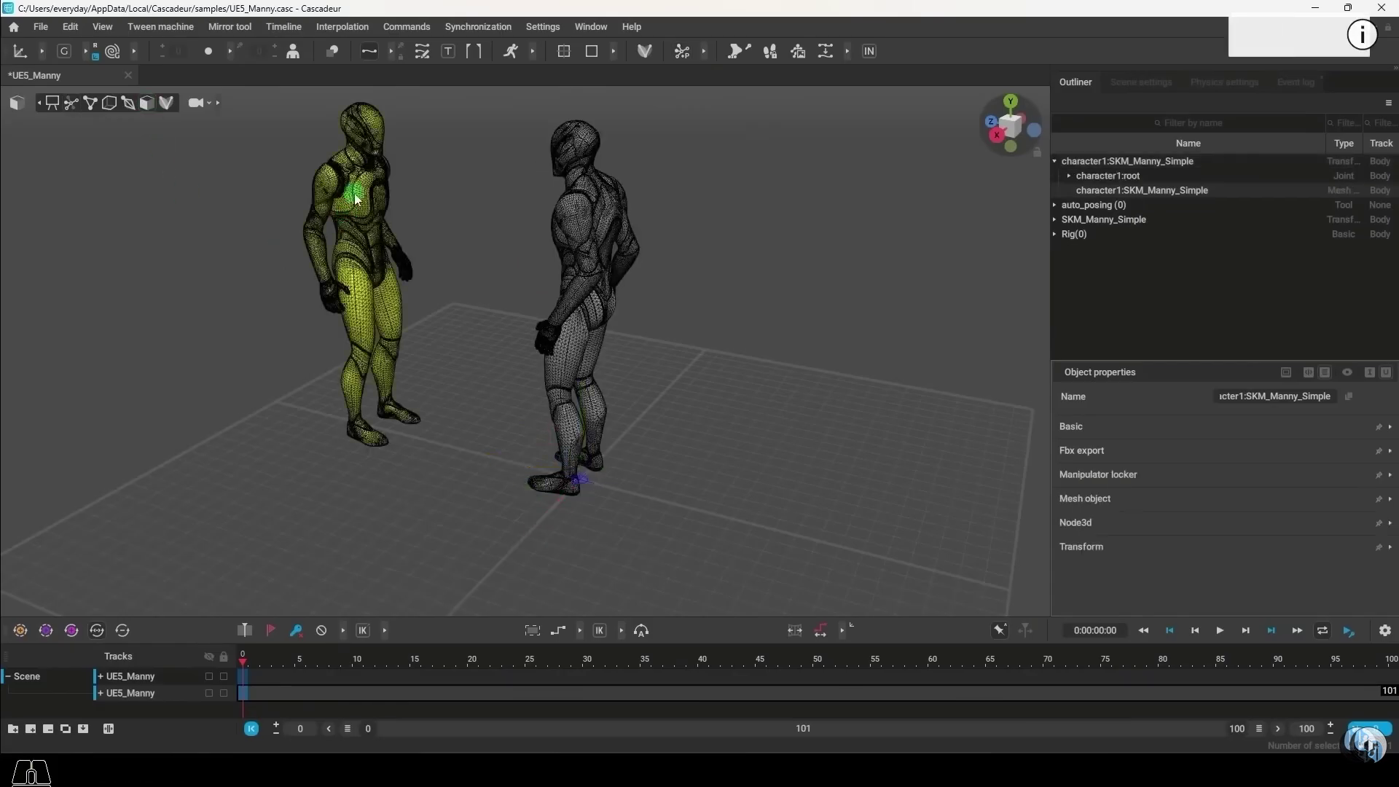
Select the unrigged mannequin mesh and remove it from the scene.
{"action": "left_click", "coordinate": [41, 112]}
{"action": "left_click", "coordinate": [1062, 167]}
{"action": "left_click", "coordinate": [132, 700]}
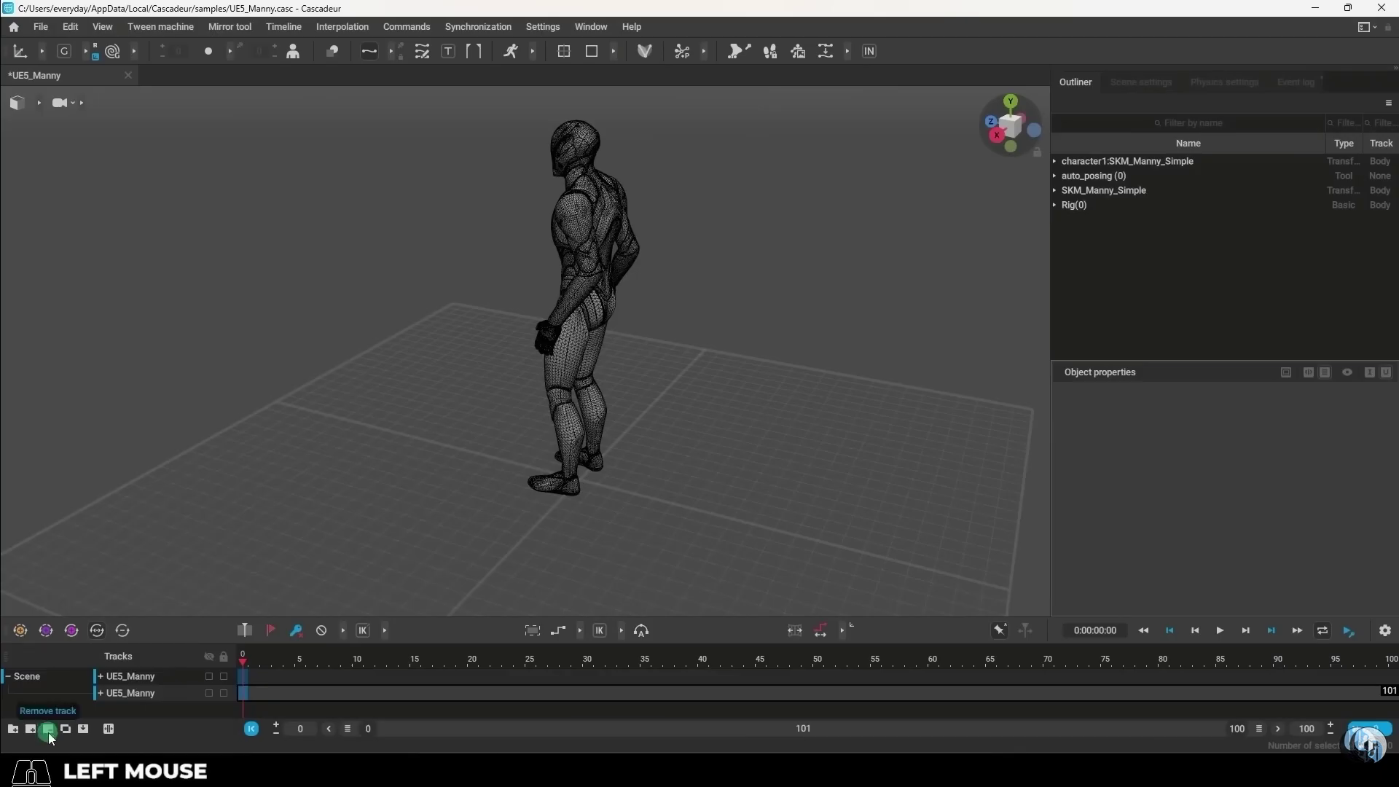
Delete the duplicate UE5_Manny track, dismissing the track-deletion warning.
{"action": "left_click", "coordinate": [53, 738]}
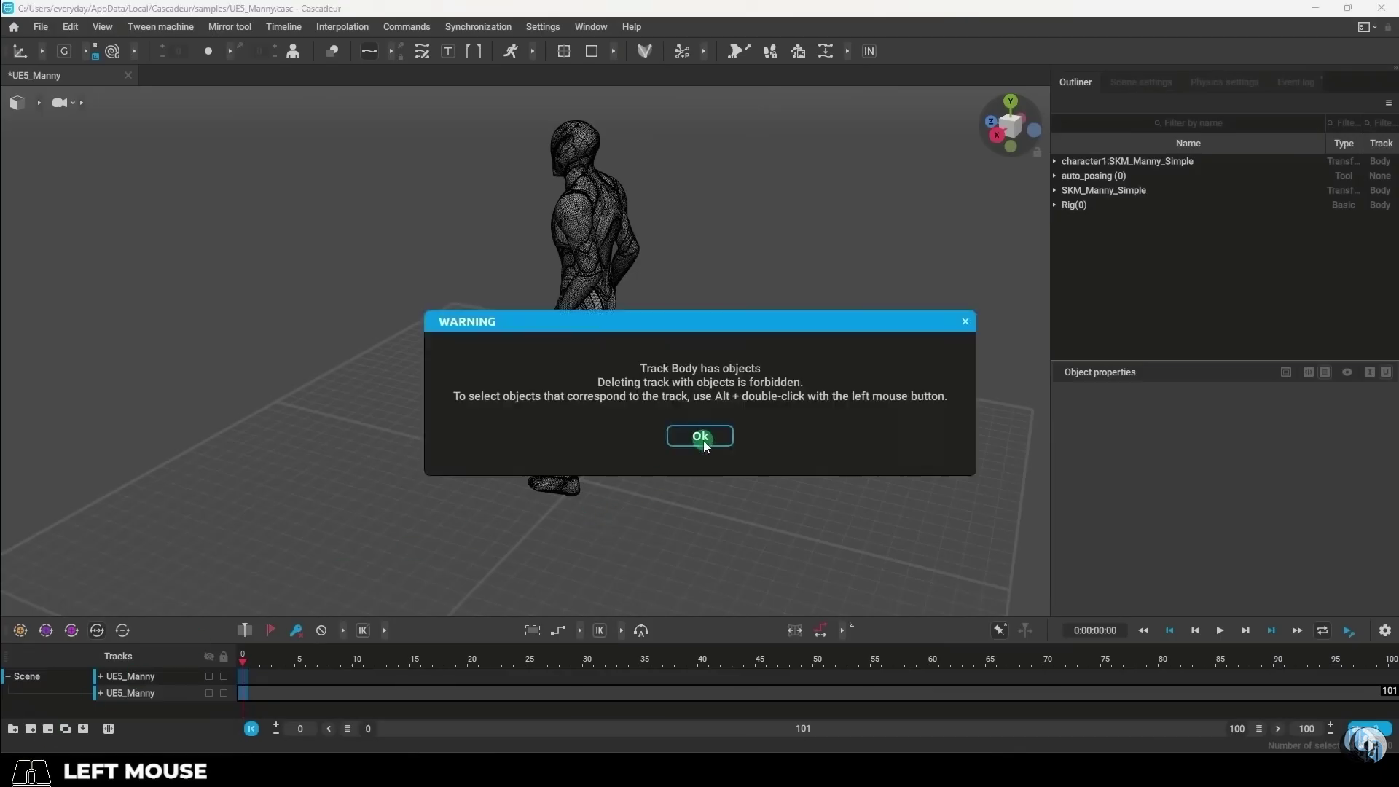
{"action": "left_click", "coordinate": [712, 440]}
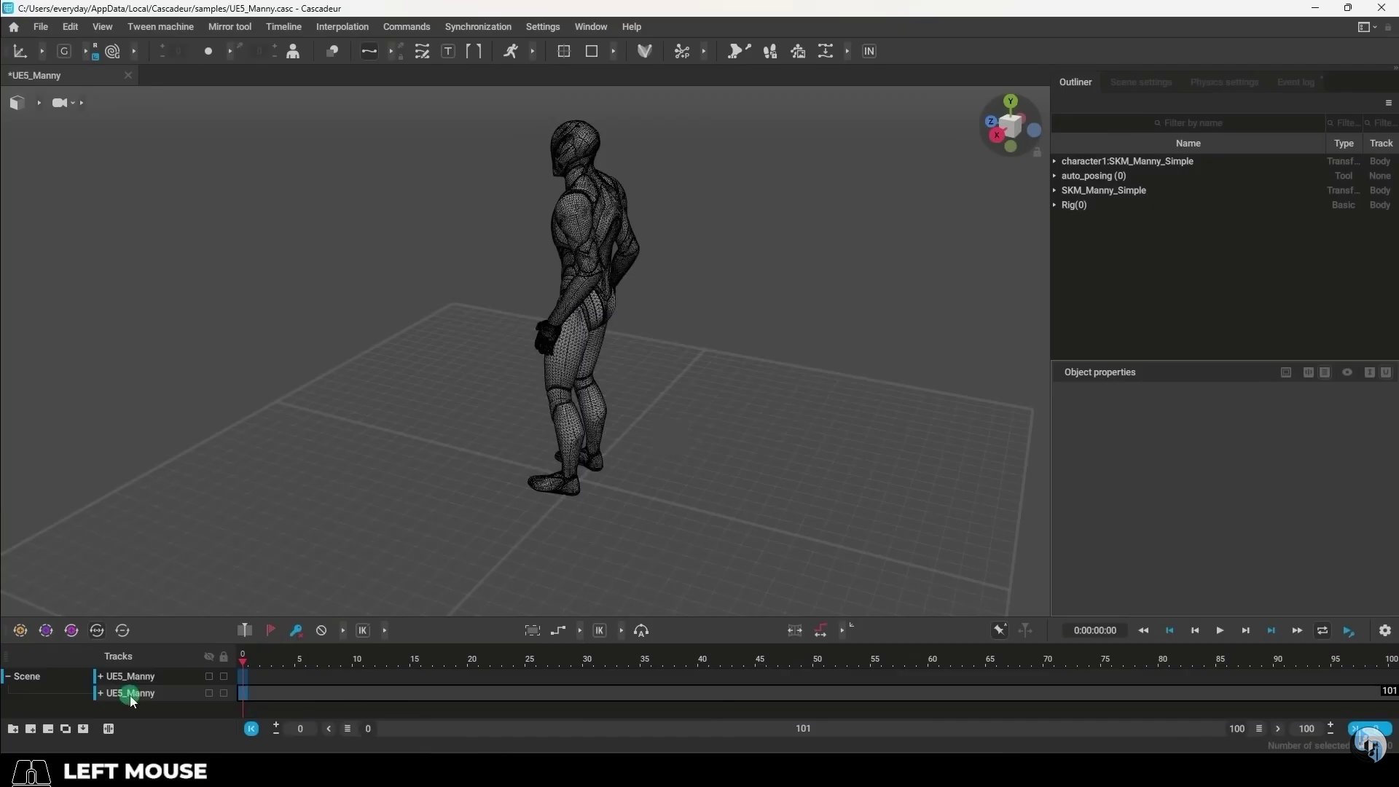
{"action": "double_click", "coordinate": [135, 701]}
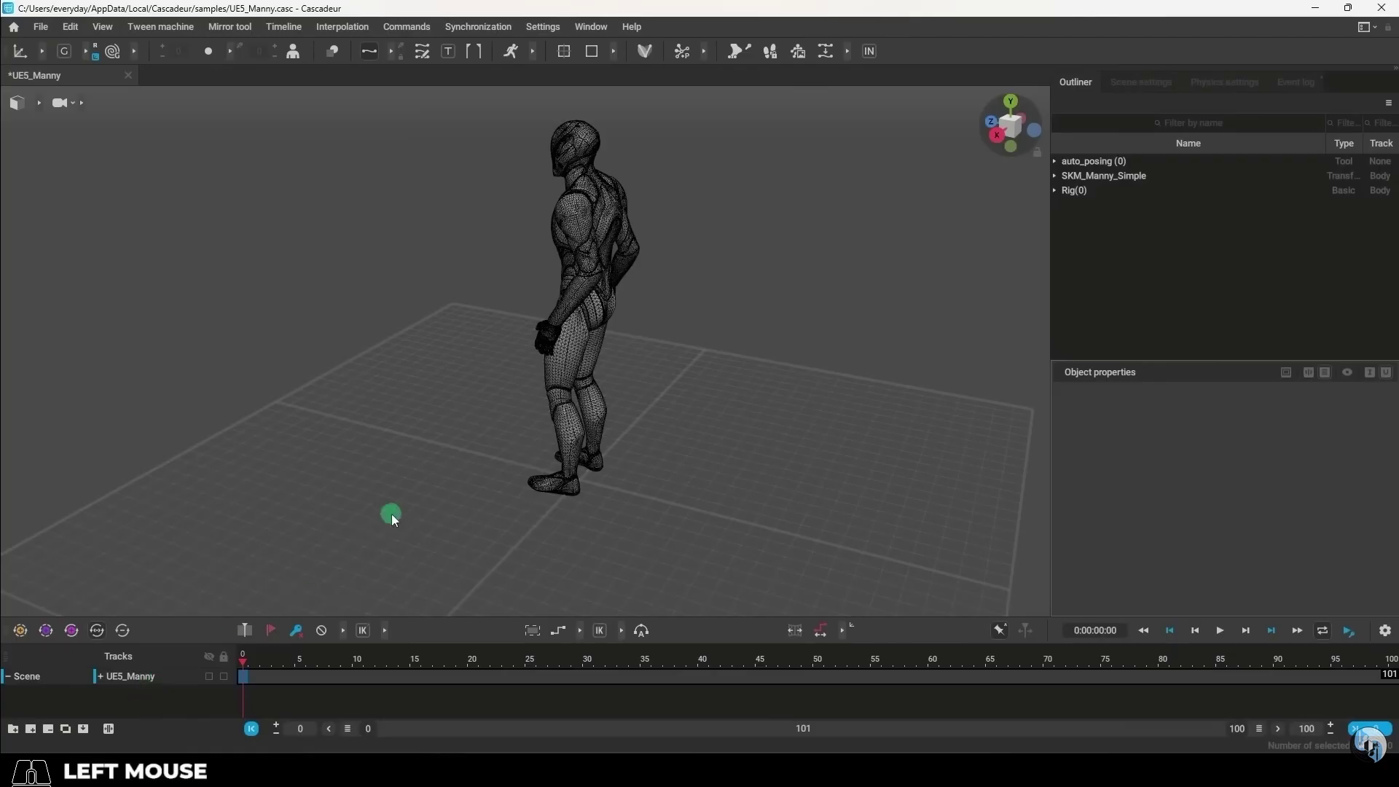
In kickRTryB, try dragging the frame-29–36 interval edges forward, undoing each attempt.
{"action": "right_click", "coordinate": [671, 546]}
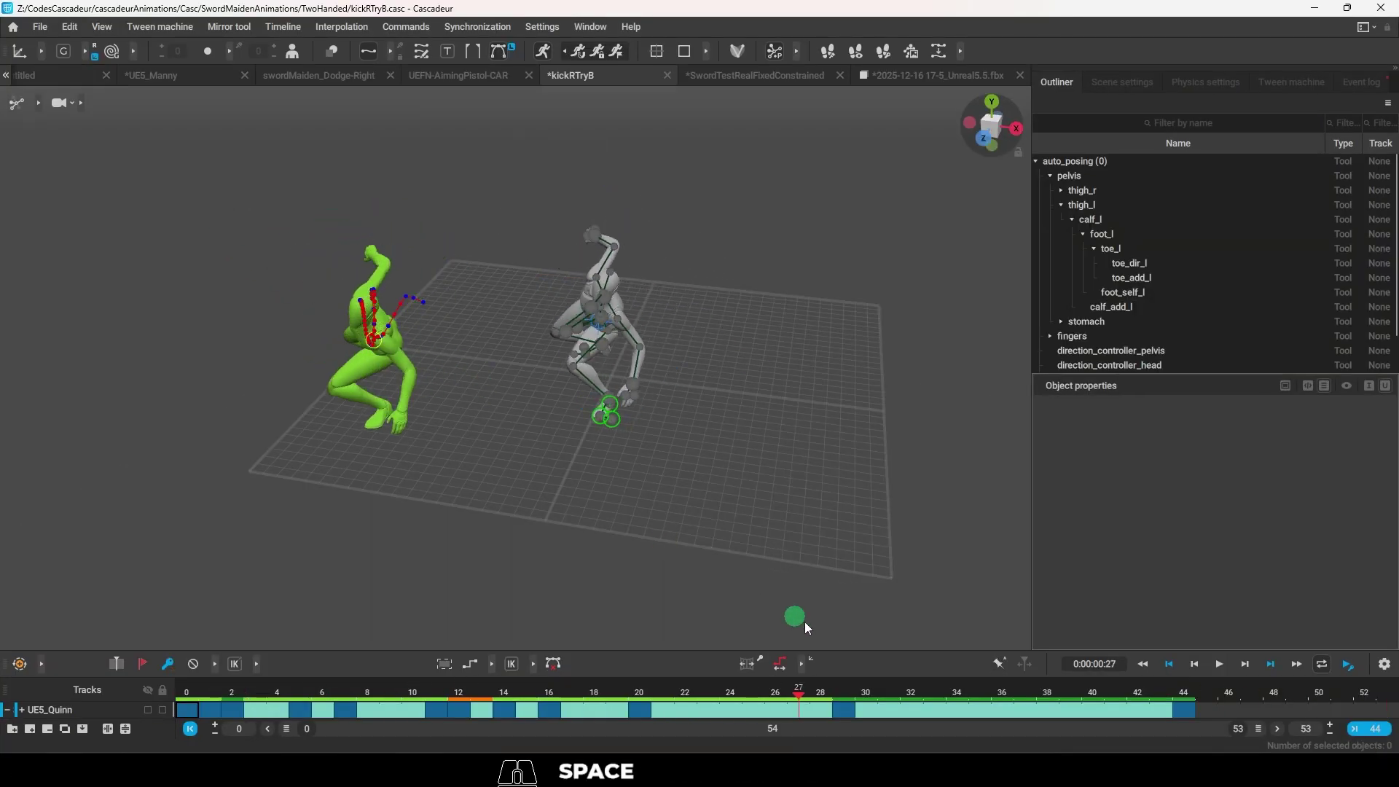
{"action": "left_click", "coordinate": [848, 718]}
{"action": "left_click_drag", "start_coordinate": [853, 717], "coordinate": [1007, 719]}
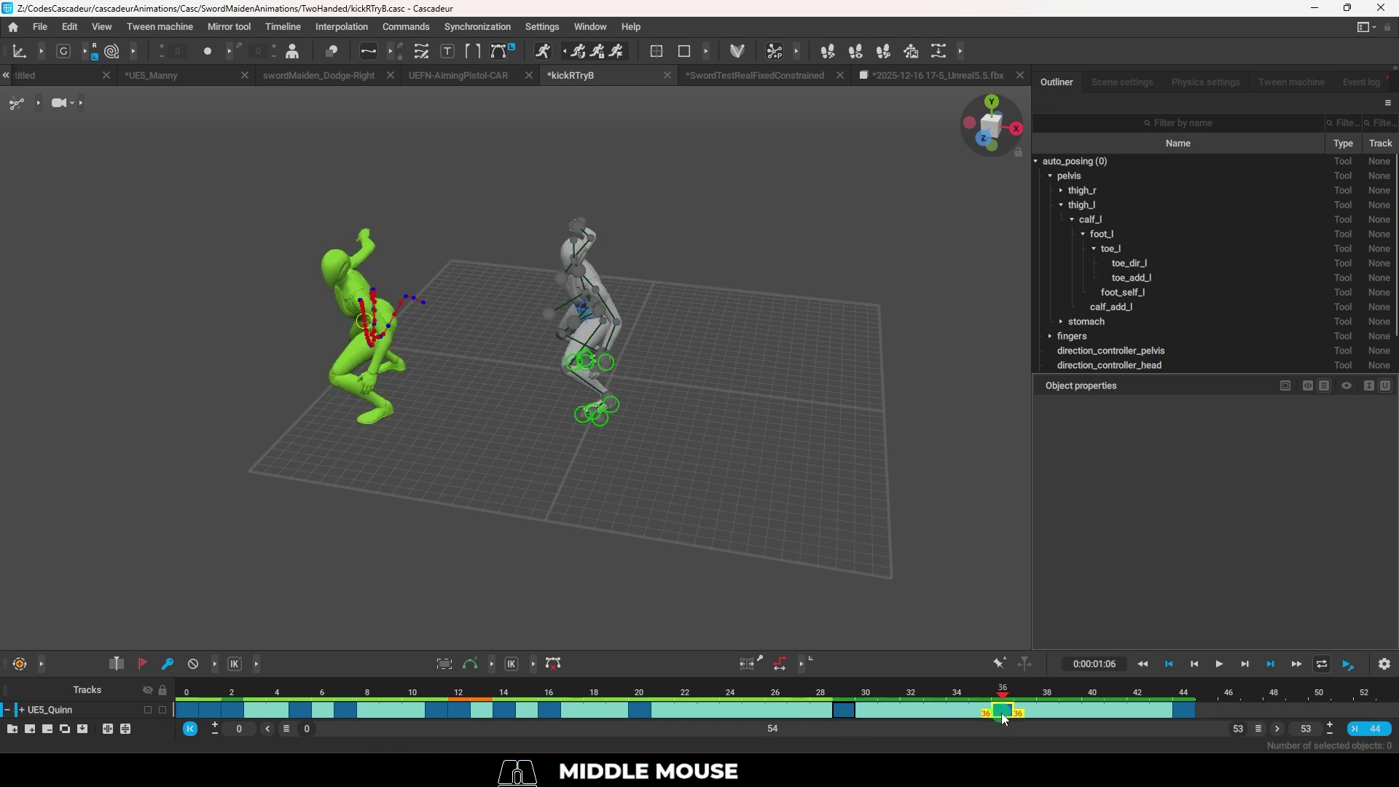
{"action": "key", "text": "ctrl+z"}
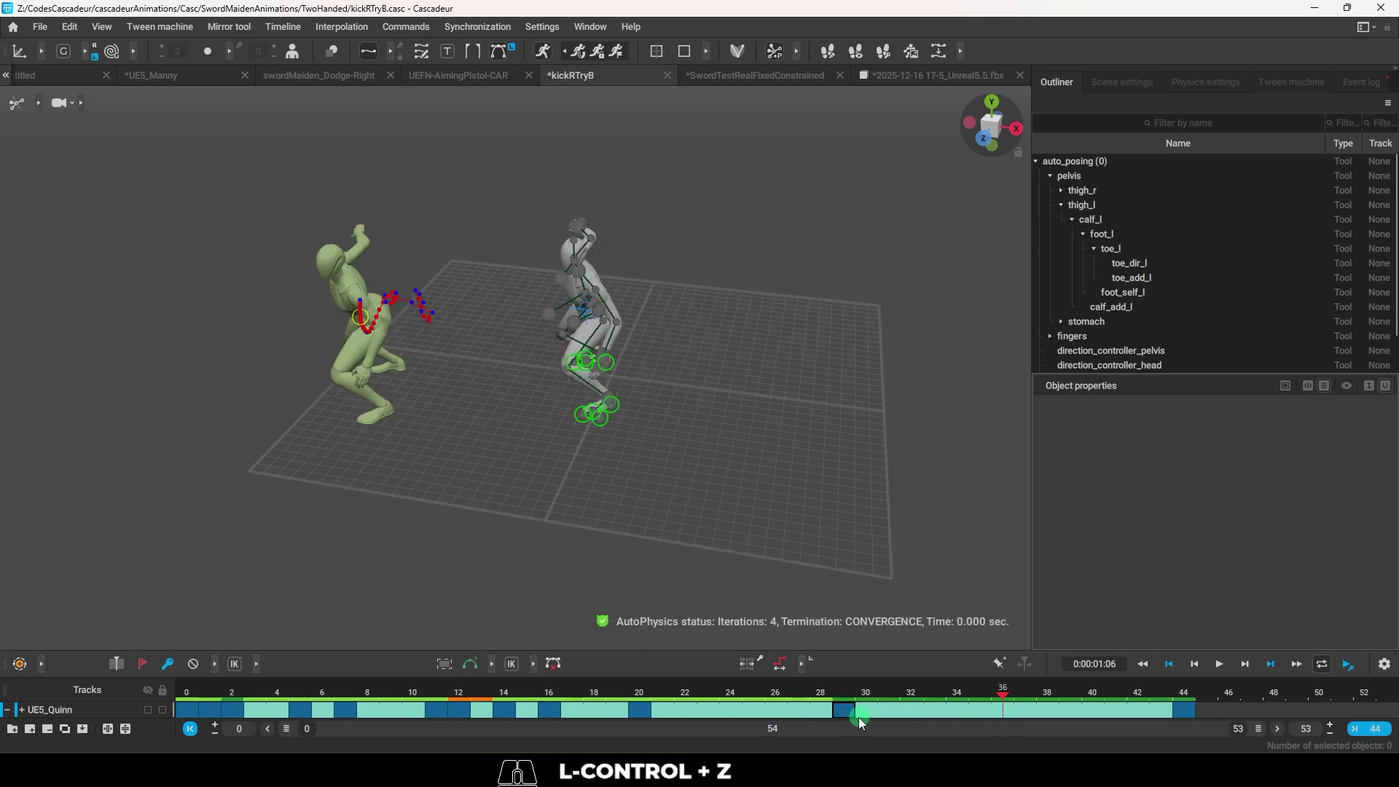
{"action": "left_click", "coordinate": [853, 717]}
{"action": "left_click_drag", "start_coordinate": [849, 714], "coordinate": [1054, 717]}
{"action": "left_click_drag", "start_coordinate": [1053, 700], "coordinate": [1035, 706]}
{"action": "key", "text": "ctrl+z"}
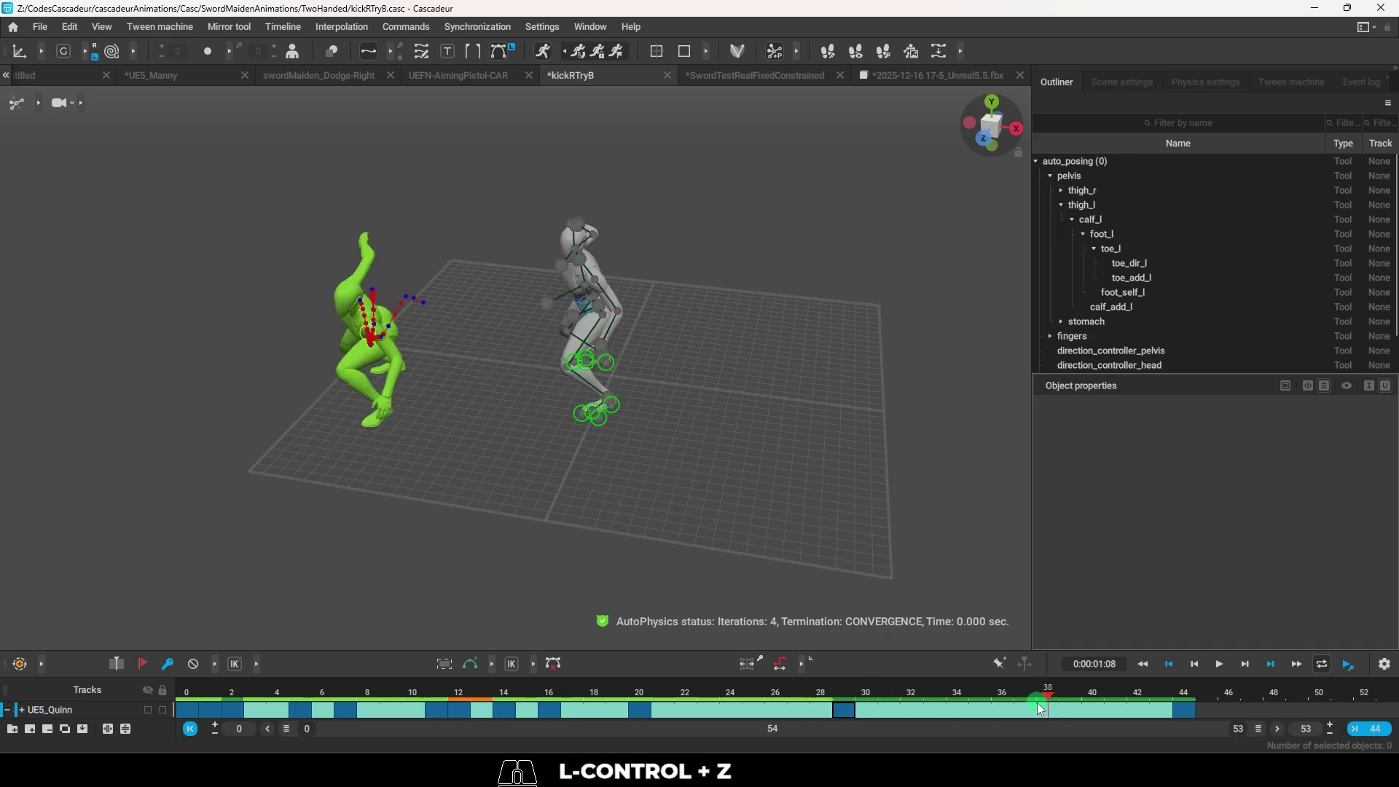
Extend the kickRTryB scene end frame so the timeline runs to 58 frames.
{"action": "left_click", "coordinate": [1380, 737]}
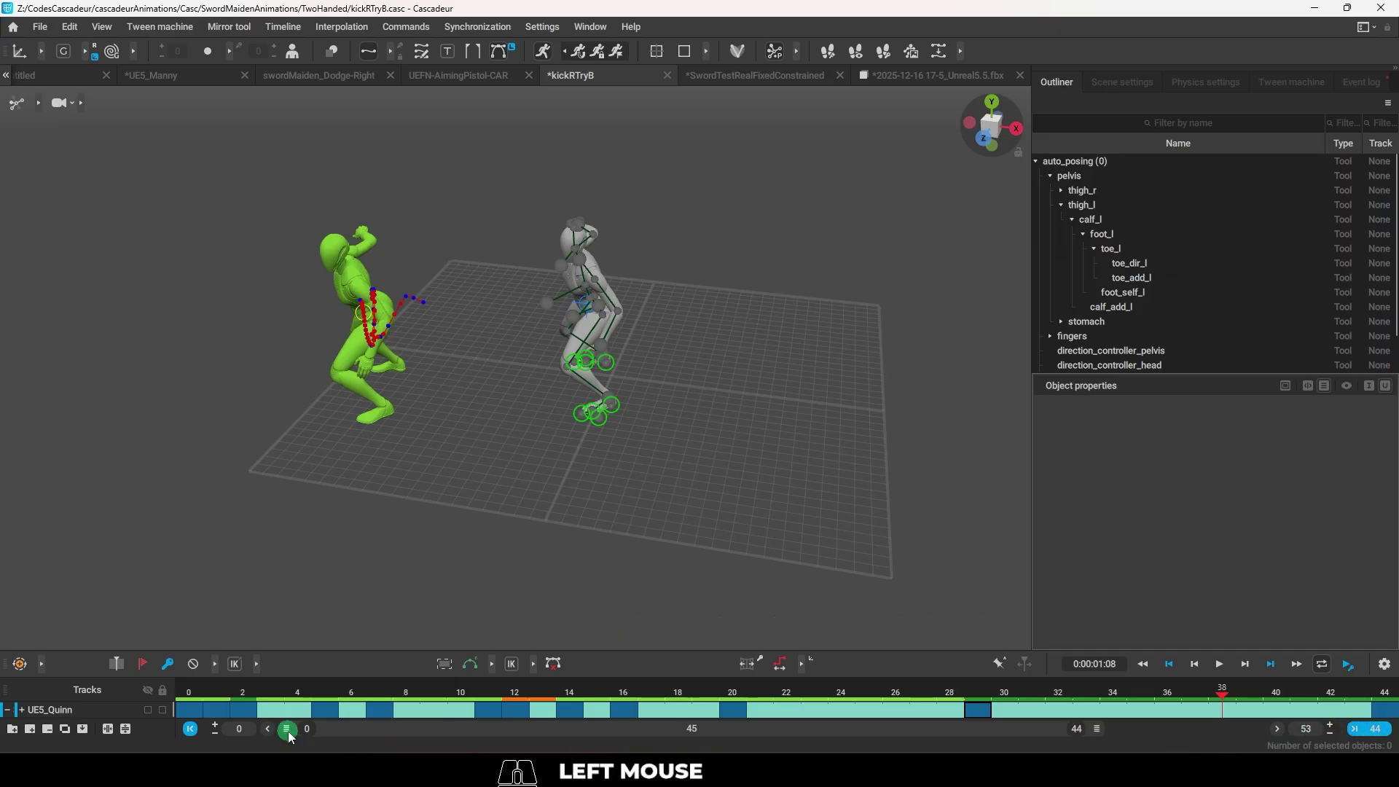
{"action": "right_click", "coordinate": [293, 736]}
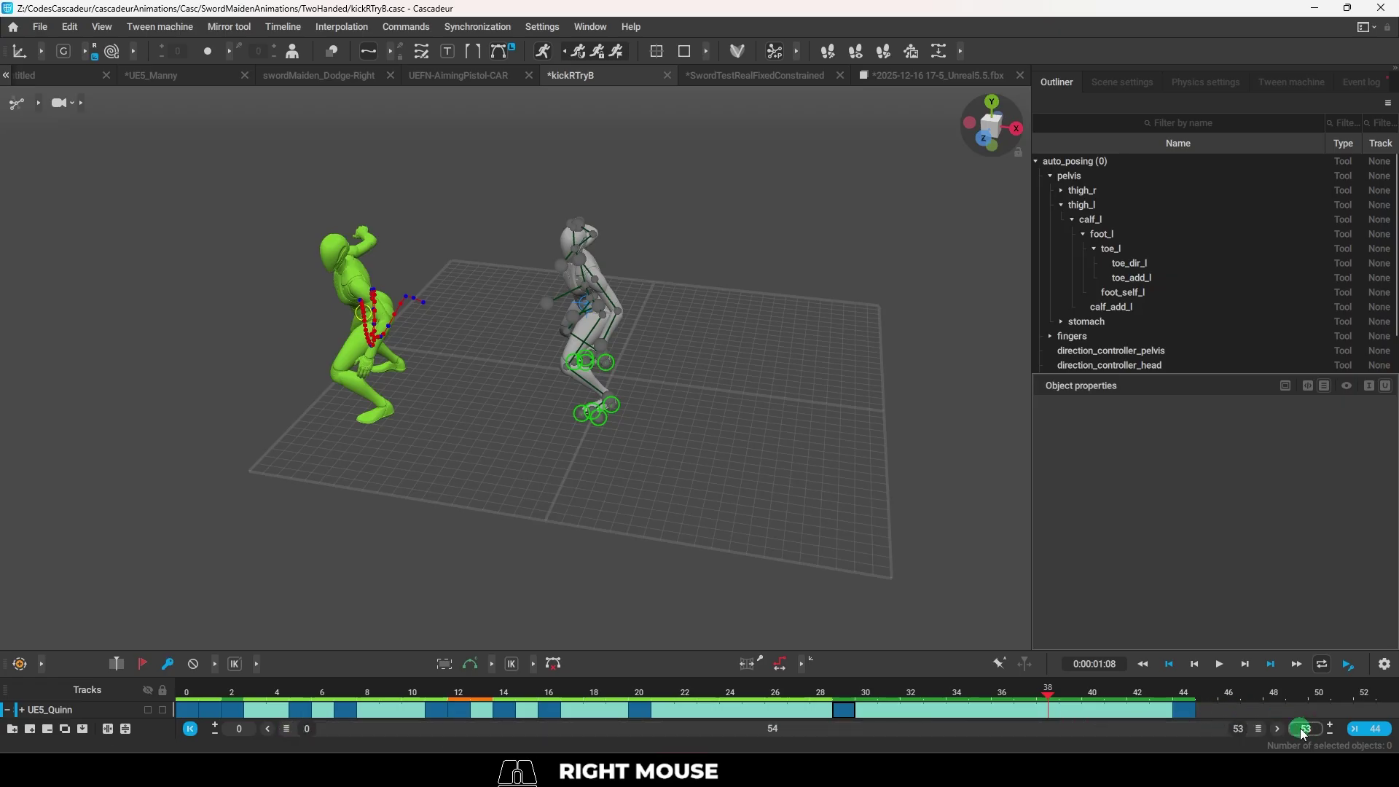
{"action": "left_click", "coordinate": [1311, 734]}
{"action": "key", "text": "ctrl+a"}
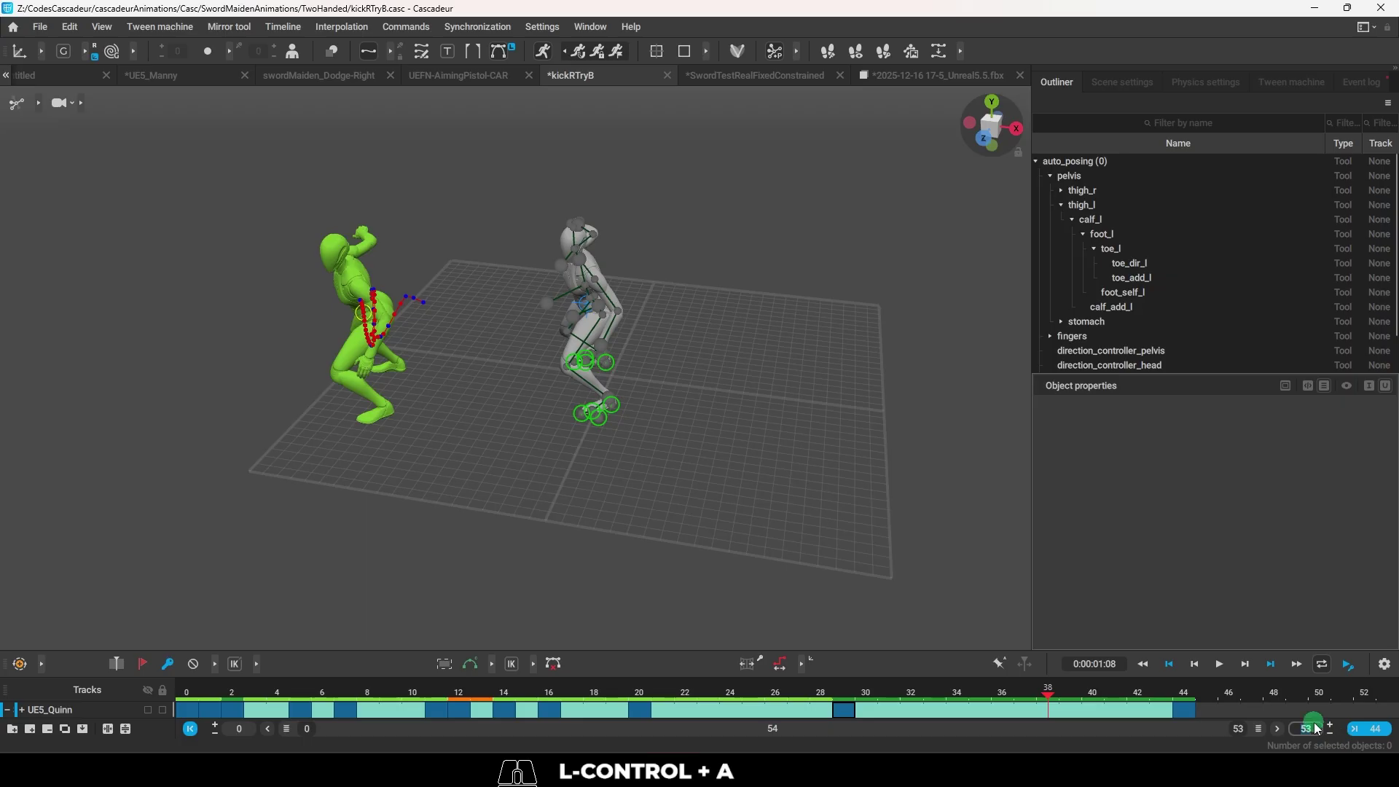
Retime the later intervals, stretching the final one and the interval ending near frame 31.
{"action": "left_click", "coordinate": [919, 713]}
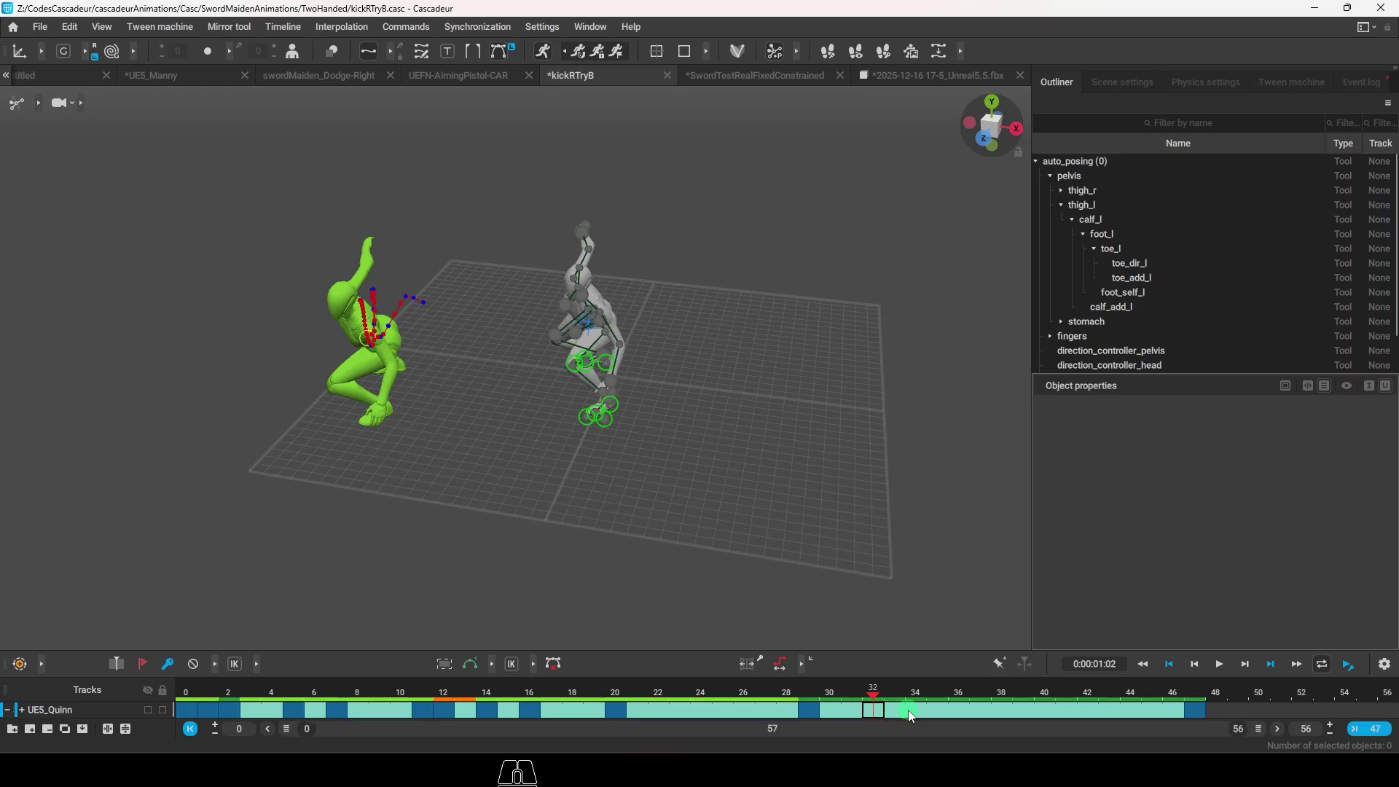
{"action": "key", "text": "ctrl+z"}
{"action": "key", "text": "z"}
{"action": "key", "text": "ctrl+y"}
{"action": "key", "text": "ctrl+z"}
{"action": "left_click", "coordinate": [899, 722]}
{"action": "left_click_drag", "start_coordinate": [1187, 714], "coordinate": [652, 726]}
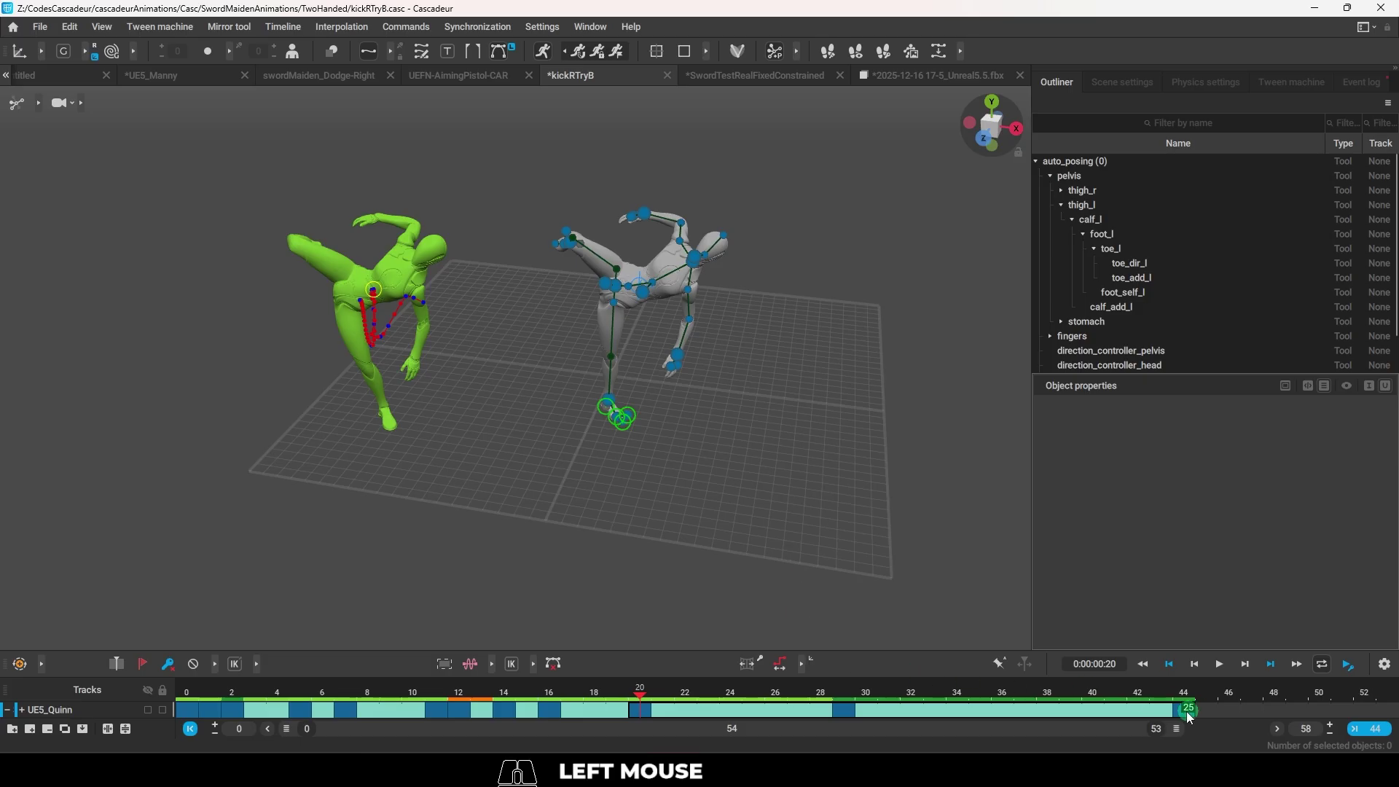
{"action": "key", "text": "ctrl+t"}
{"action": "left_click_drag", "start_coordinate": [1194, 715], "coordinate": [893, 713]}
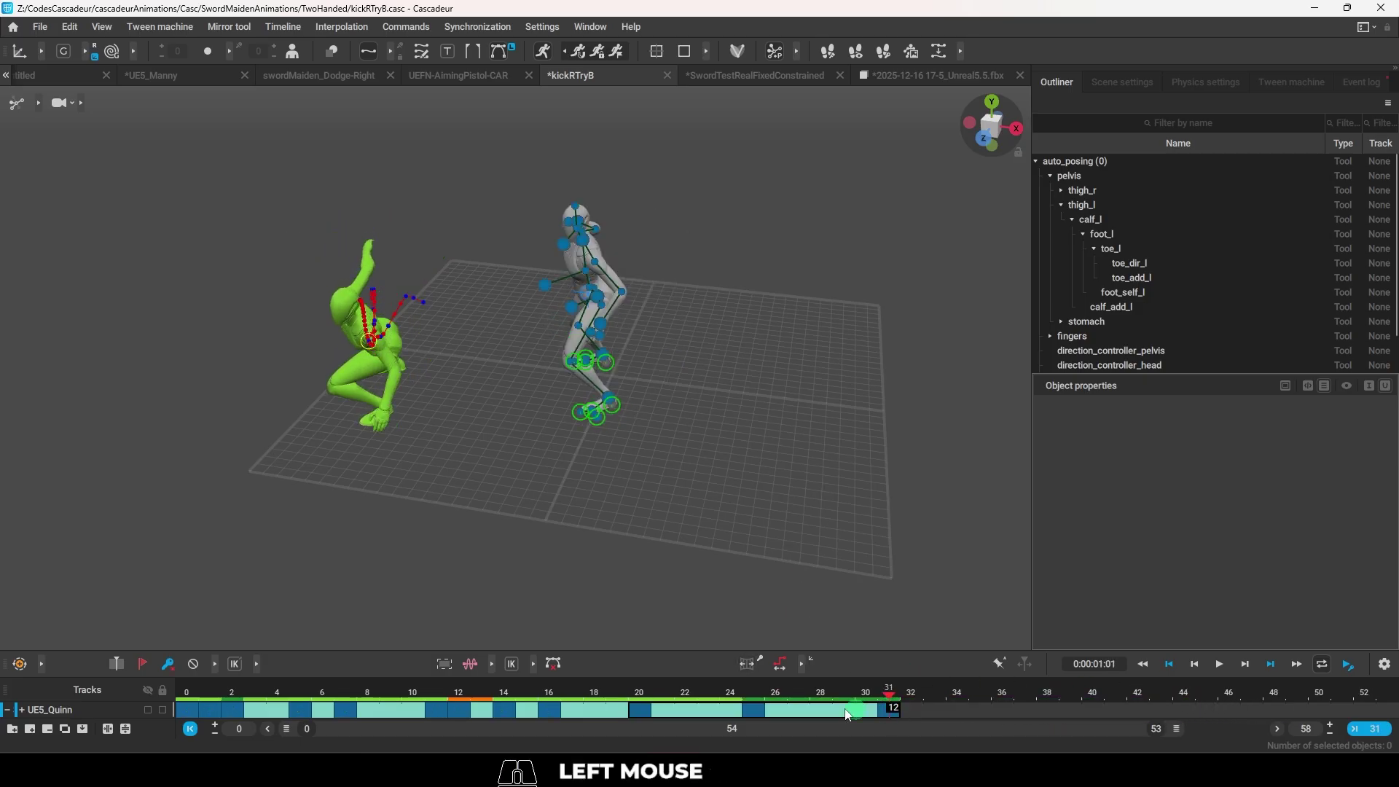
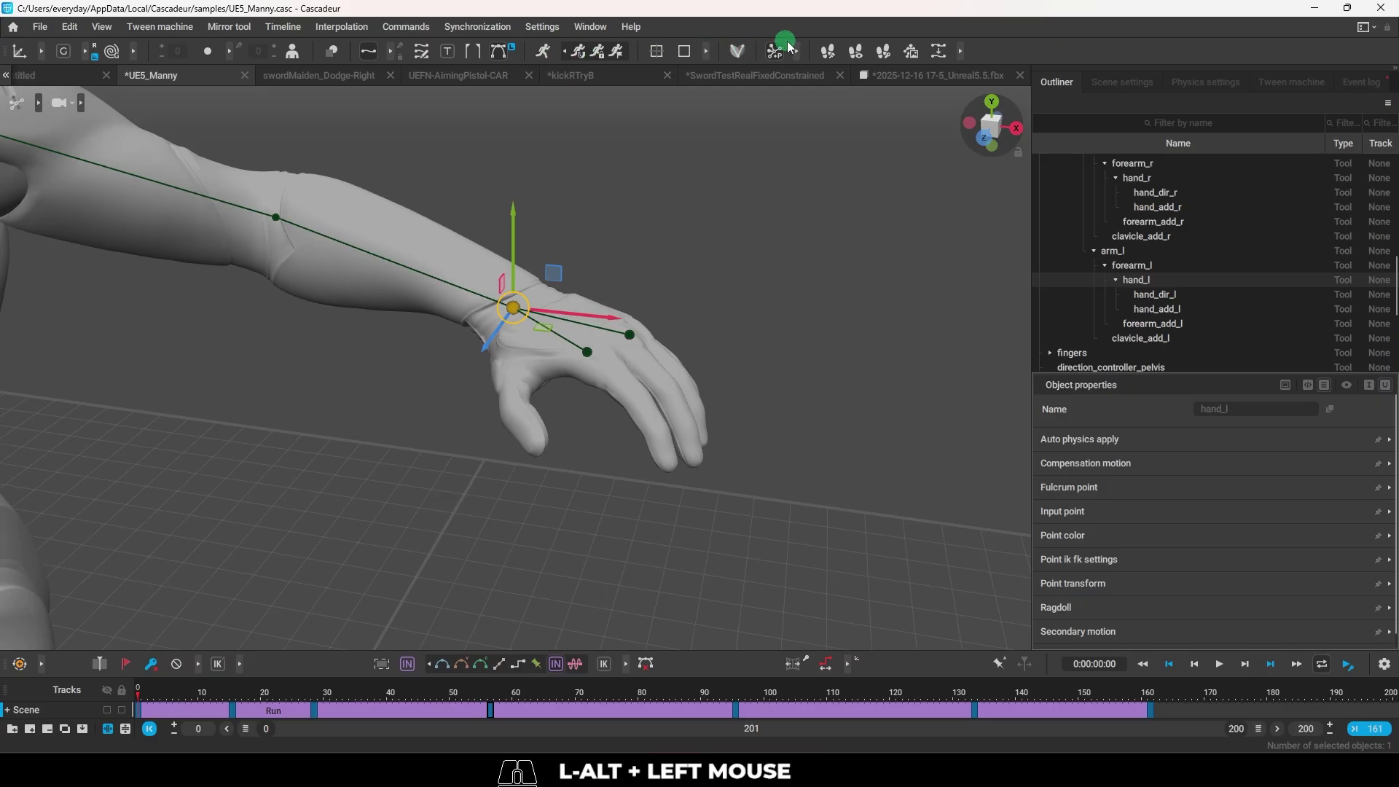
Trim the Manny Run timeline so the animation ends around frame 133.
{"action": "left_click", "coordinate": [801, 54]}
{"action": "left_click", "coordinate": [853, 58]}
{"action": "left_click_drag", "start_coordinate": [755, 375], "coordinate": [732, 374]}
{"action": "left_click_drag", "start_coordinate": [750, 382], "coordinate": [831, 407]}
{"action": "left_click_drag", "start_coordinate": [802, 465], "coordinate": [760, 425]}
{"action": "left_click", "coordinate": [640, 449]}
{"action": "left_click_drag", "start_coordinate": [632, 454], "coordinate": [587, 440]}
{"action": "left_click_drag", "start_coordinate": [659, 486], "coordinate": [531, 358]}
{"action": "left_click_drag", "start_coordinate": [721, 443], "coordinate": [531, 518]}
{"action": "left_click_drag", "start_coordinate": [421, 394], "coordinate": [493, 385]}
{"action": "left_click_drag", "start_coordinate": [672, 471], "coordinate": [898, 366]}
{"action": "key", "text": "ctrl+z"}
At frame 56, drag the center of mass down into a wide crouch, undoing trial moves.
{"action": "left_click_drag", "start_coordinate": [793, 385], "coordinate": [665, 368]}
{"action": "left_click", "coordinate": [669, 471]}
{"action": "left_click", "coordinate": [767, 498]}
{"action": "left_click_drag", "start_coordinate": [522, 462], "coordinate": [608, 462]}
{"action": "key", "text": "ctrl+z"}
{"action": "key", "text": "alt+z"}
{"action": "left_click_drag", "start_coordinate": [691, 402], "coordinate": [931, 471]}
{"action": "left_click", "coordinate": [43, 111]}
{"action": "left_click", "coordinate": [130, 108]}
{"action": "key", "text": "e"}
{"action": "left_click_drag", "start_coordinate": [551, 305], "coordinate": [569, 358]}
{"action": "key", "text": "ctrl+z"}
{"action": "left_click_drag", "start_coordinate": [620, 407], "coordinate": [614, 452]}
Show the hand joints as box controllers and select all 20 left-hand finger joints.
{"action": "left_click", "coordinate": [113, 113]}
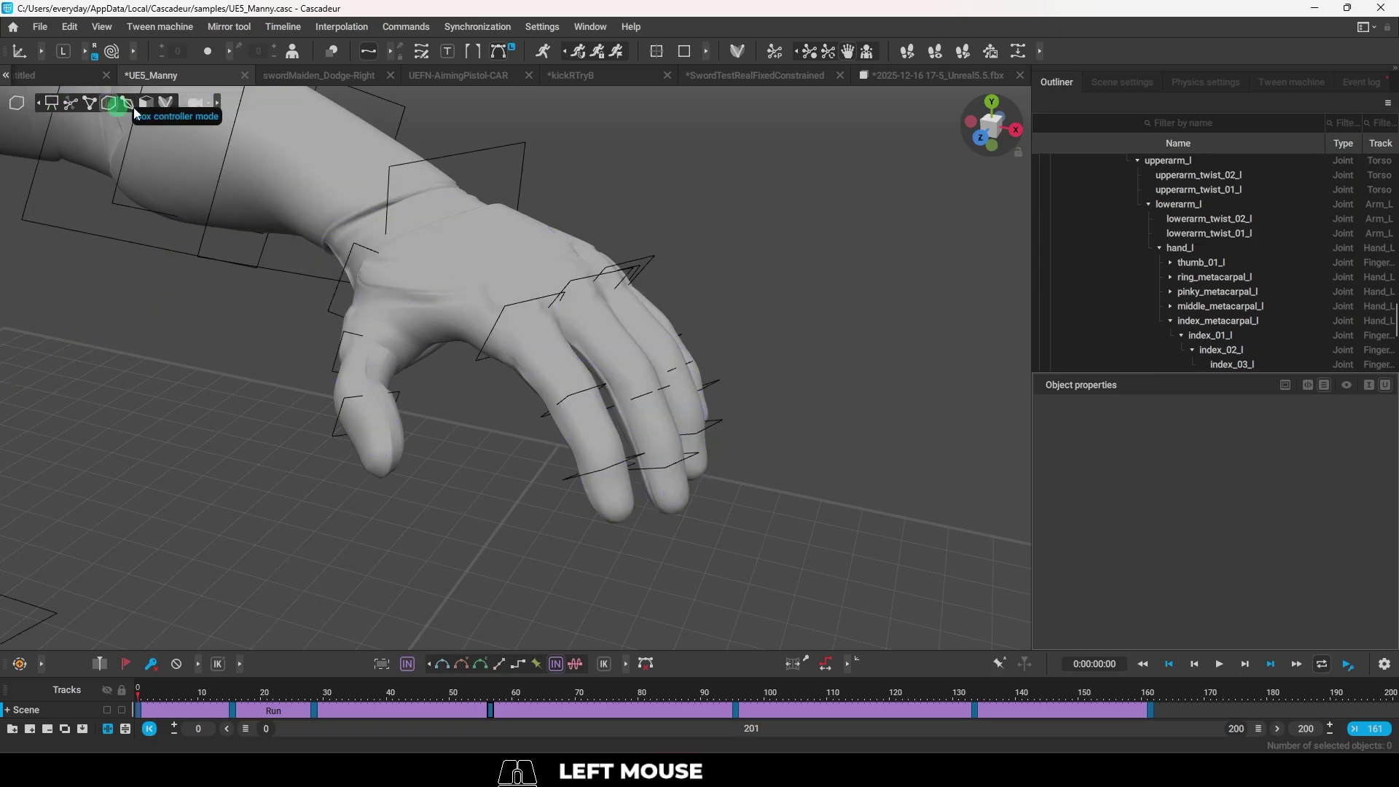
{"action": "key", "text": "e"}
{"action": "left_click_drag", "start_coordinate": [628, 408], "coordinate": [654, 474]}
{"action": "key", "text": "ctrl+z"}
{"action": "left_click", "coordinate": [563, 459]}
{"action": "left_click", "coordinate": [67, 61]}
{"action": "left_click", "coordinate": [68, 60]}
{"action": "double_click", "coordinate": [485, 237]}
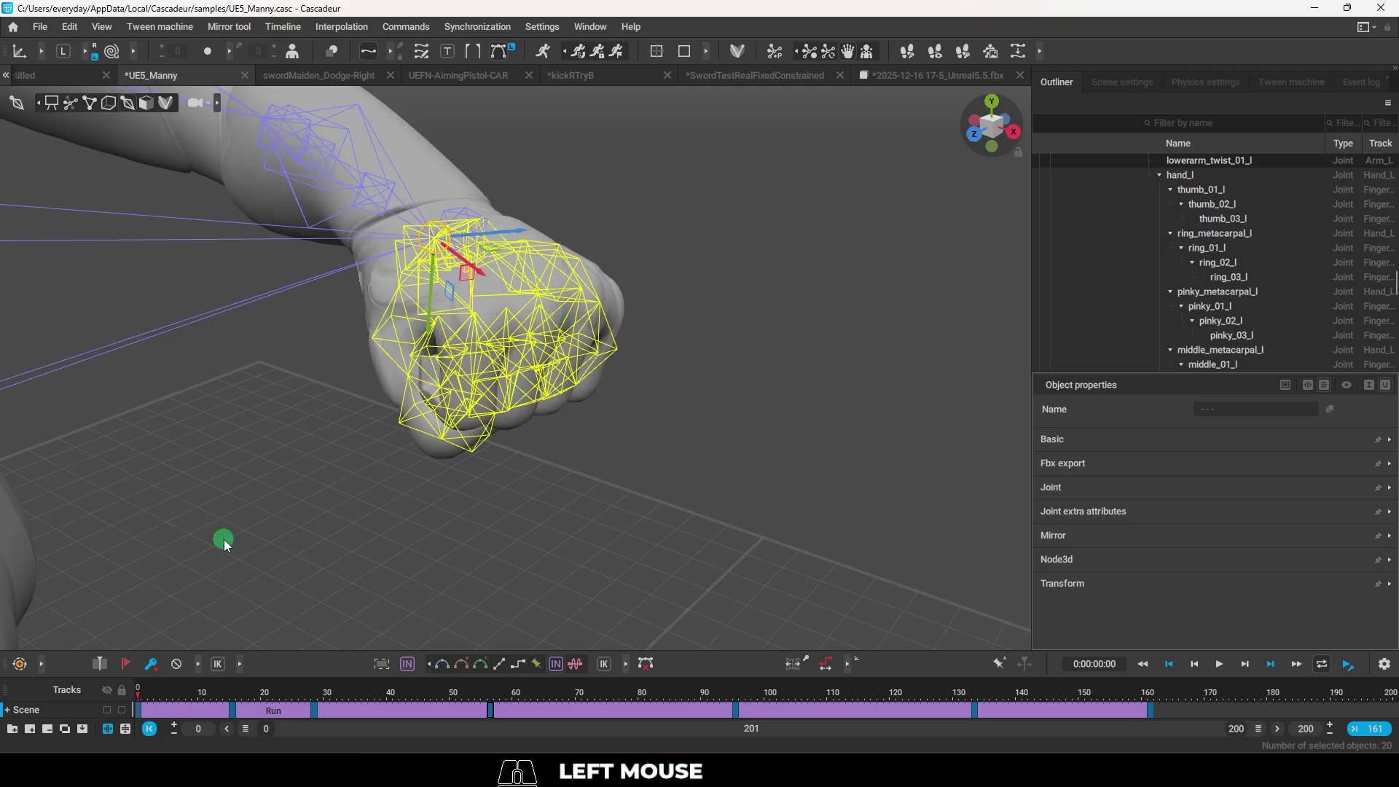
{"action": "left_click", "coordinate": [141, 715]}
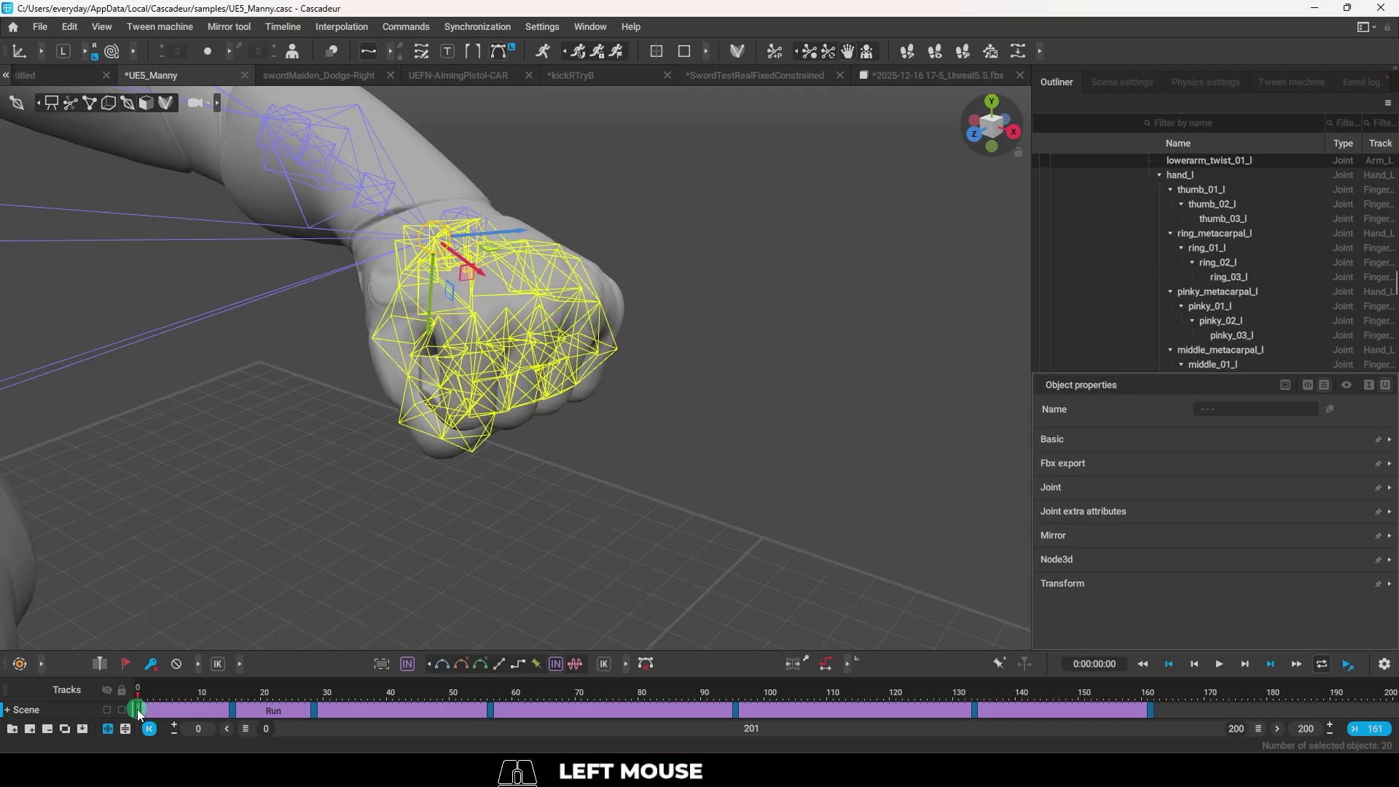
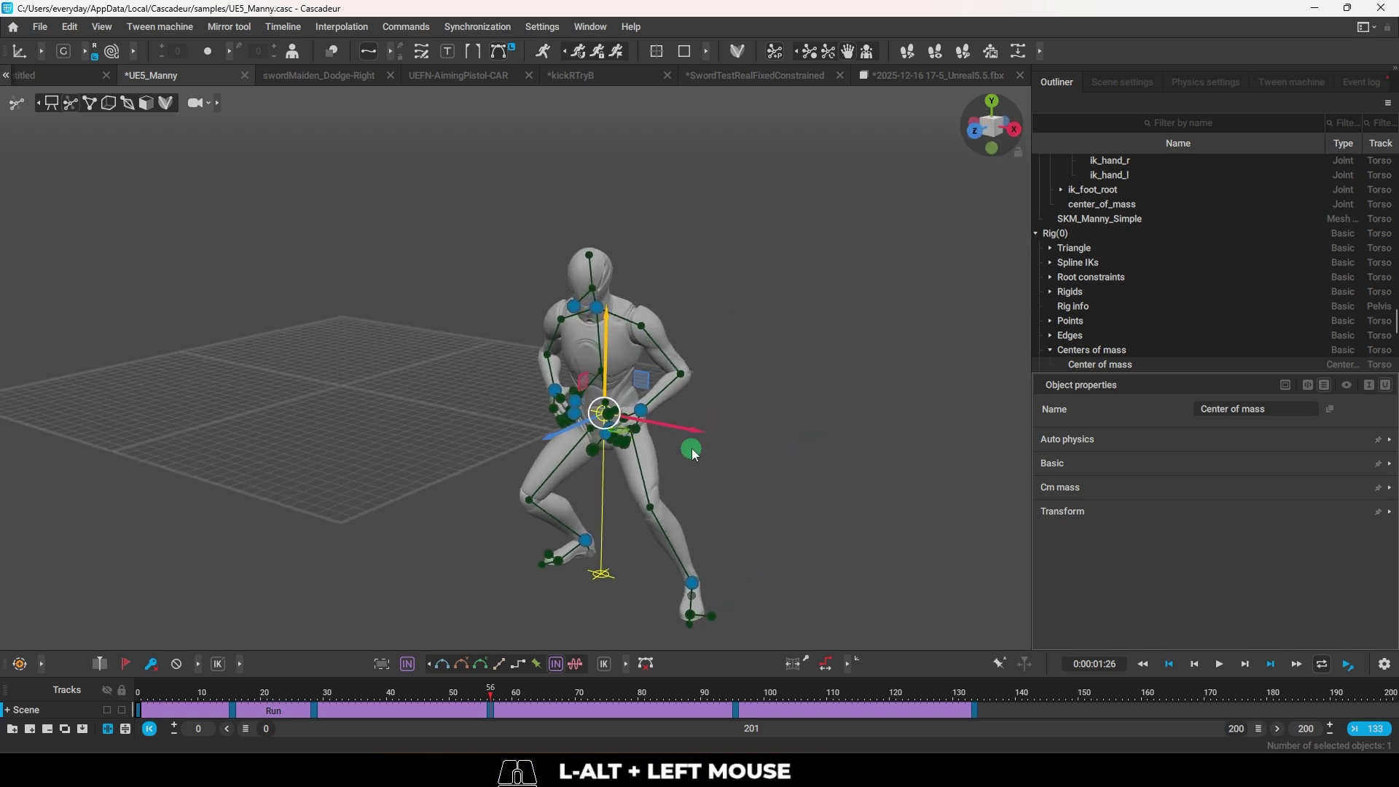
Orbit to face the character and try nudging a point upward, then undo it.
{"action": "left_click_drag", "start_coordinate": [701, 440], "coordinate": [814, 469]}
{"action": "key", "text": "ctrl+z"}
{"action": "left_click", "coordinate": [821, 475]}
{"action": "left_click_drag", "start_coordinate": [749, 496], "coordinate": [894, 518]}
{"action": "left_click_drag", "start_coordinate": [830, 505], "coordinate": [876, 476]}
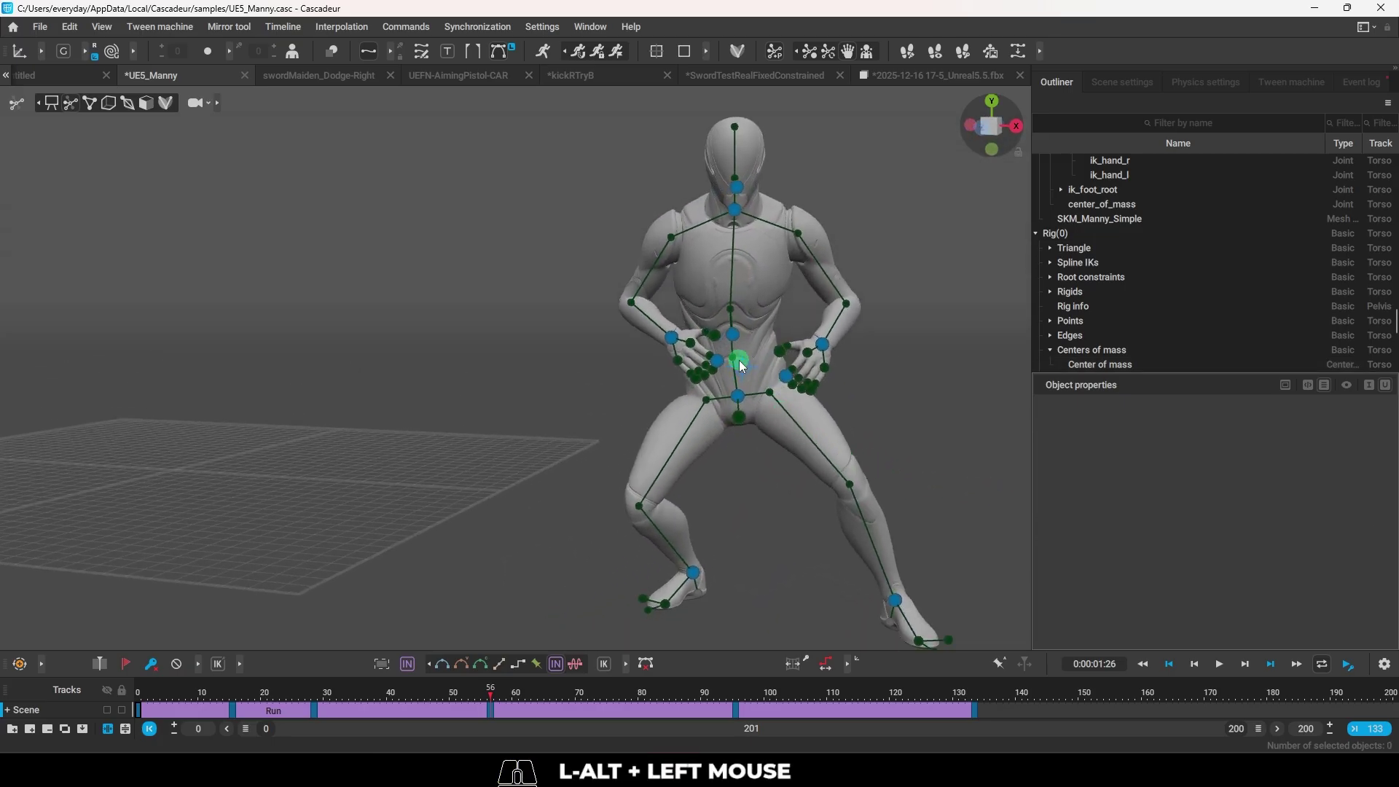
{"action": "left_click", "coordinate": [735, 363]}
{"action": "left_click", "coordinate": [741, 403]}
{"action": "left_click_drag", "start_coordinate": [935, 477], "coordinate": [745, 461]}
{"action": "left_click", "coordinate": [801, 486]}
{"action": "left_click_drag", "start_coordinate": [631, 362], "coordinate": [632, 342]}
{"action": "key", "text": "ctrl+z"}
In the Unreal5.5.fbx scene, select a point at frame 52 and let AutoPhysics converge.
{"action": "left_click_drag", "start_coordinate": [823, 370], "coordinate": [601, 529]}
{"action": "left_click", "coordinate": [720, 560]}
{"action": "key", "text": "shift+z"}
{"action": "key", "text": "z"}
{"action": "left_click_drag", "start_coordinate": [624, 343], "coordinate": [689, 455]}
{"action": "key", "text": "r"}
{"action": "left_click", "coordinate": [766, 529]}
{"action": "left_click", "coordinate": [768, 407]}
{"action": "left_click_drag", "start_coordinate": [771, 405], "coordinate": [759, 323]}
{"action": "double_click", "coordinate": [695, 454]}
{"action": "key", "text": "r"}
{"action": "left_click", "coordinate": [740, 548]}
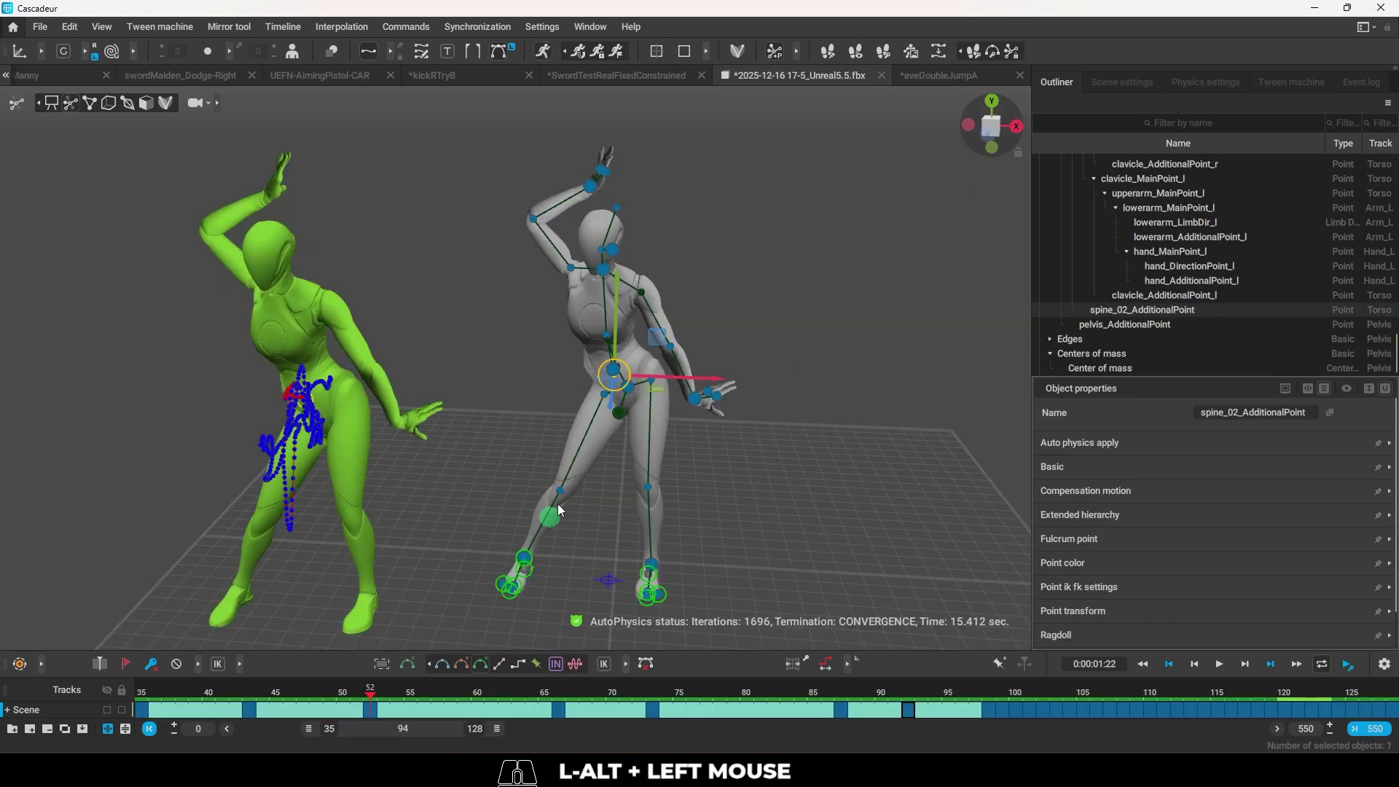
Select the dancer's rig points and test a rotate edit, undoing it.
{"action": "left_click", "coordinate": [638, 391]}
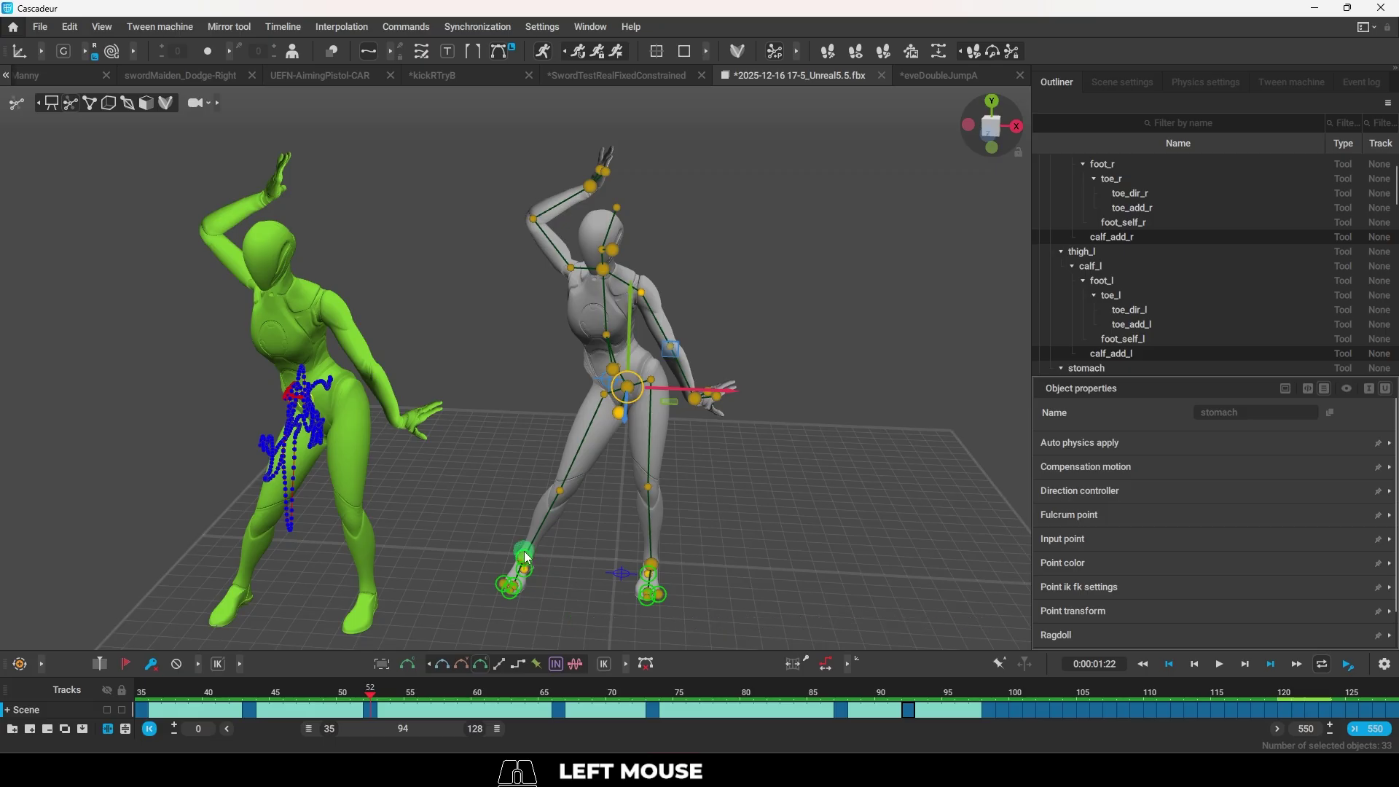
{"action": "right_click", "coordinate": [527, 557]}
{"action": "key", "text": "e"}
{"action": "left_click_drag", "start_coordinate": [560, 594], "coordinate": [744, 625]}
{"action": "key", "text": "w"}
{"action": "key", "text": "ctrl+z"}
{"action": "left_click", "coordinate": [810, 525]}
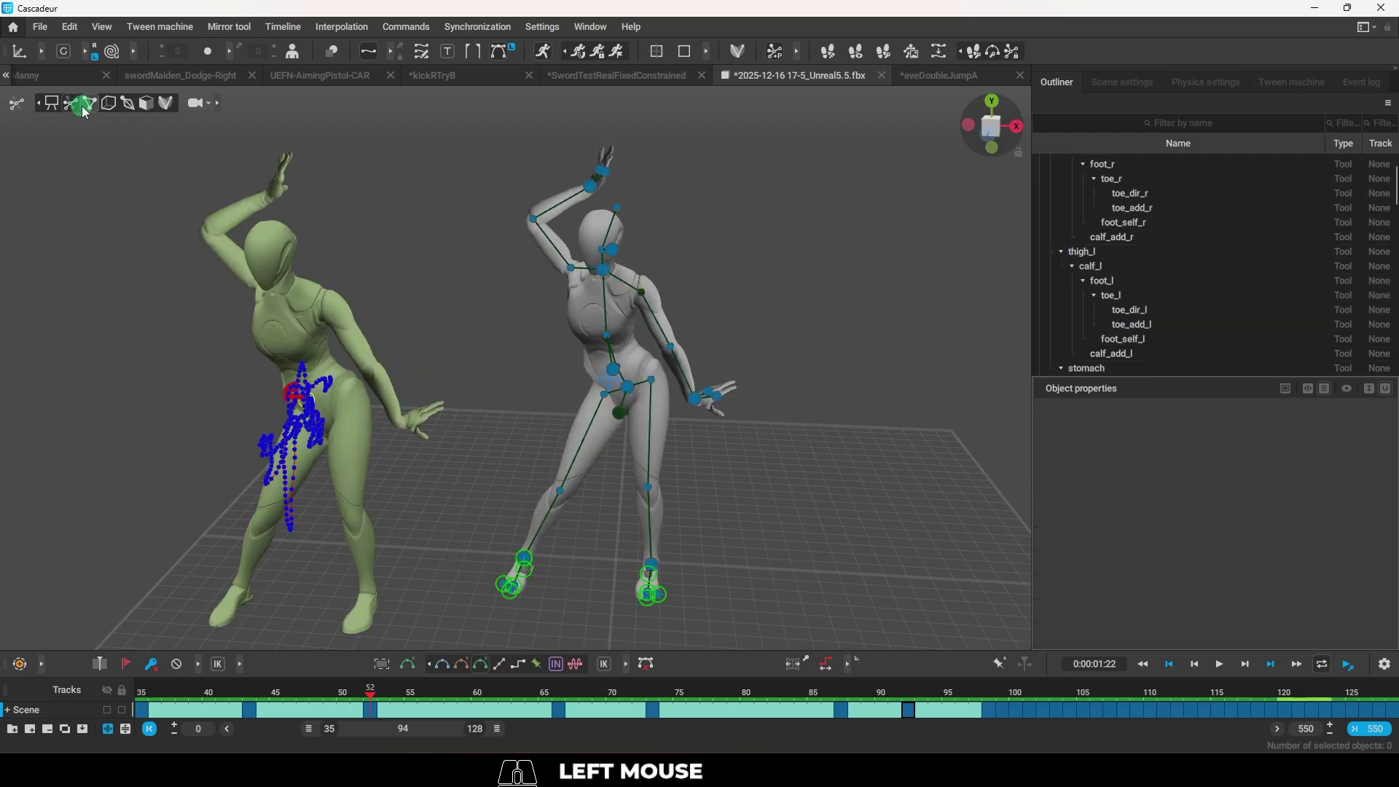
{"action": "left_click", "coordinate": [83, 107]}
{"action": "left_click", "coordinate": [95, 104]}
Zoom in on the pelvis and rotate it with the rotate gizmo.
{"action": "left_click_drag", "start_coordinate": [574, 365], "coordinate": [563, 333]}
{"action": "right_click", "coordinate": [574, 350]}
{"action": "left_click_drag", "start_coordinate": [798, 424], "coordinate": [704, 366]}
{"action": "left_click", "coordinate": [602, 389]}
{"action": "left_click_drag", "start_coordinate": [692, 341], "coordinate": [618, 315]}
{"action": "left_click", "coordinate": [621, 319]}
{"action": "right_click", "coordinate": [621, 318]}
{"action": "left_click_drag", "start_coordinate": [880, 480], "coordinate": [795, 478]}
{"action": "left_click_drag", "start_coordinate": [748, 469], "coordinate": [796, 465]}
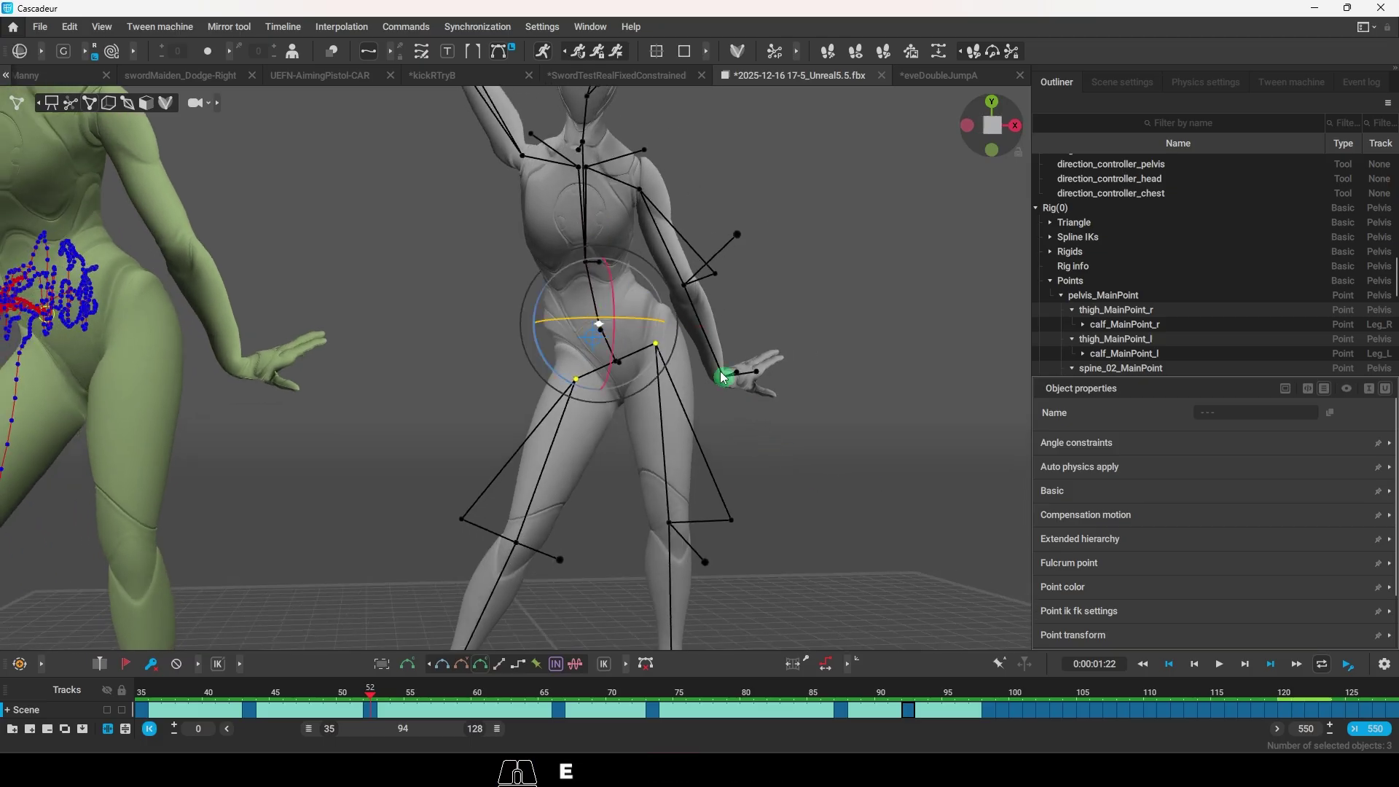
{"action": "left_click_drag", "start_coordinate": [645, 408], "coordinate": [636, 608]}
{"action": "key", "text": "w"}
Scrub back to the start and play the dance with the physics ghost following.
{"action": "left_click_drag", "start_coordinate": [552, 697], "coordinate": [61, 693]}
{"action": "key", "text": "space"}
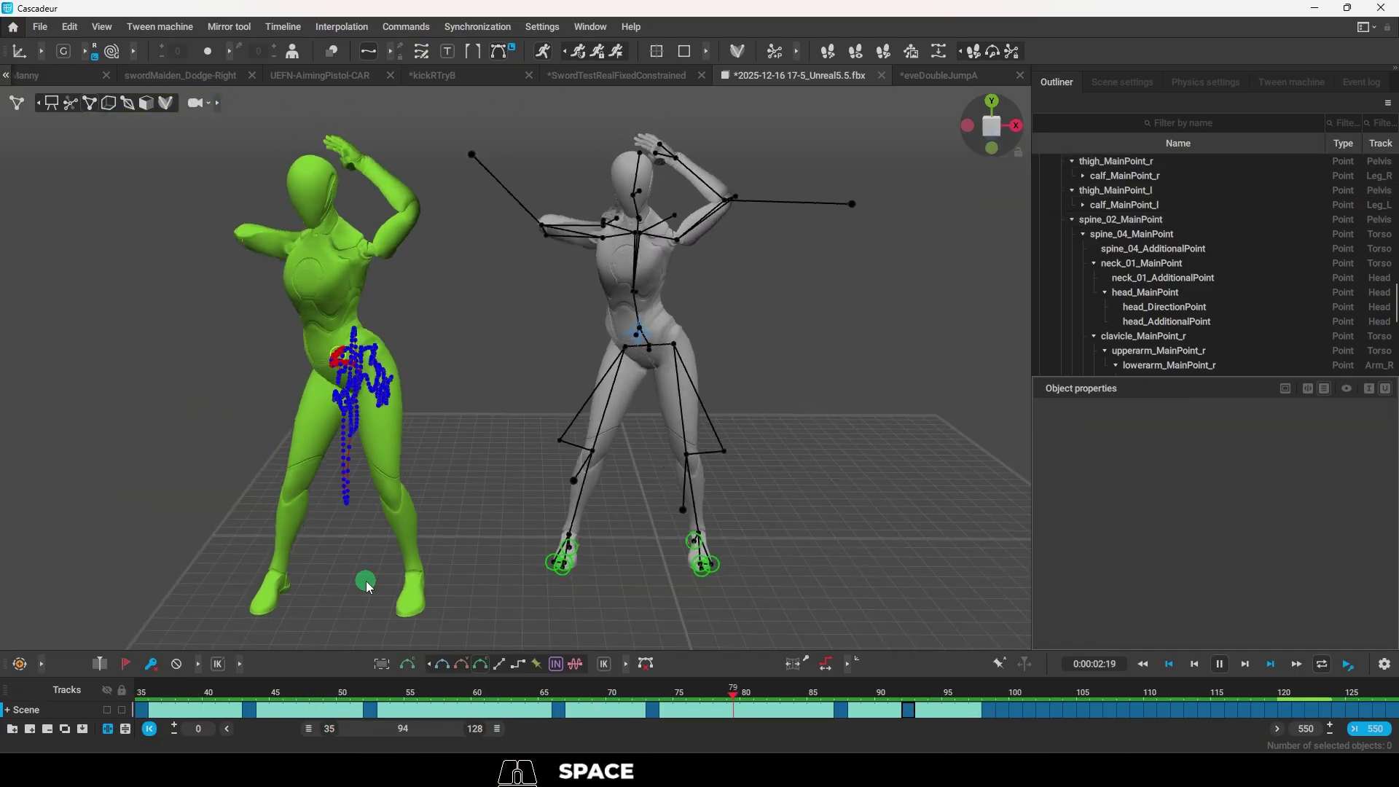
Return to the UE5_Manny Run tab and navigate the view down to the legs.
{"action": "left_click", "coordinate": [242, 696]}
{"action": "key", "text": "space"}
{"action": "left_click_drag", "start_coordinate": [497, 547], "coordinate": [498, 538]}
{"action": "right_click", "coordinate": [657, 383]}
{"action": "left_click_drag", "start_coordinate": [595, 359], "coordinate": [472, 316]}
{"action": "right_click", "coordinate": [451, 310]}
Select foot_l at frame 56 and raise it with the move gizmo, letting AutoPhysics converge.
{"action": "left_click_drag", "start_coordinate": [774, 376], "coordinate": [812, 381]}
{"action": "left_click_drag", "start_coordinate": [908, 409], "coordinate": [798, 396]}
{"action": "left_click_drag", "start_coordinate": [802, 407], "coordinate": [768, 403]}
{"action": "left_click_drag", "start_coordinate": [768, 403], "coordinate": [742, 396]}
{"action": "left_click_drag", "start_coordinate": [621, 369], "coordinate": [634, 390]}
{"action": "left_click_drag", "start_coordinate": [610, 316], "coordinate": [631, 158]}
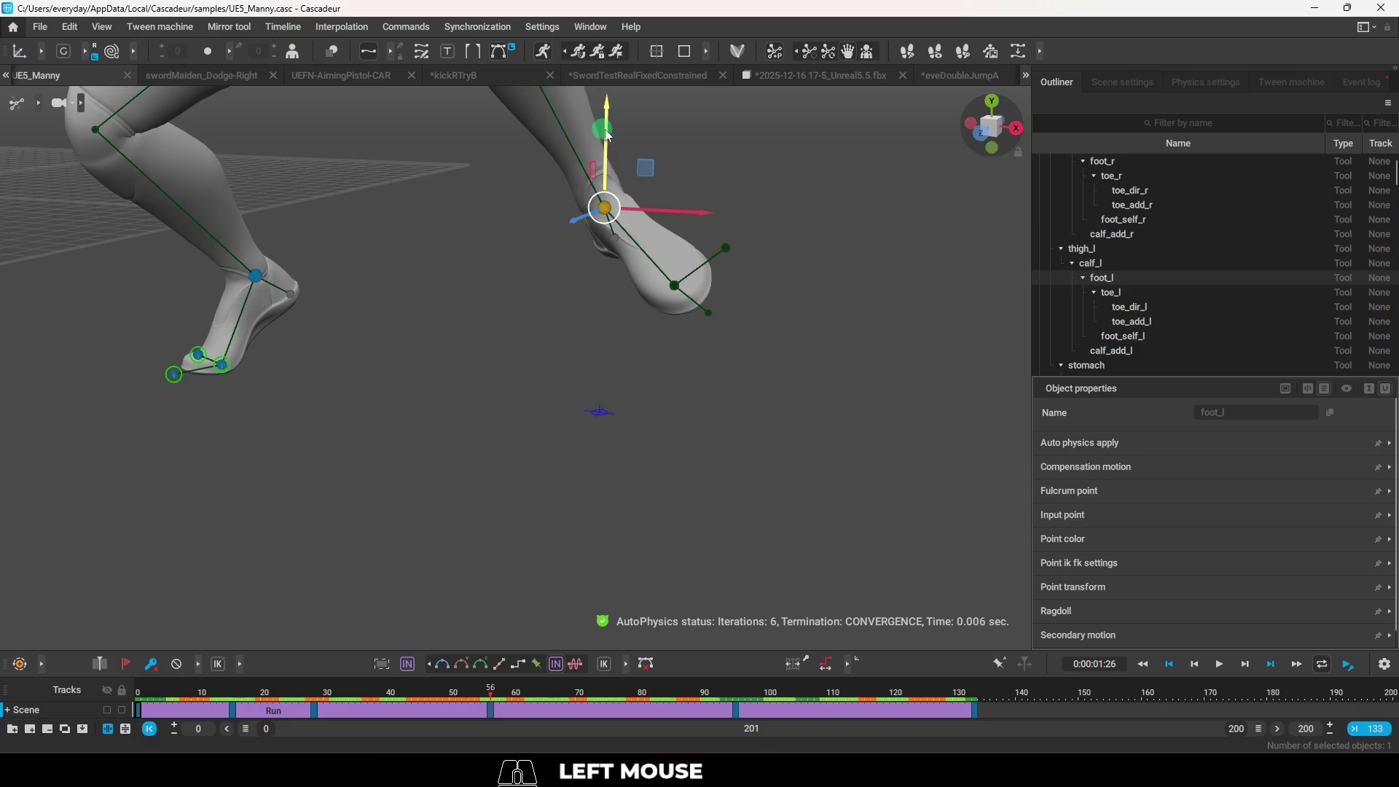
Lower Manny's left foot (foot_l) and let the physics ghost recompute while orbiting around it.
{"action": "key", "text": "ctrl+z"}
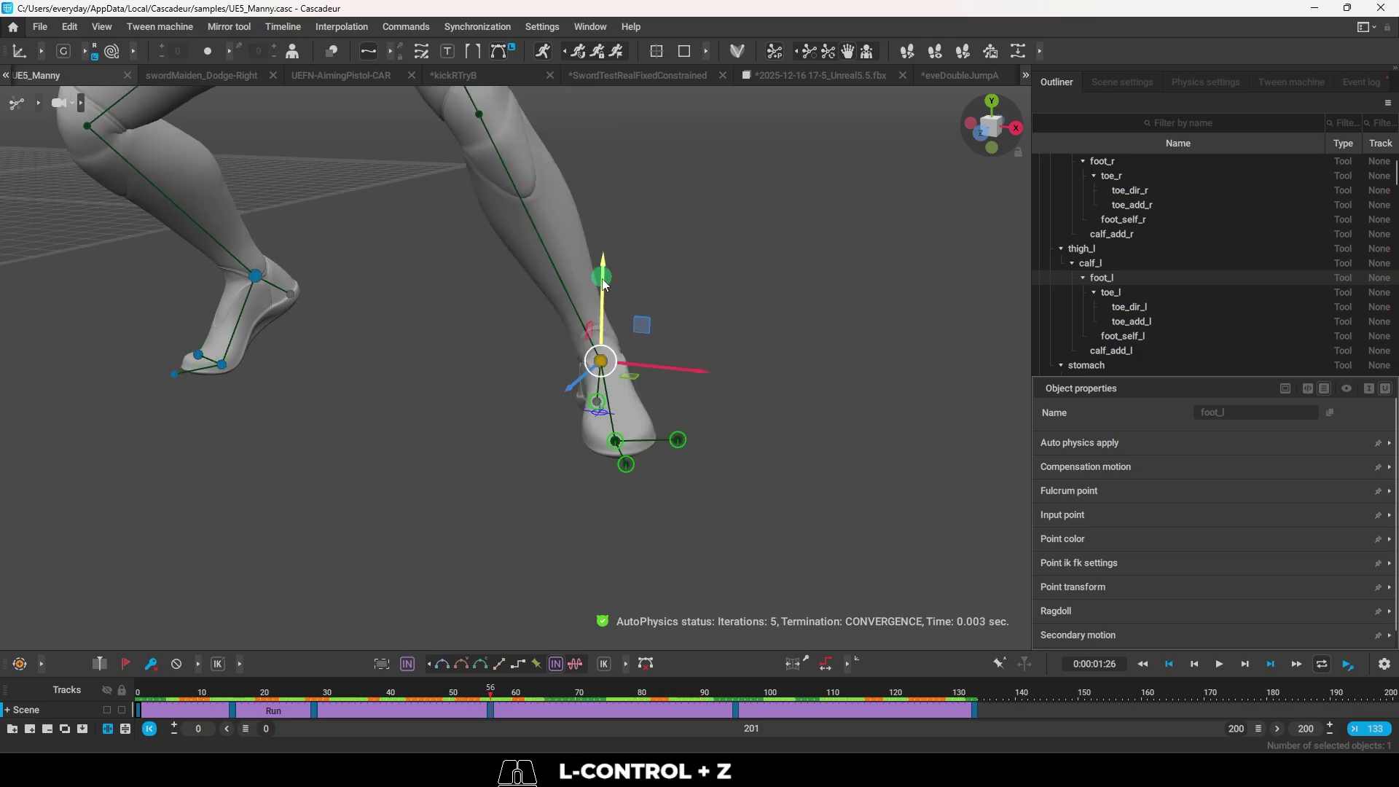
{"action": "left_click_drag", "start_coordinate": [605, 290], "coordinate": [612, 128]}
{"action": "left_click_drag", "start_coordinate": [612, 126], "coordinate": [605, 300]}
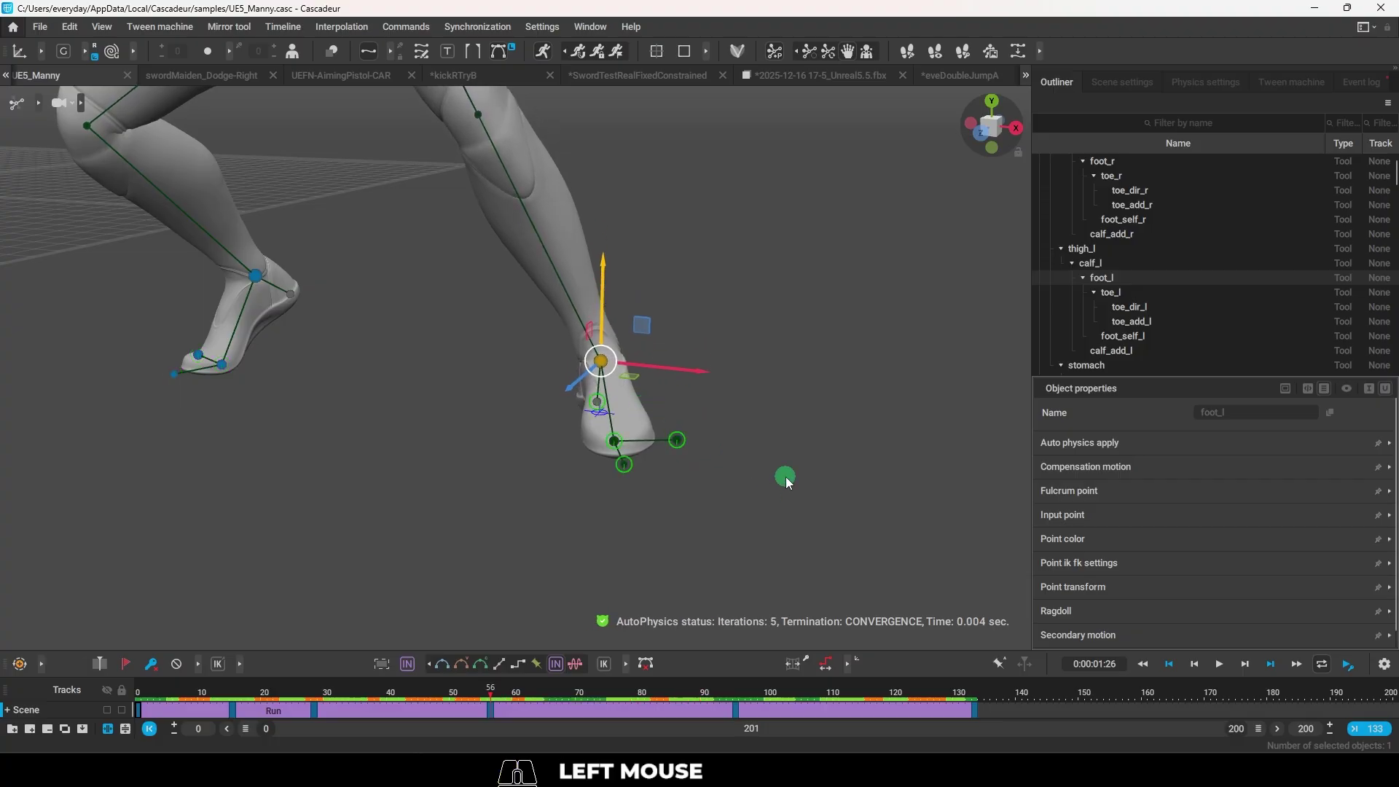
{"action": "right_click", "coordinate": [893, 493]}
{"action": "left_click_drag", "start_coordinate": [767, 472], "coordinate": [653, 475]}
{"action": "middle_click", "coordinate": [674, 485]}
{"action": "left_click_drag", "start_coordinate": [642, 494], "coordinate": [705, 488]}
{"action": "right_click", "coordinate": [561, 446]}
{"action": "left_click_drag", "start_coordinate": [628, 467], "coordinate": [629, 464]}
{"action": "left_click", "coordinate": [531, 378]}
Make Manny's right foot (foot_r) an enforced Fulcrum point in Object properties.
{"action": "left_click", "coordinate": [560, 315]}
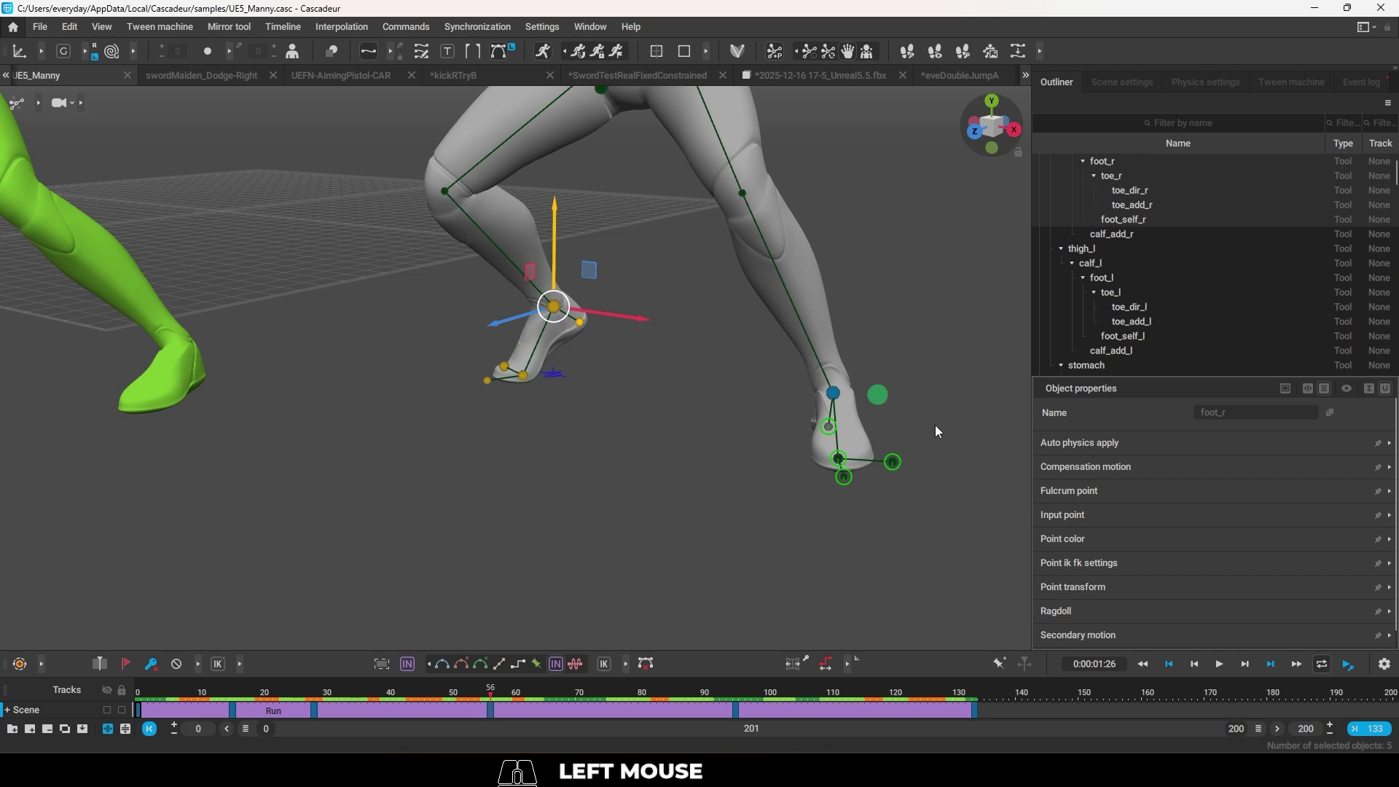
{"action": "left_click", "coordinate": [1095, 496]}
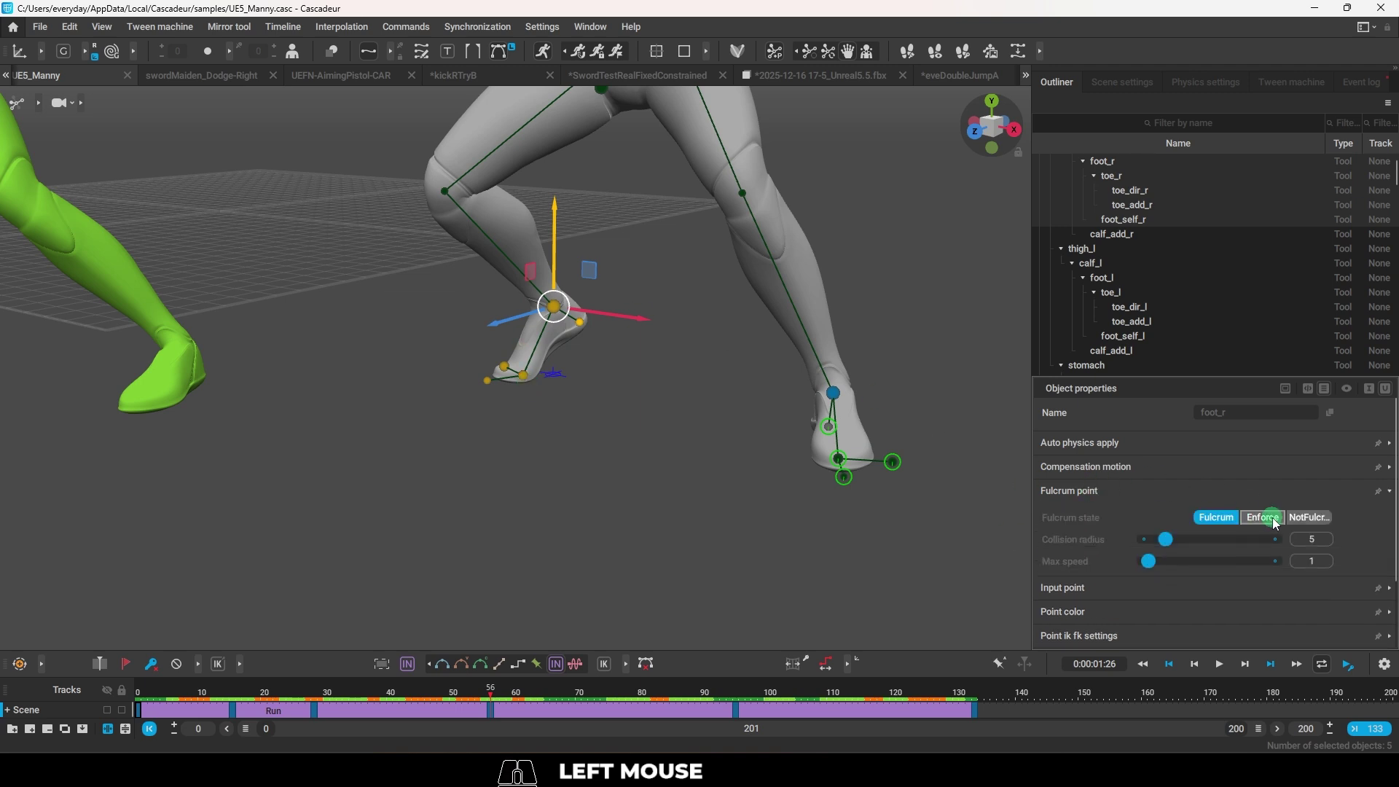
{"action": "left_click", "coordinate": [1277, 523]}
{"action": "left_click", "coordinate": [645, 441]}
{"action": "left_click_drag", "start_coordinate": [740, 450], "coordinate": [575, 447]}
{"action": "left_click_drag", "start_coordinate": [623, 449], "coordinate": [731, 470]}
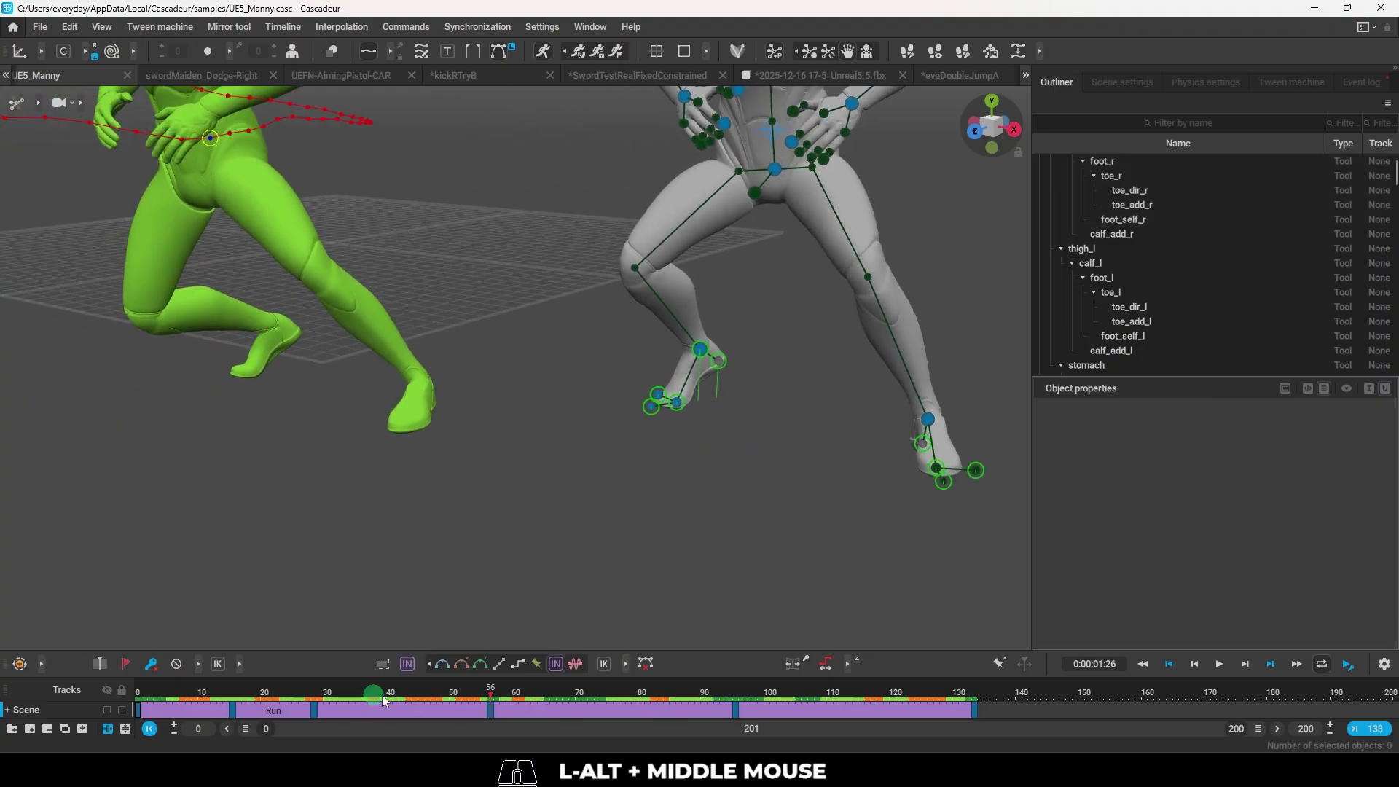
Scrub and play the sword maiden's flip while orbiting around the jumping character.
{"action": "left_click_drag", "start_coordinate": [787, 521], "coordinate": [739, 523]}
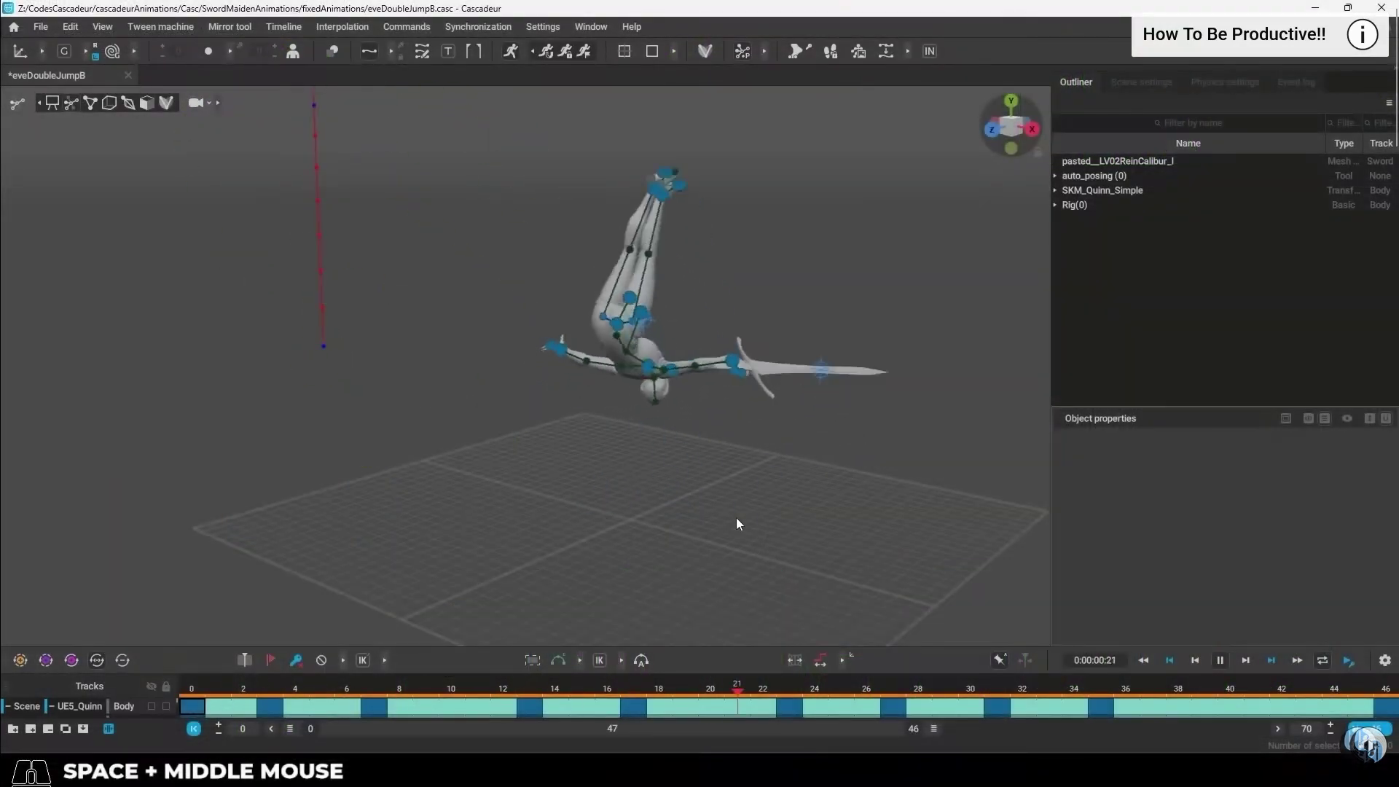
{"action": "left_click_drag", "start_coordinate": [728, 523], "coordinate": [306, 452]}
{"action": "left_click_drag", "start_coordinate": [721, 352], "coordinate": [36, 420]}
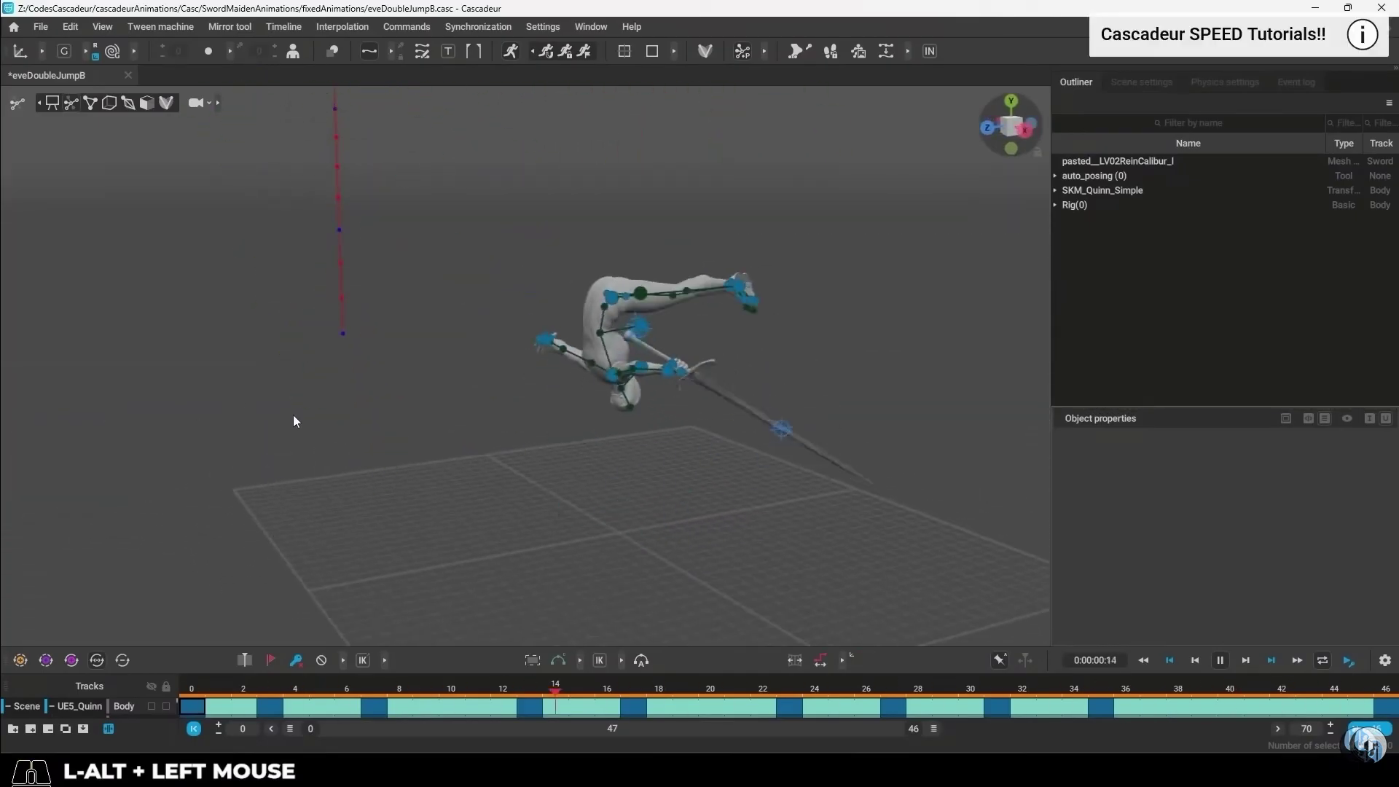
{"action": "key", "text": "space"}
{"action": "left_click", "coordinate": [243, 691]}
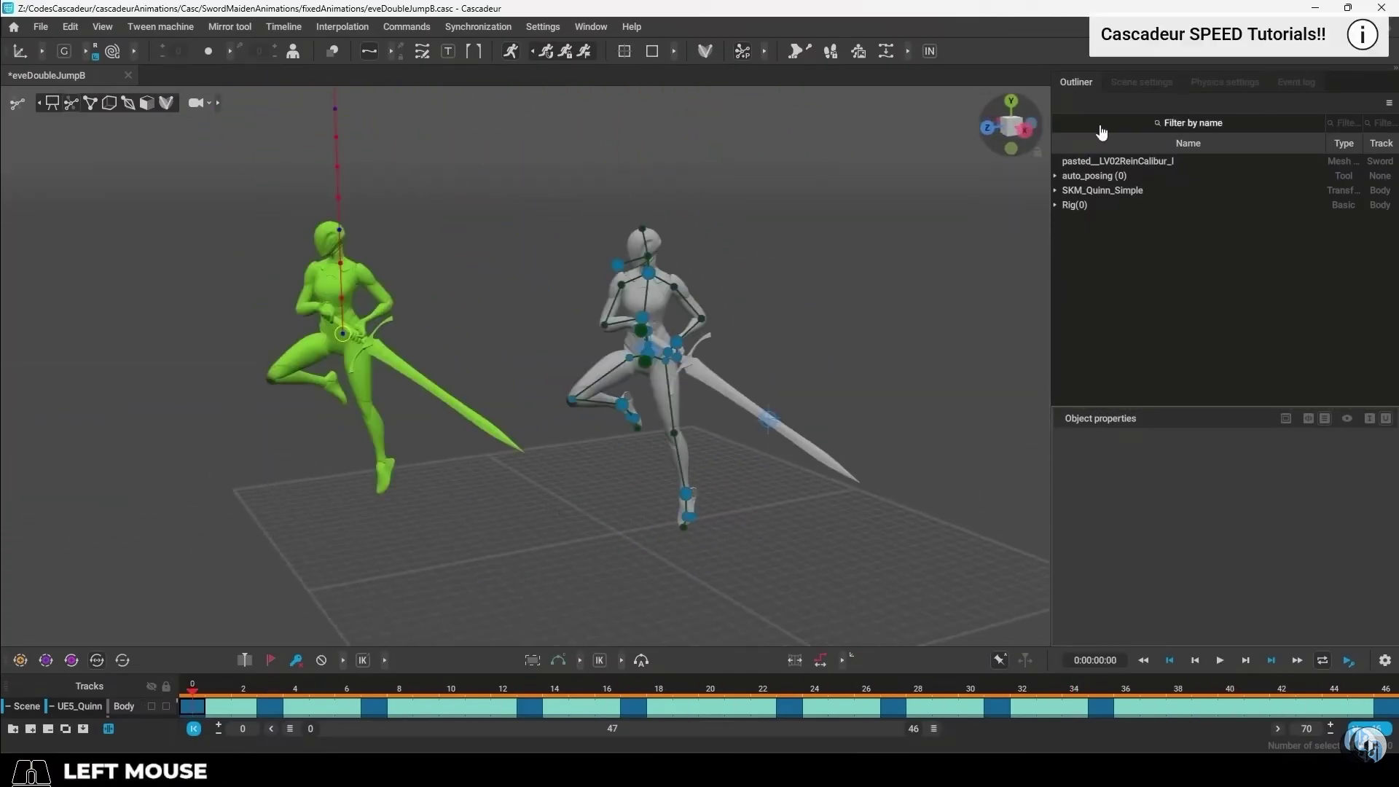
Toggle the AutoPhysics corrector in the physics settings panel.
{"action": "left_click", "coordinate": [1152, 84]}
{"action": "left_click", "coordinate": [1203, 81]}
{"action": "middle_click", "coordinate": [1158, 158]}
{"action": "scroll", "scroll_direction": "up", "scroll_amount": 3}
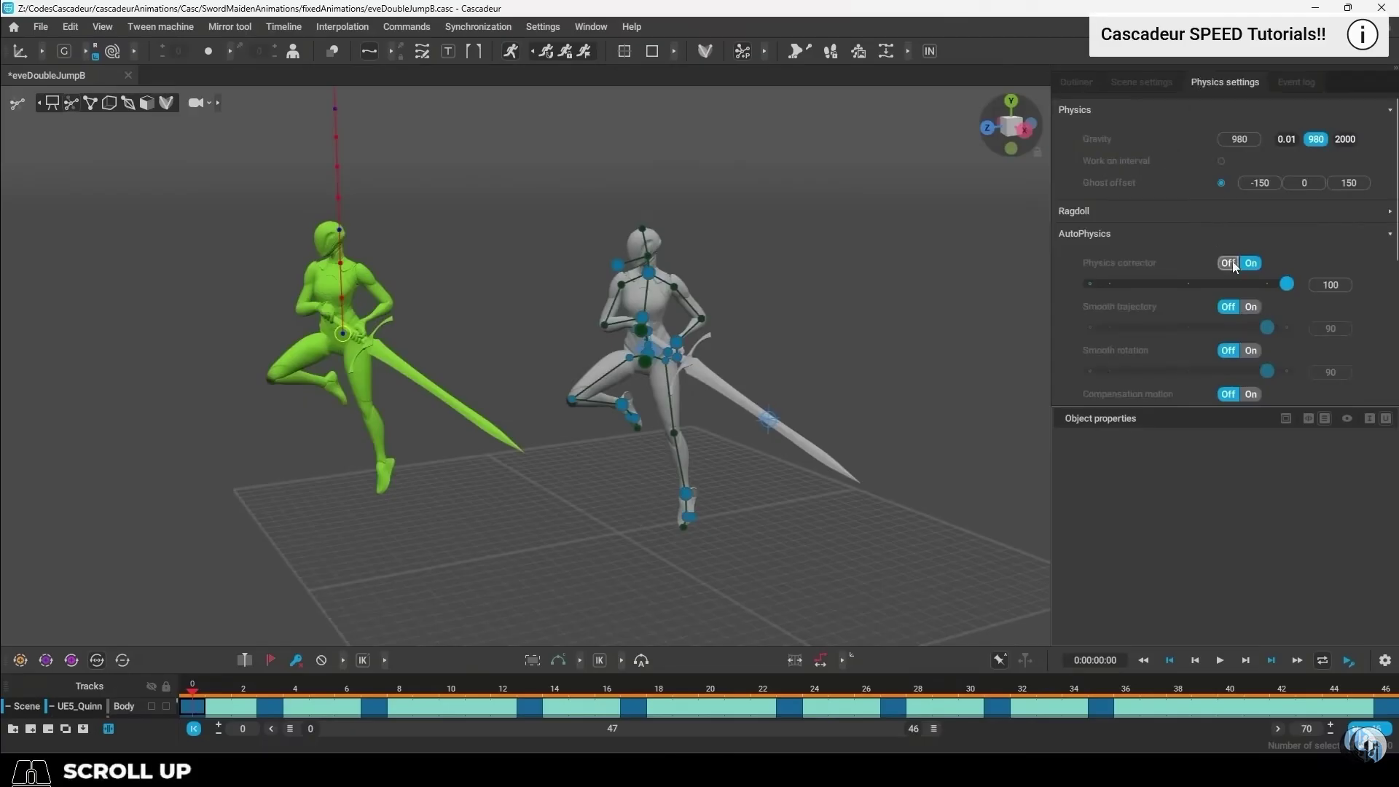
{"action": "left_click", "coordinate": [1238, 267]}
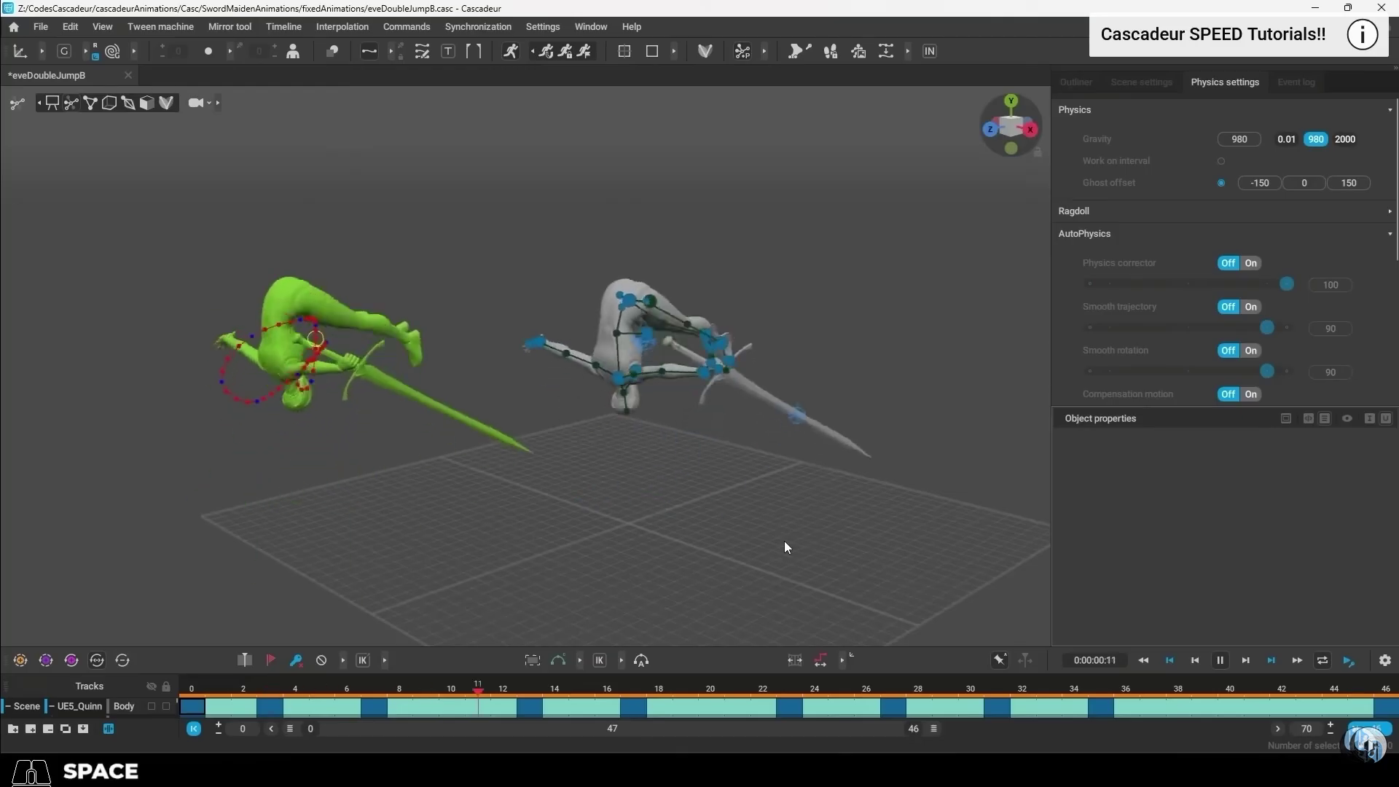
Advance the flip toward frame 55 with the green physics figure mid-handspring.
{"action": "left_click_drag", "start_coordinate": [424, 564], "coordinate": [638, 188]}
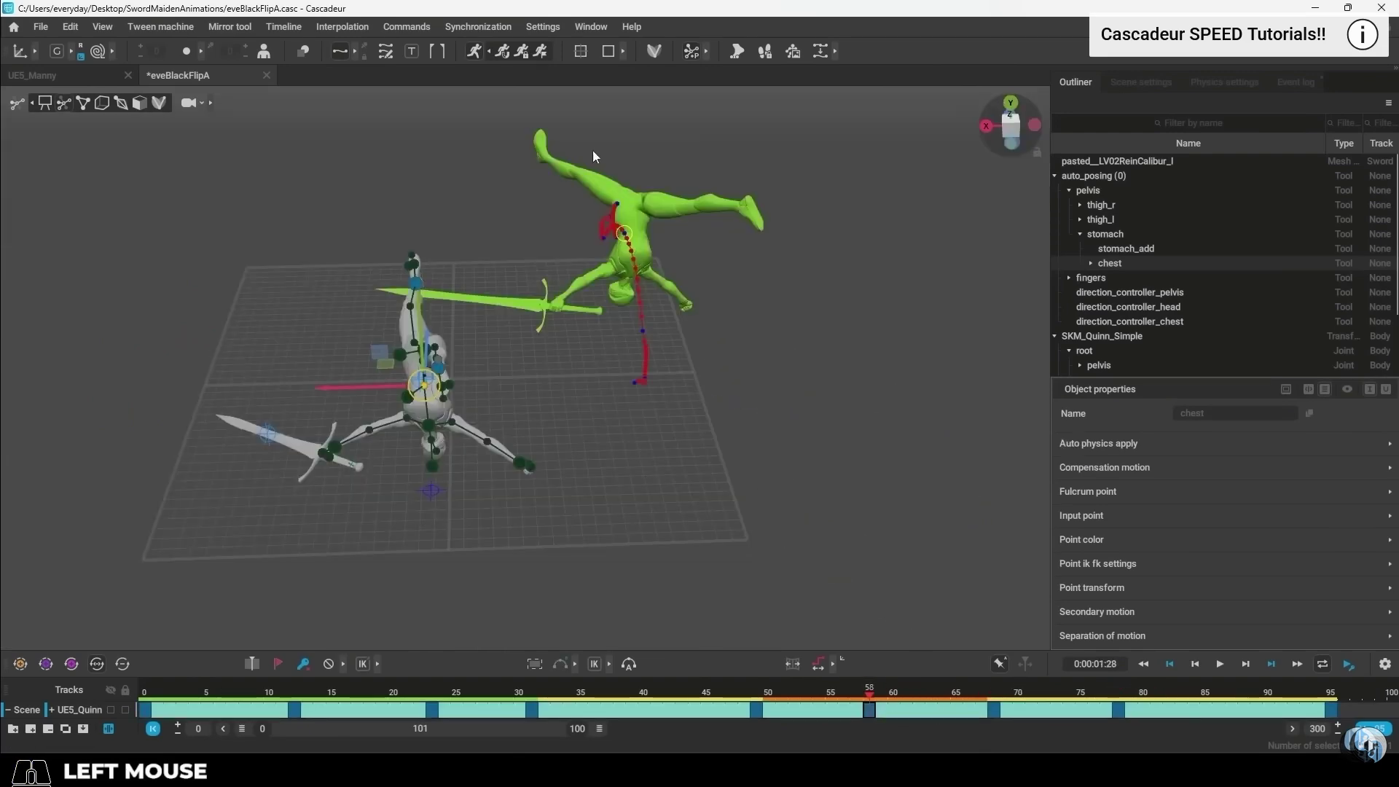
{"action": "right_click", "coordinate": [761, 700]}
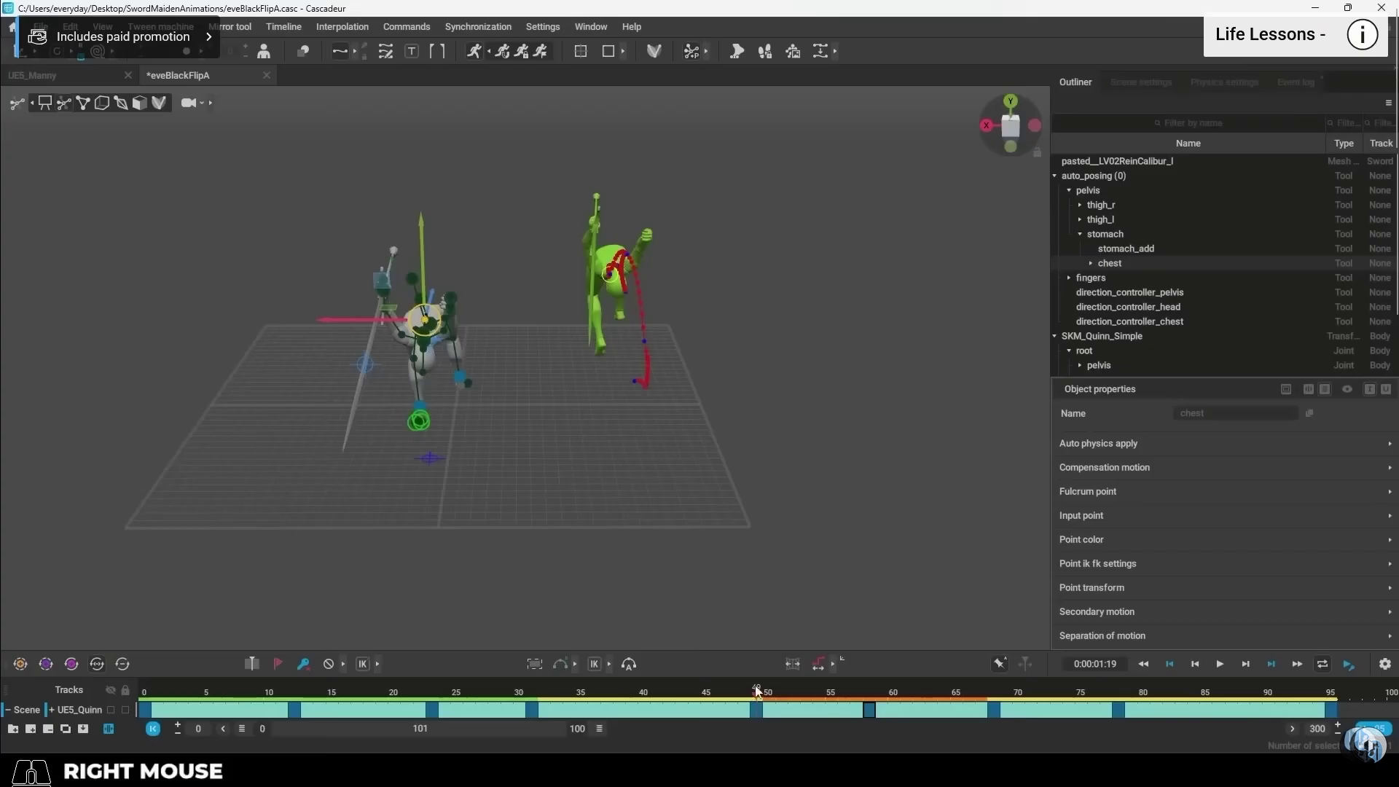
{"action": "left_click_drag", "start_coordinate": [583, 450], "coordinate": [631, 562]}
{"action": "left_click_drag", "start_coordinate": [767, 691], "coordinate": [871, 704]}
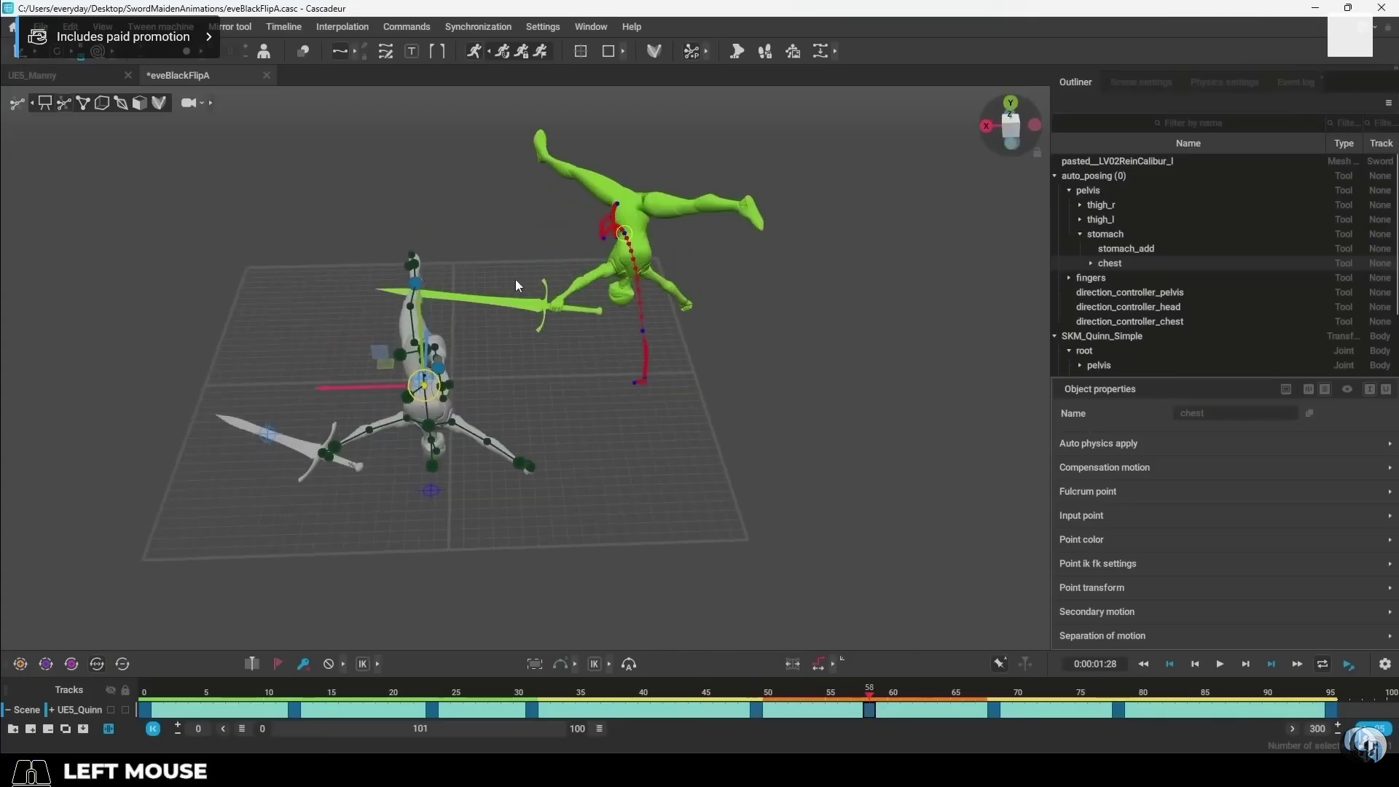
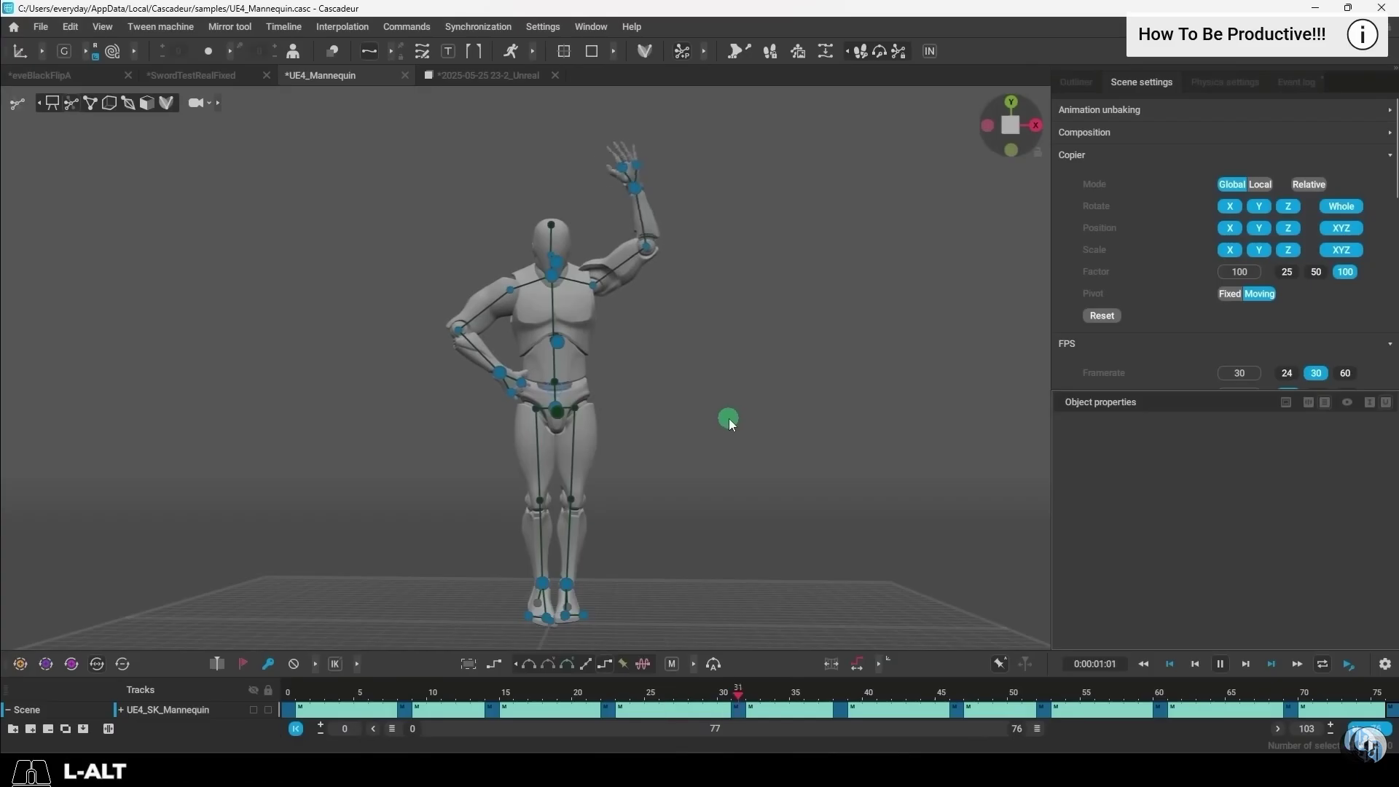
Lower the mannequin's raised hand_l on an earlier frame of the wave, then deselect it.
{"action": "left_click", "coordinate": [721, 470]}
{"action": "left_click", "coordinate": [644, 192]}
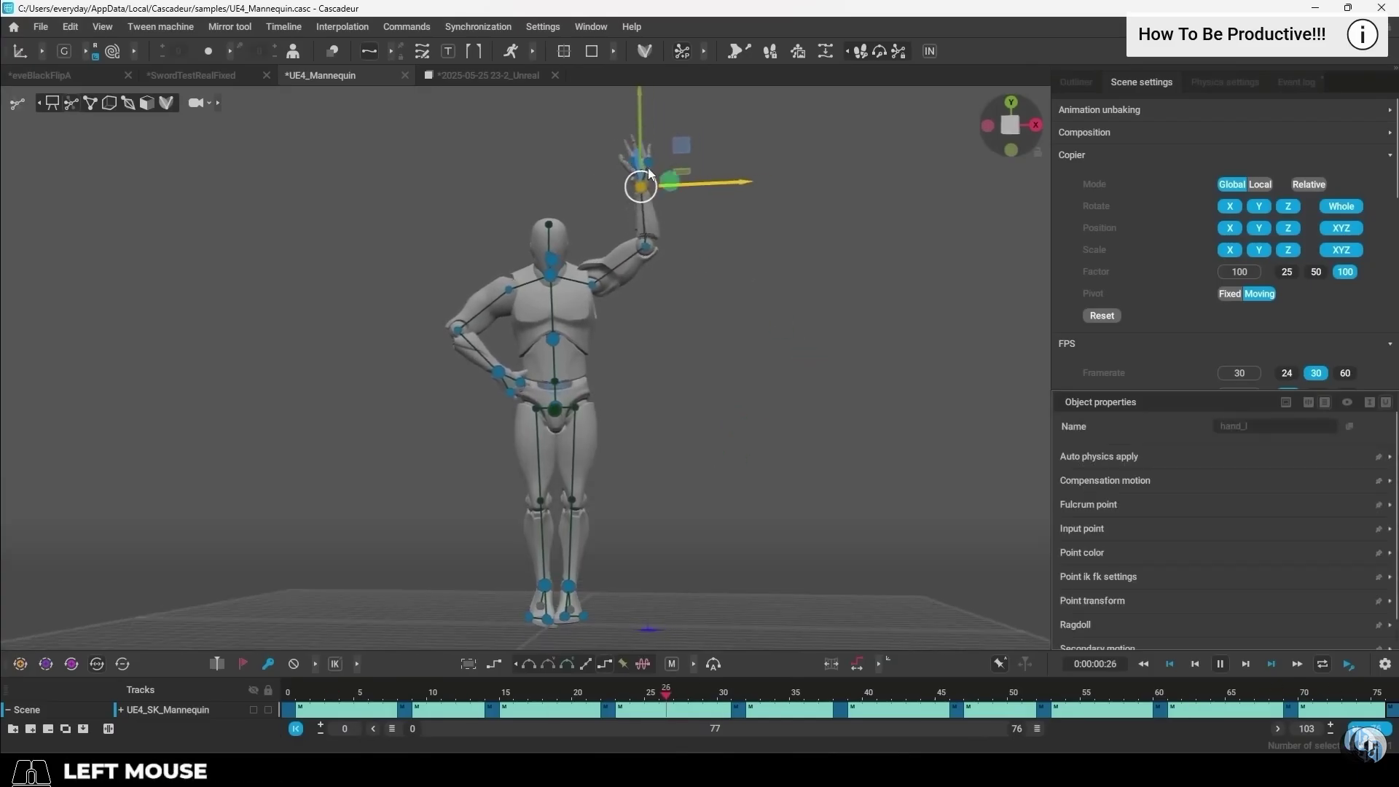
{"action": "left_click_drag", "start_coordinate": [638, 190], "coordinate": [653, 190]}
{"action": "left_click_drag", "start_coordinate": [631, 143], "coordinate": [639, 176]}
{"action": "left_click", "coordinate": [412, 694]}
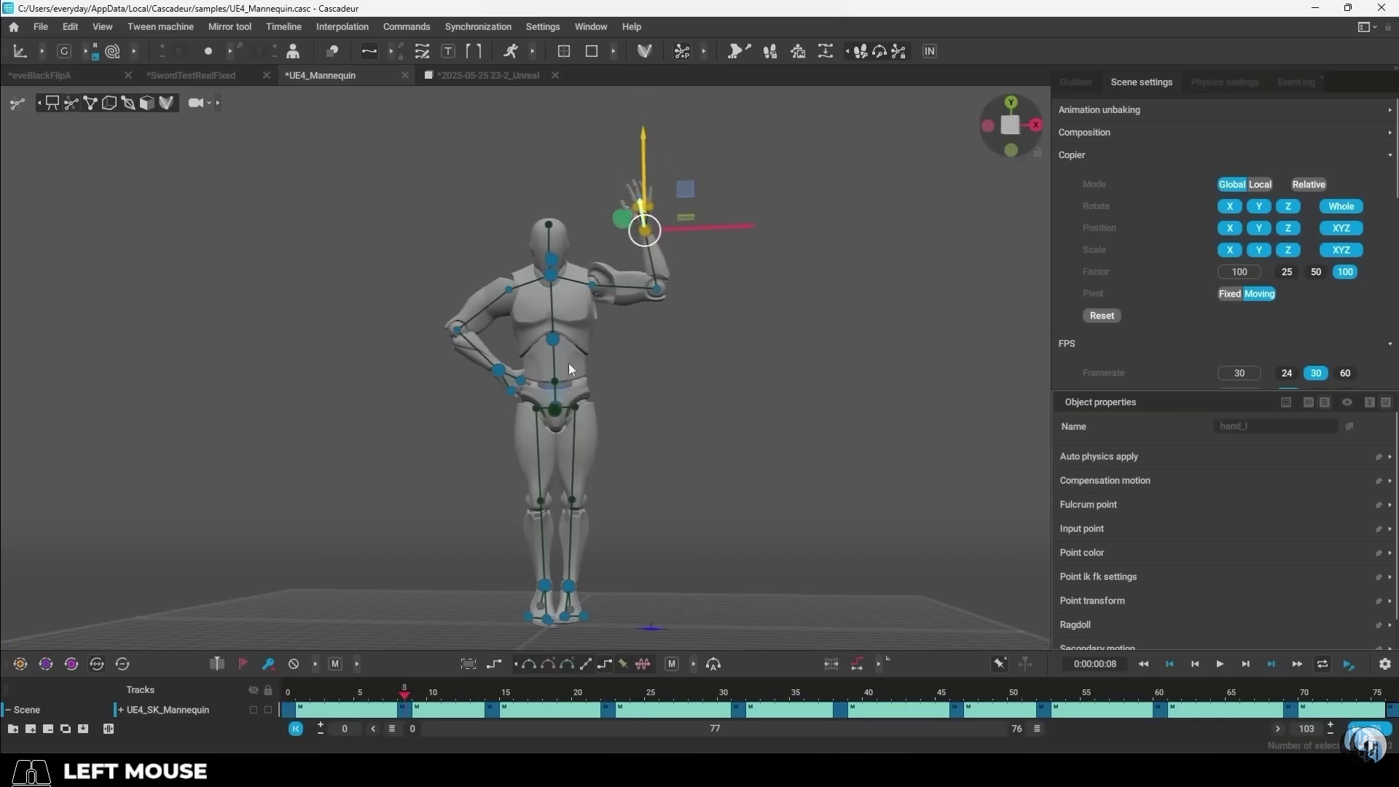
{"action": "left_click", "coordinate": [292, 712]}
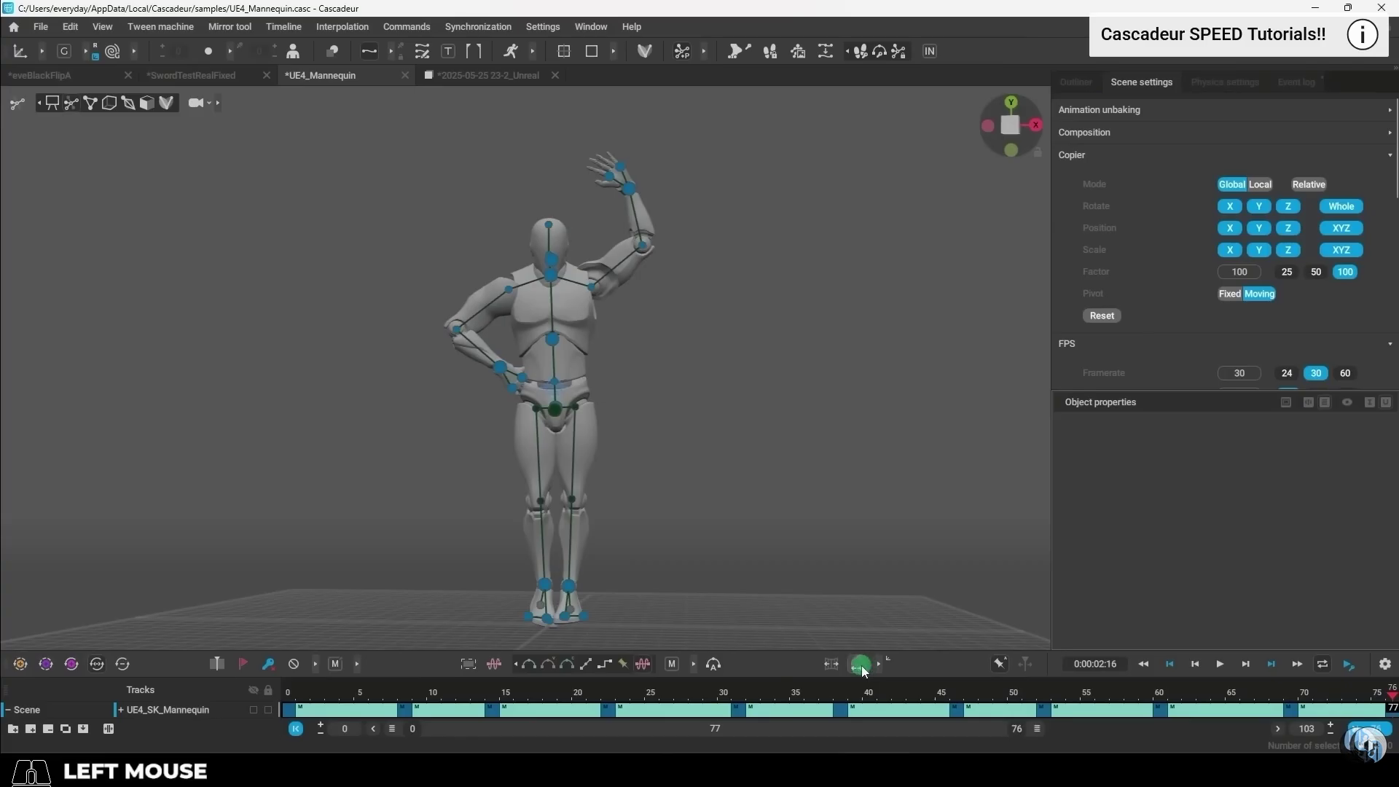
Lower hand_l across the whole animation interval and play back the wave.
{"action": "left_click", "coordinate": [863, 671]}
{"action": "left_click", "coordinate": [631, 191]}
{"action": "left_click_drag", "start_coordinate": [631, 105], "coordinate": [655, 146]}
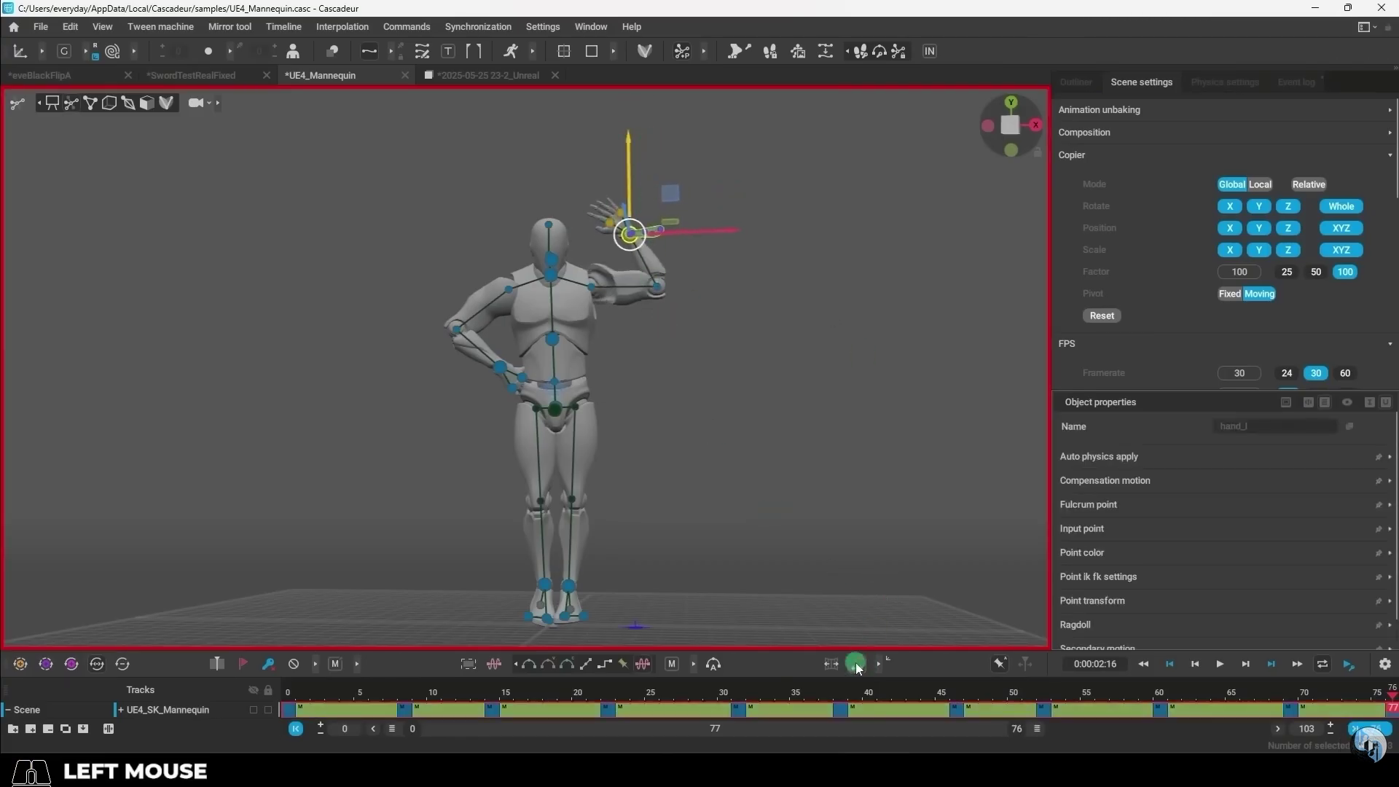
{"action": "left_click", "coordinate": [861, 669]}
{"action": "left_click", "coordinate": [578, 667]}
{"action": "left_click", "coordinate": [818, 513]}
{"action": "key", "text": "space"}
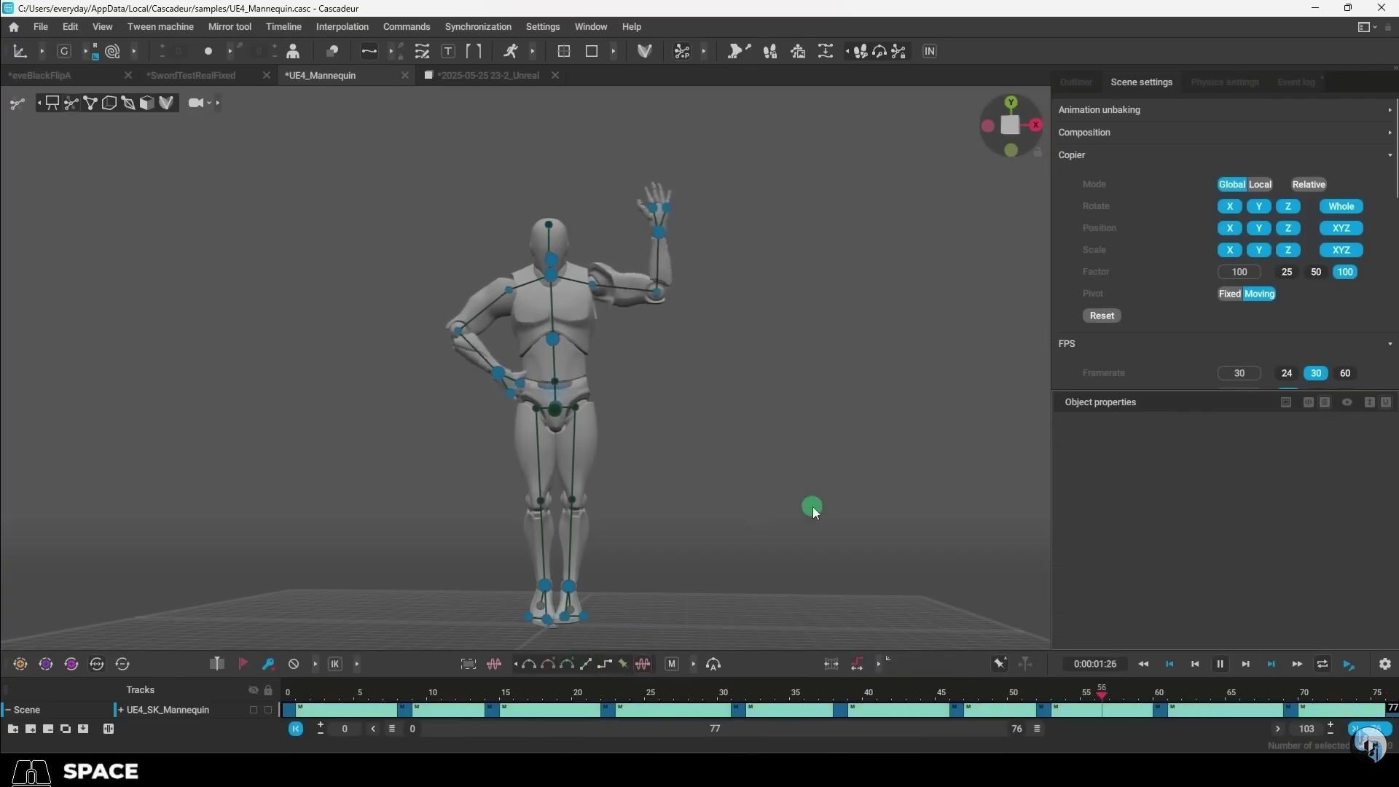
{"action": "left_click_drag", "start_coordinate": [800, 470], "coordinate": [551, 337]}
Select frames 150–178 and switch that interval to Linear interpolation.
{"action": "left_click_drag", "start_coordinate": [1144, 694], "coordinate": [788, 711]}
{"action": "left_click", "coordinate": [1148, 715]}
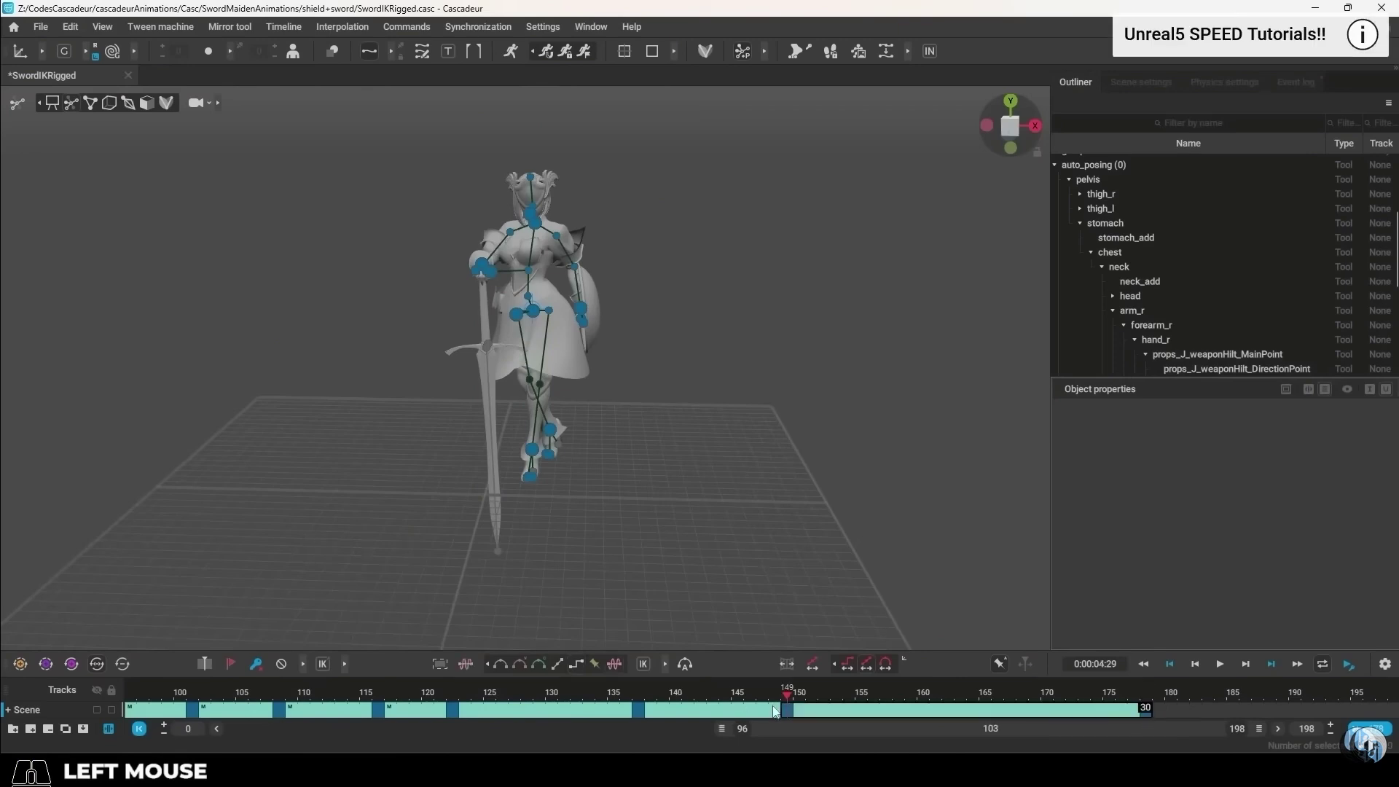
{"action": "left_click_drag", "start_coordinate": [802, 714], "coordinate": [1148, 716]}
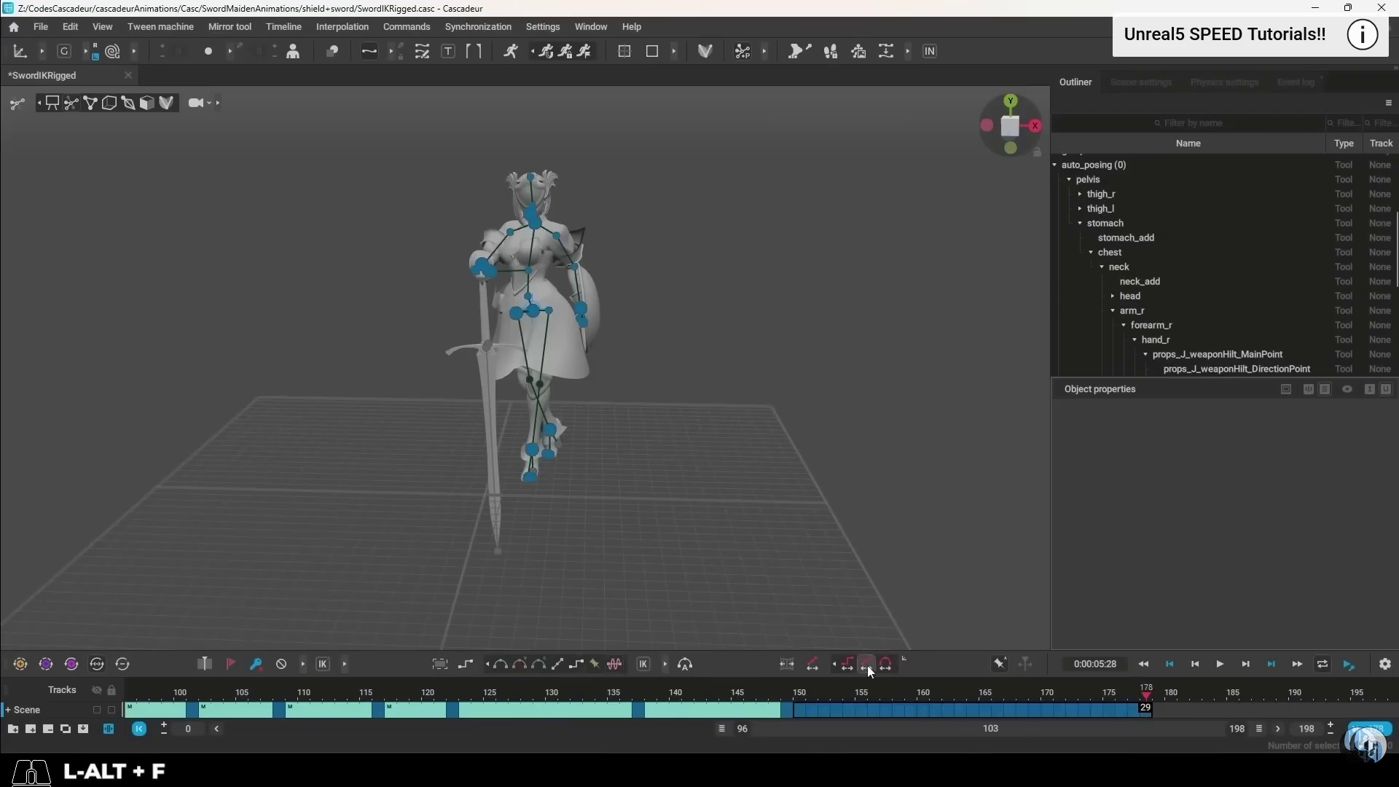
{"action": "key", "text": "alt+f"}
{"action": "left_click", "coordinate": [873, 672]}
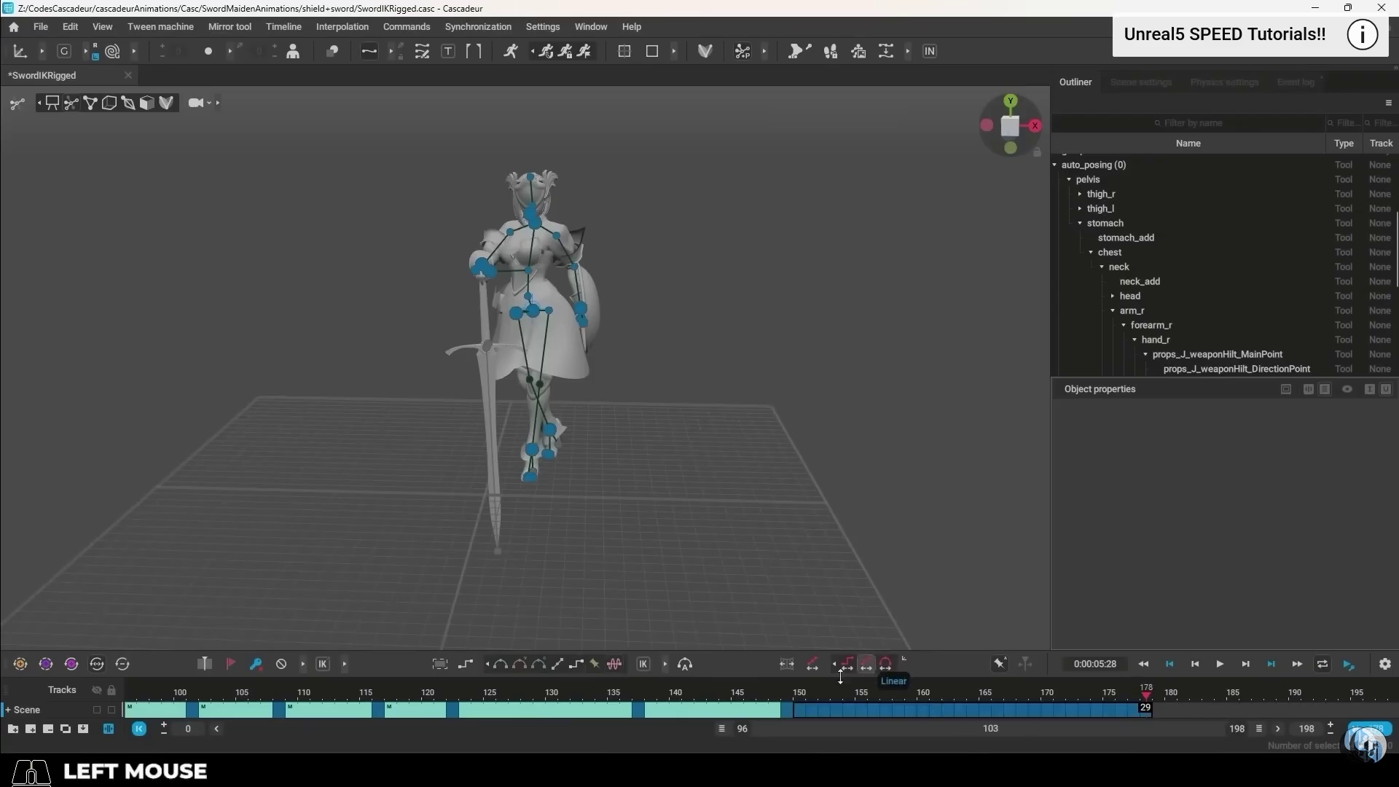
Select the sword's hilt point with the rotate gizmo ready to swing it outward.
{"action": "left_click", "coordinate": [816, 667]}
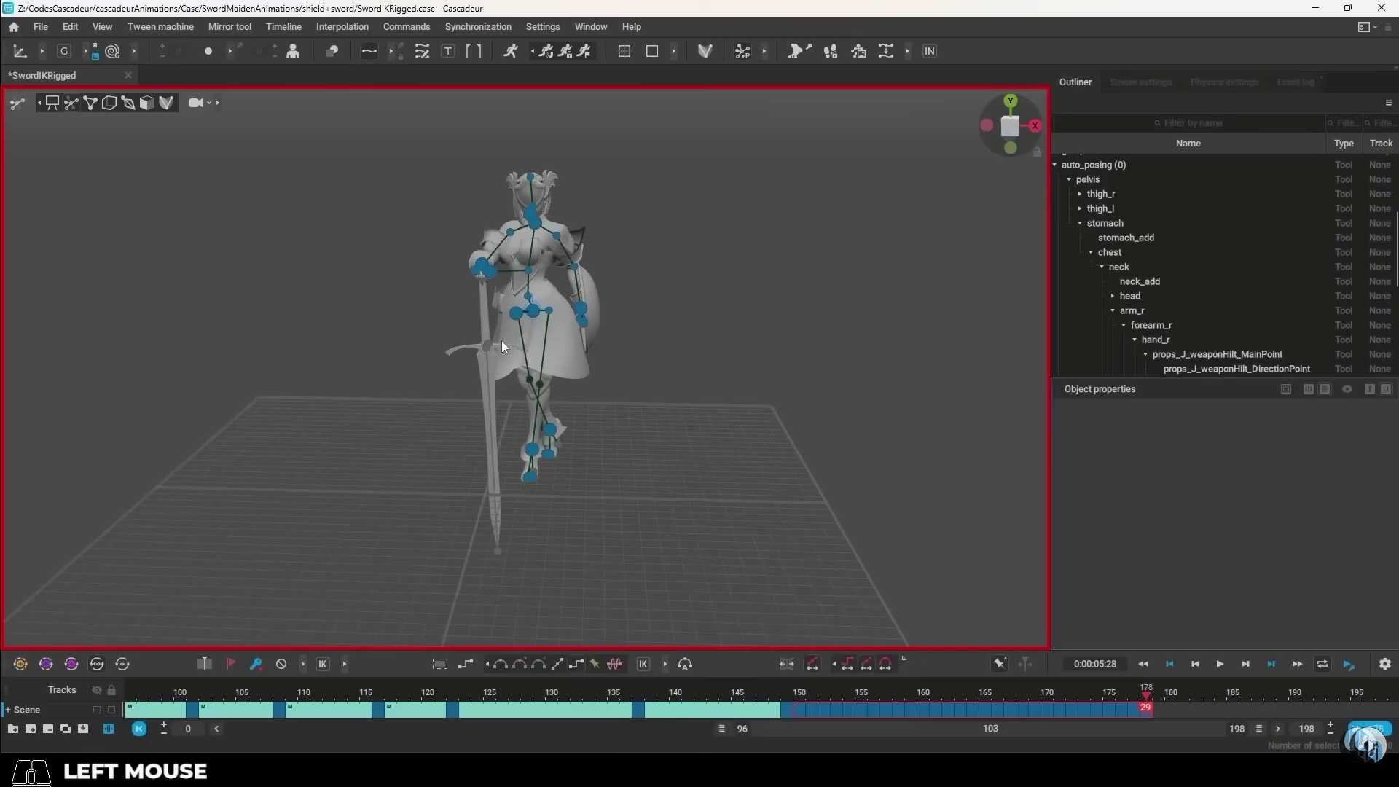
{"action": "key", "text": "e"}
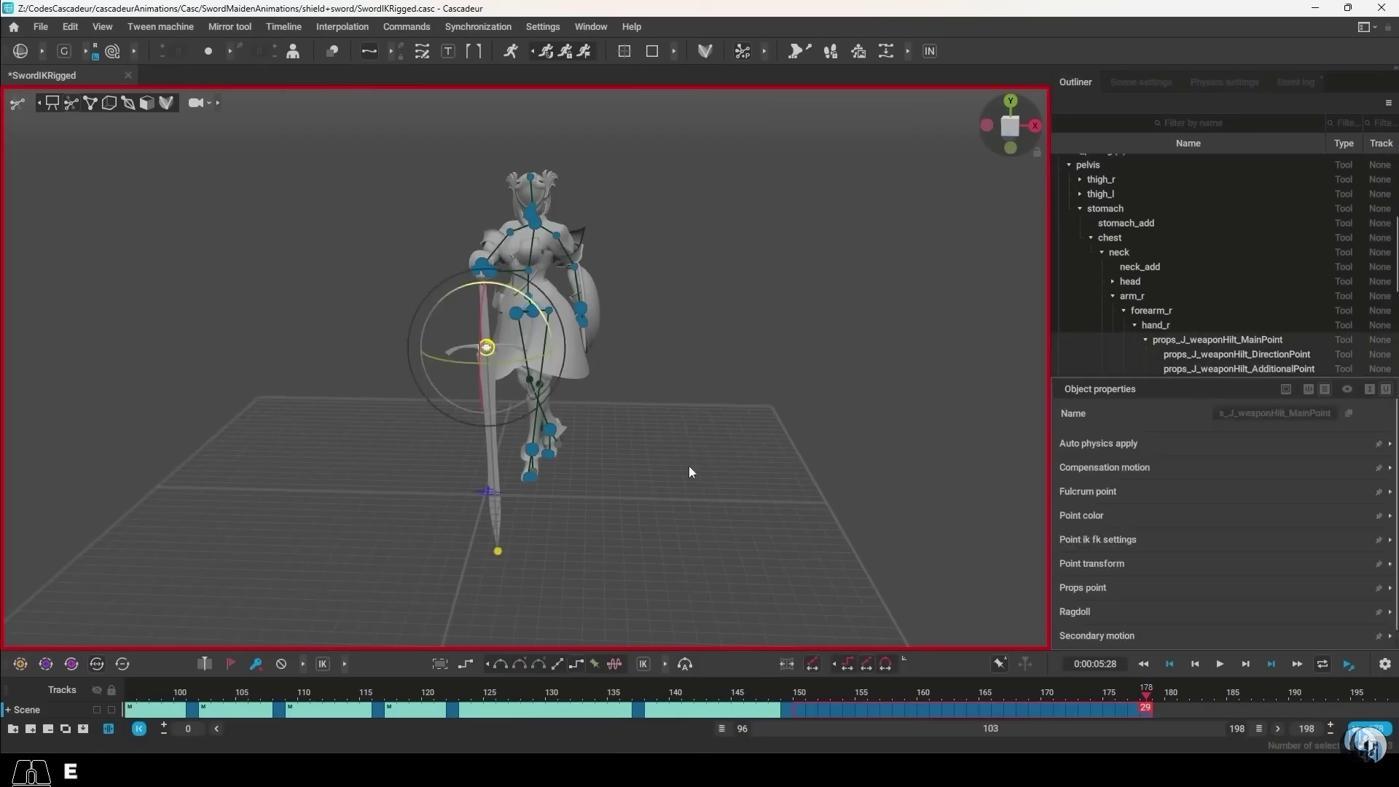
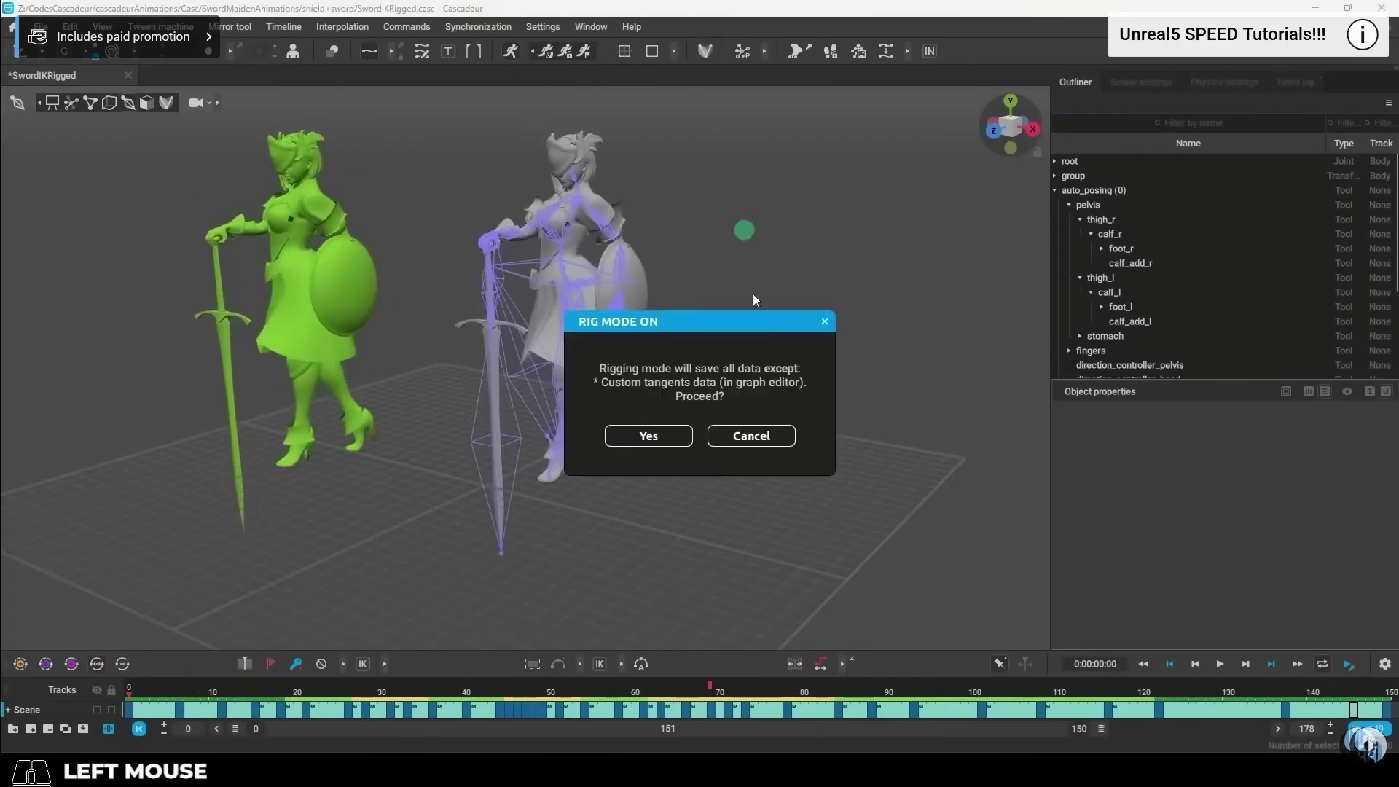
Confirm Yes to enter rigging mode on the SwordIKRigged scene.
{"action": "left_click", "coordinate": [666, 437]}
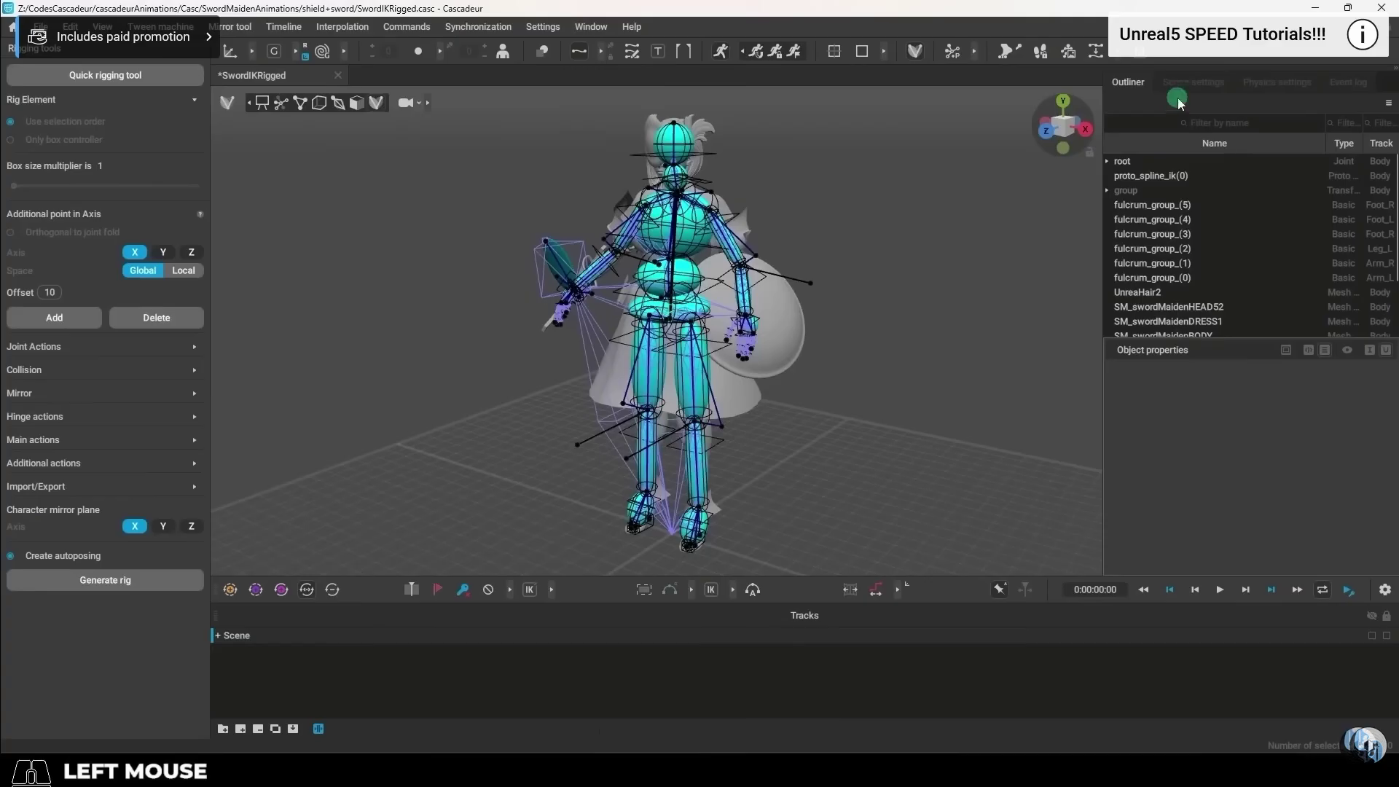
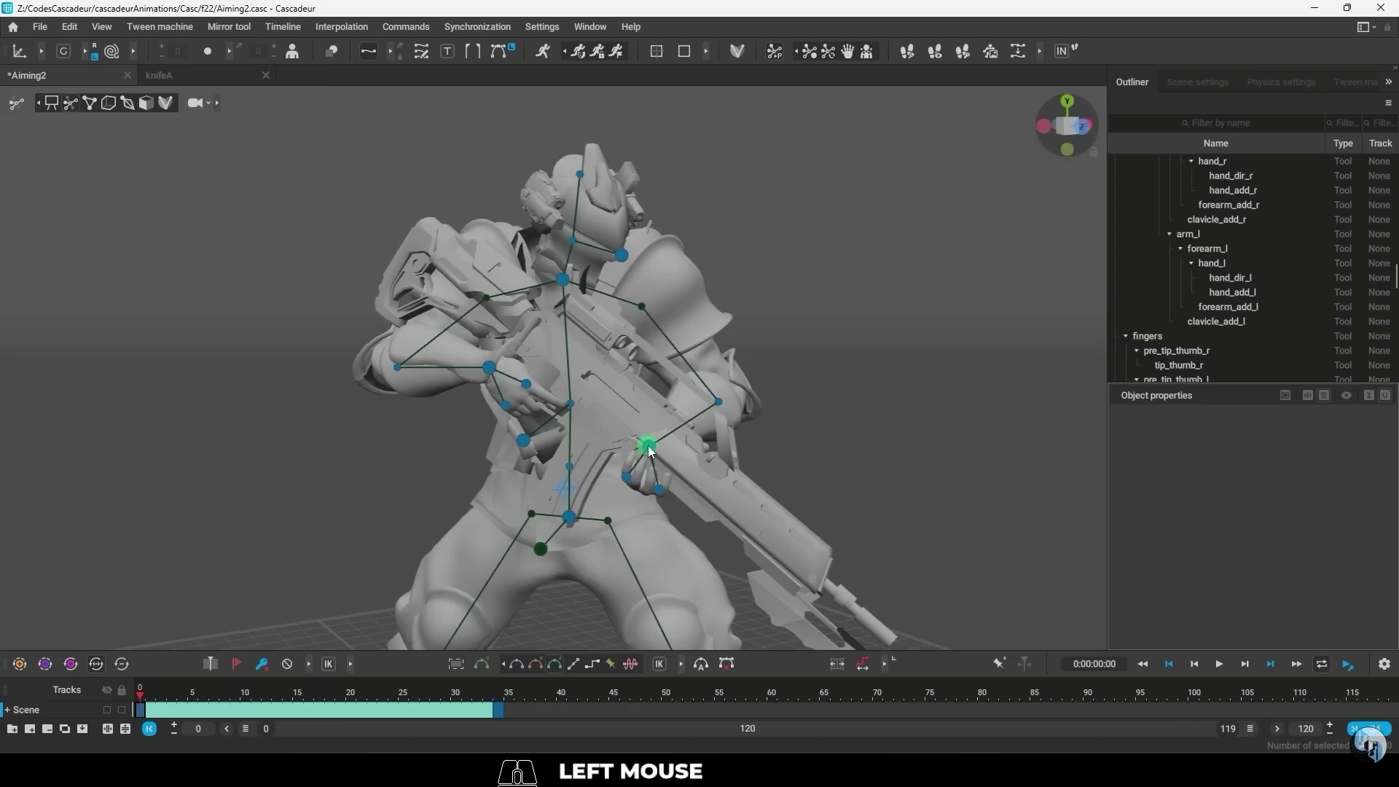
Select the soldier's hand_l in Local space and copy its pose relatively.
{"action": "left_click_drag", "start_coordinate": [653, 451], "coordinate": [498, 375]}
{"action": "left_click", "coordinate": [493, 375]}
{"action": "right_click", "coordinate": [493, 375]}
{"action": "left_click", "coordinate": [67, 62]}
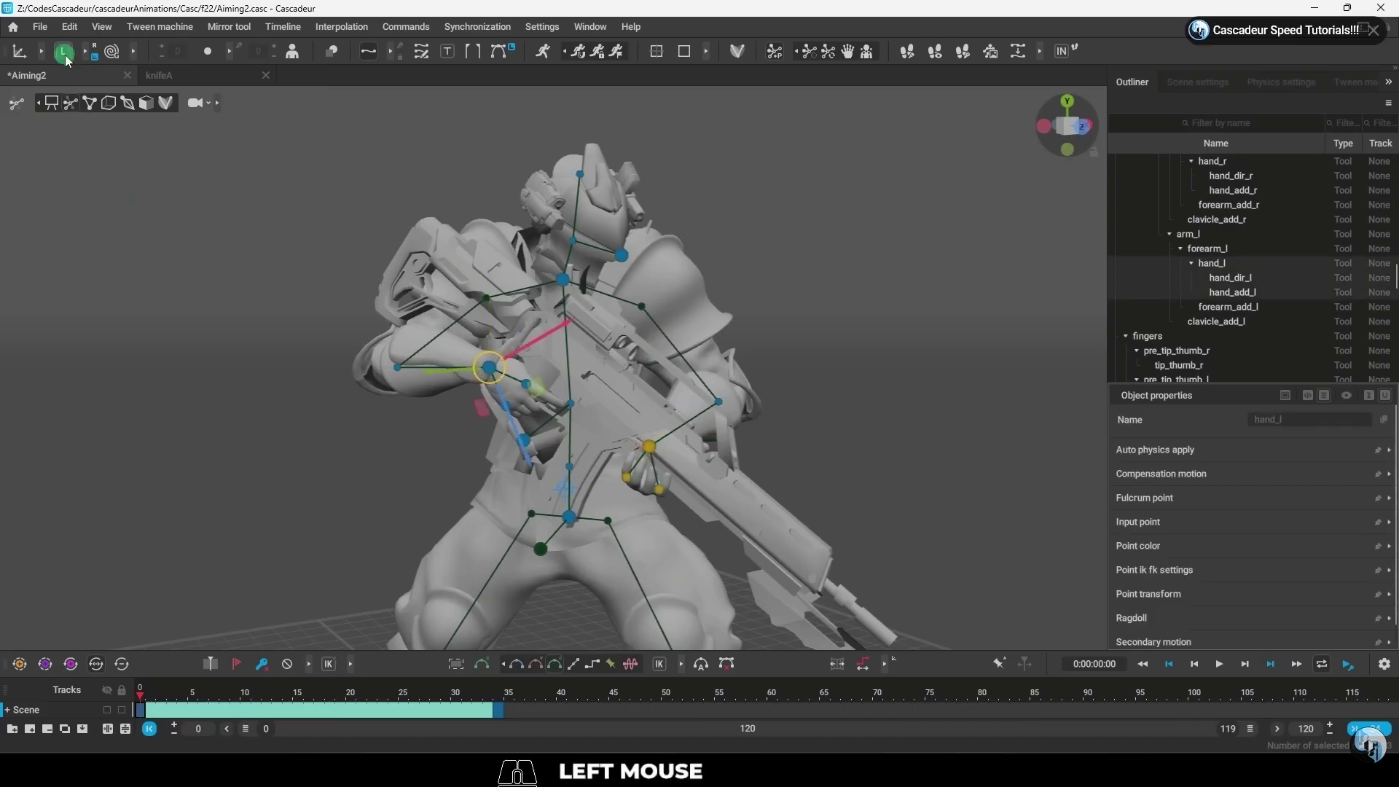
{"action": "left_click", "coordinate": [98, 52]}
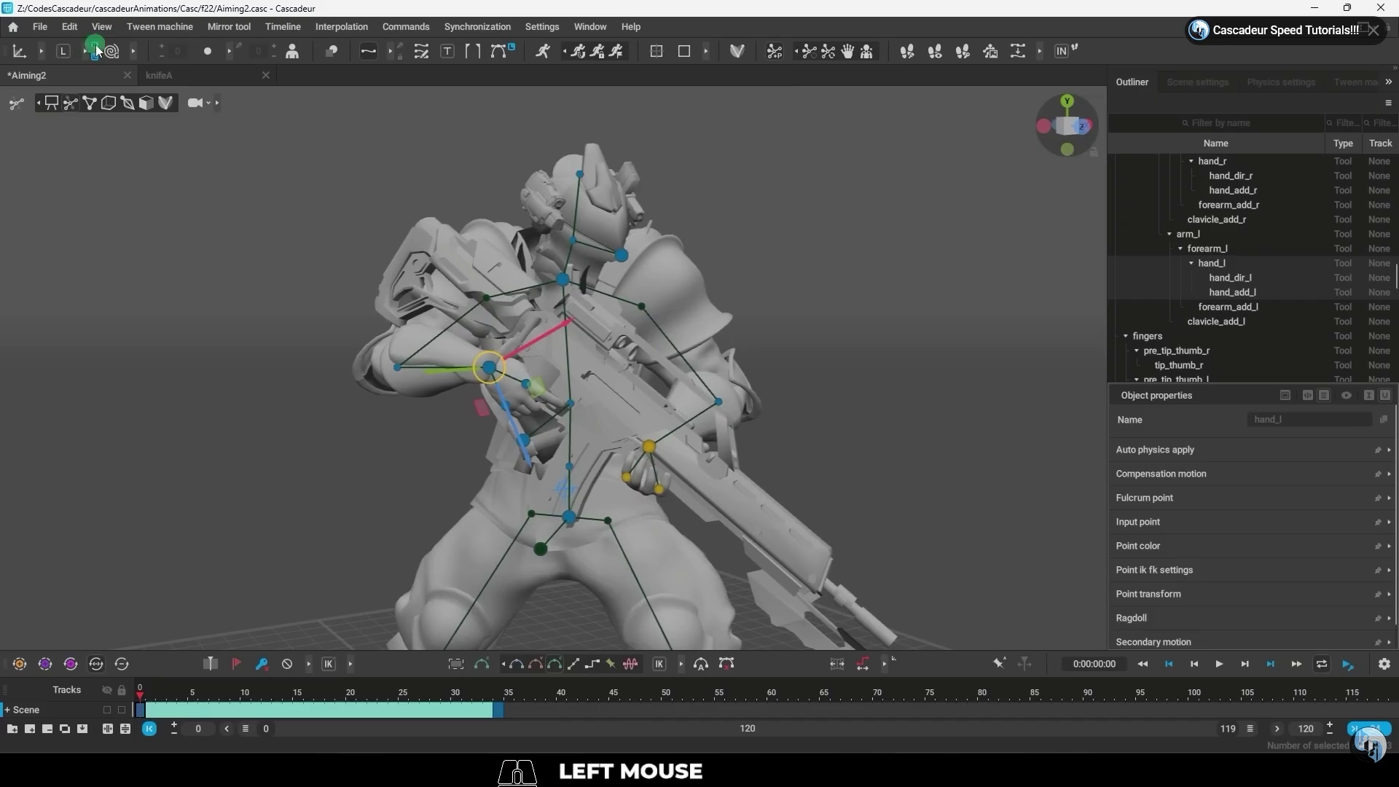
{"action": "key", "text": "ctrl+c"}
Paste the hand pose at frame 34 so the rifle is raised and aimed forward.
{"action": "left_click", "coordinate": [160, 694]}
{"action": "left_click", "coordinate": [504, 714]}
{"action": "key", "text": "ctrl+v"}
{"action": "left_click", "coordinate": [792, 448]}
{"action": "left_click_drag", "start_coordinate": [738, 417], "coordinate": [852, 452]}
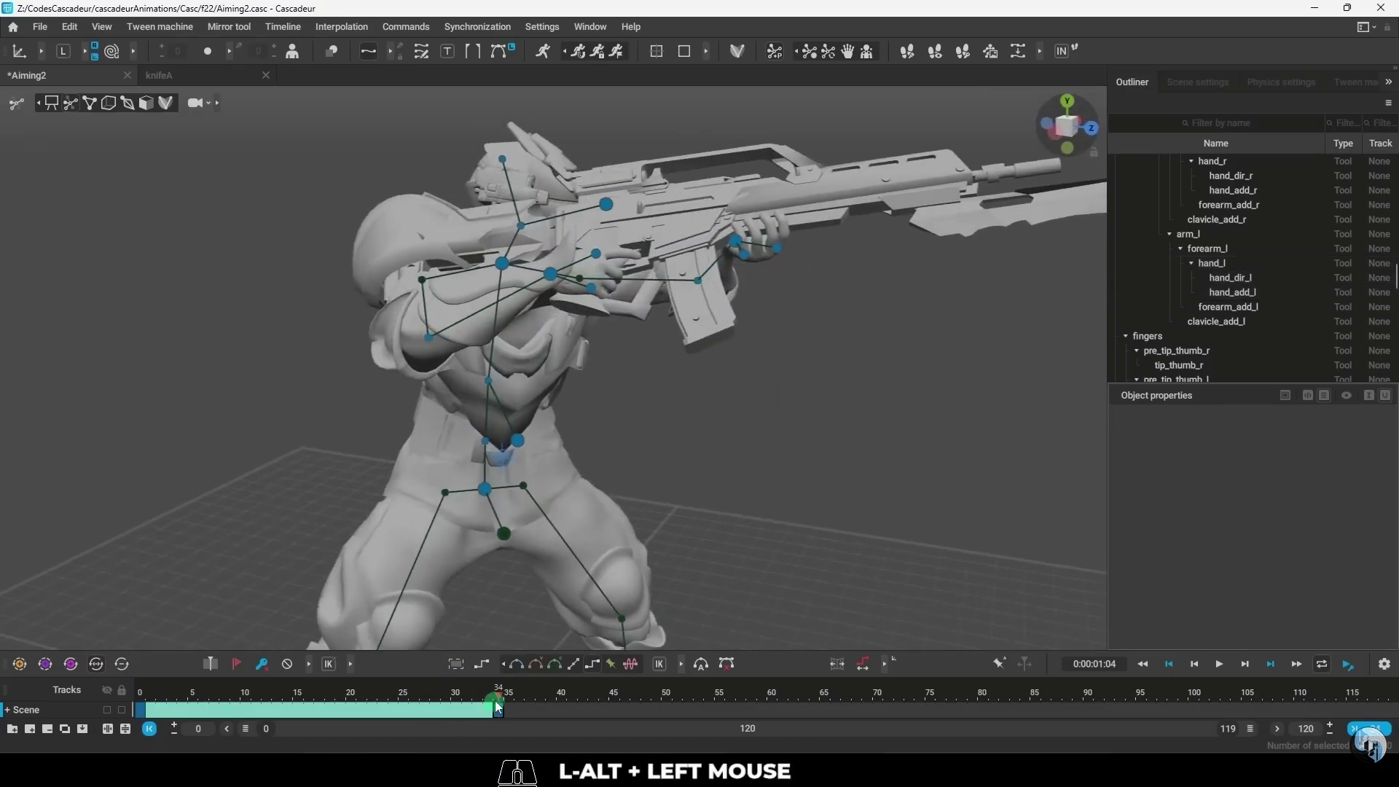